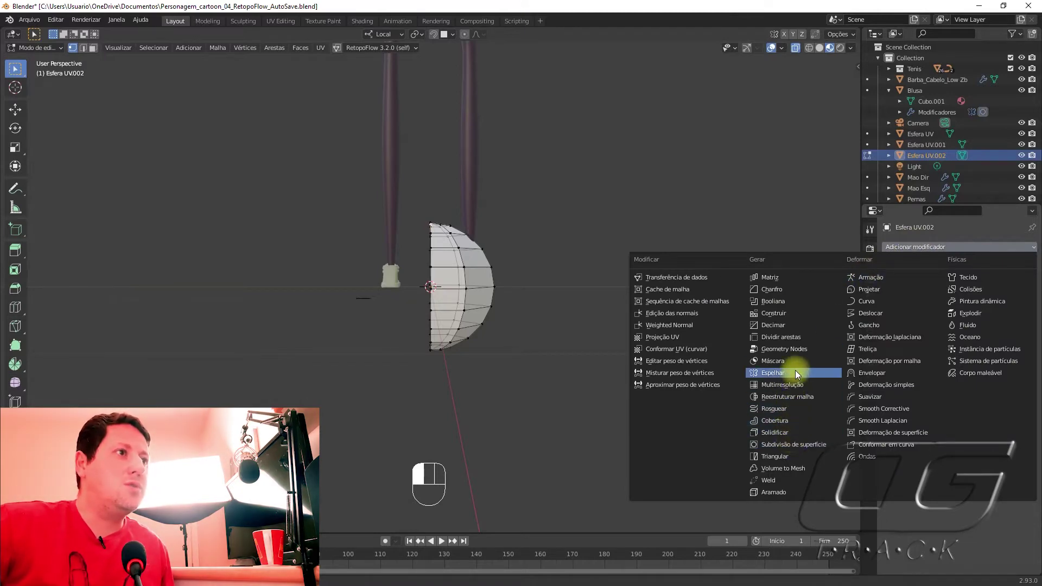
Step: Add a Mirror modifier on Y and a level-2 Catmull-Clark Subdivision Surface to the cap
{"action": "left_click", "coordinate": [961, 281]}
{"action": "left_click_drag", "start_coordinate": [802, 396], "coordinate": [803, 422]}
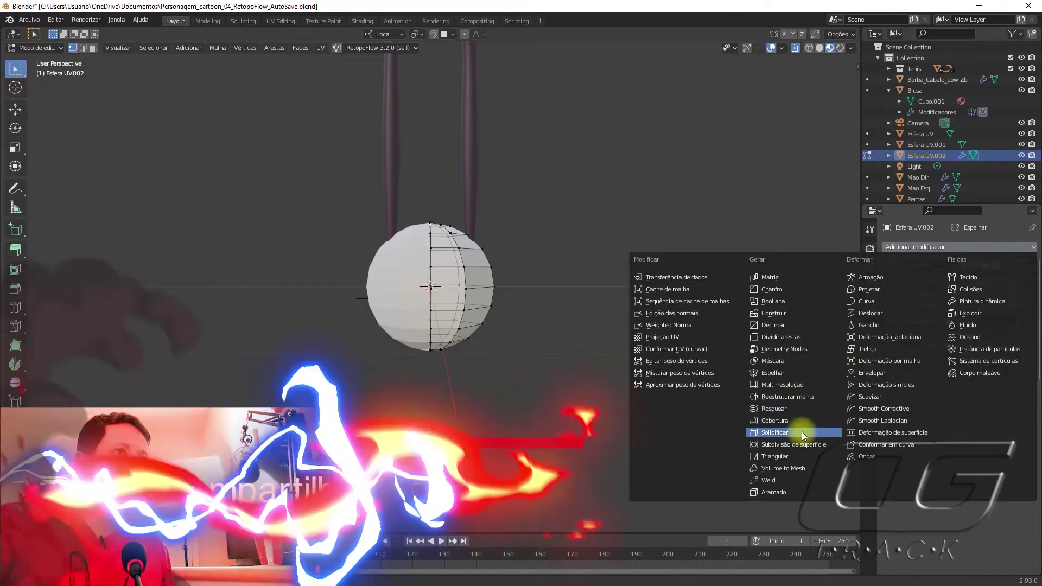
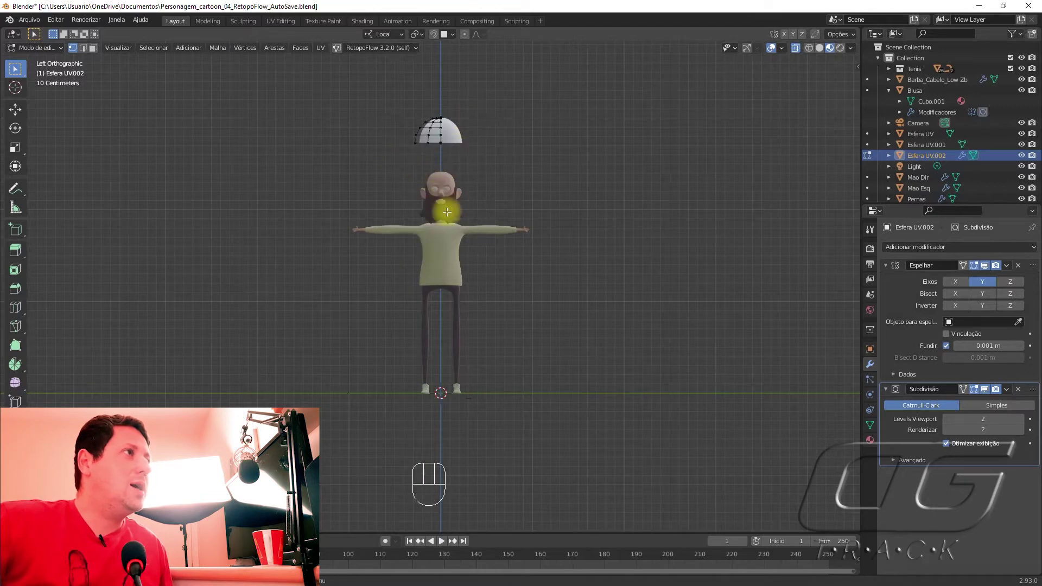
Step: Lower the whole cap object onto the character's head
{"action": "left_click", "coordinate": [448, 131]}
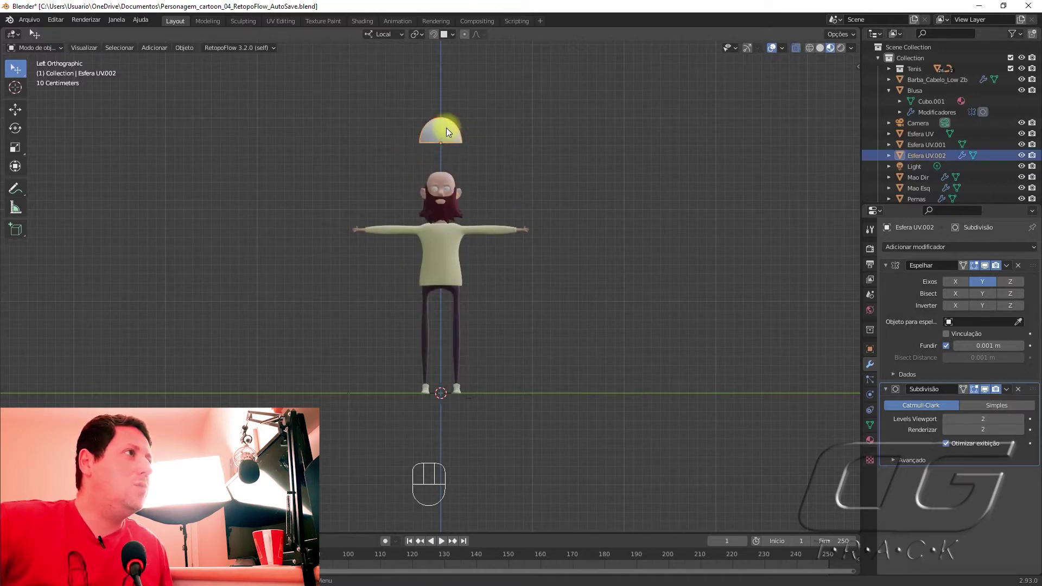
{"action": "key", "text": "g"}
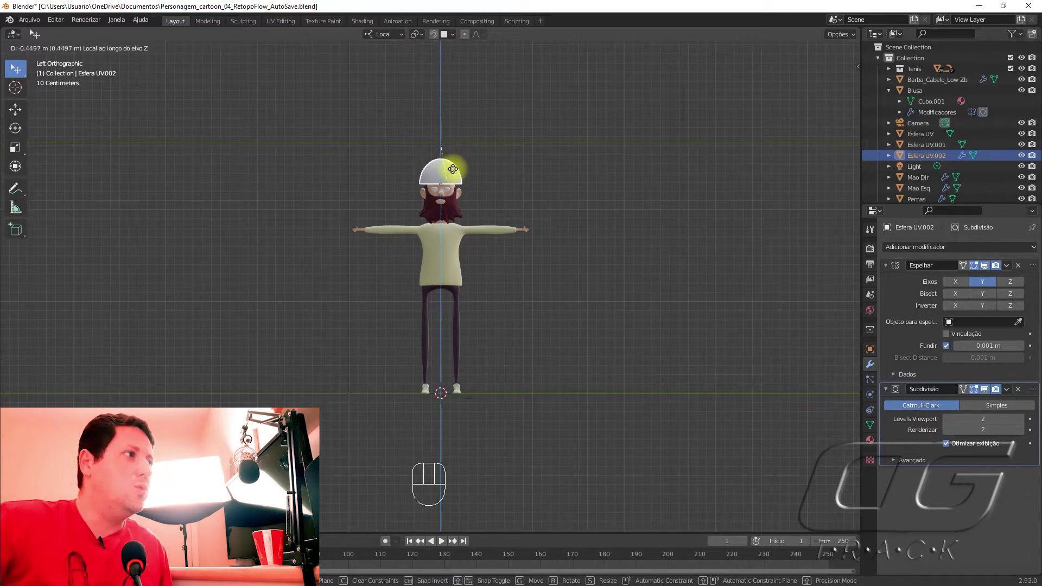
{"action": "left_click", "coordinate": [530, 172]}
{"action": "left_click", "coordinate": [448, 178]}
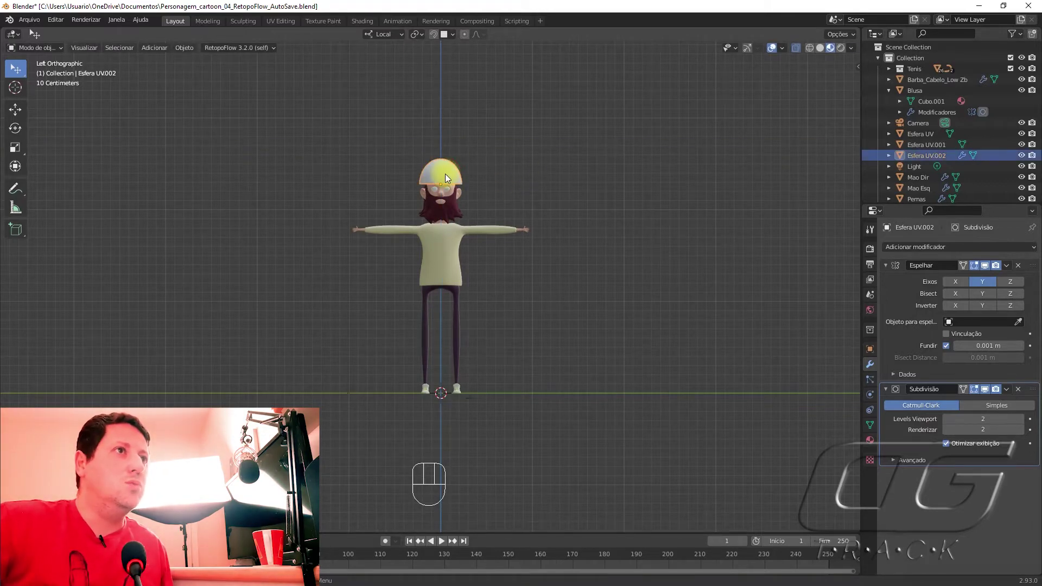
{"action": "key", "text": "KP_Decimal"}
Step: Adjust the cap's modifier settings and selection before rescaling it
{"action": "left_click", "coordinate": [980, 389]}
{"action": "key", "text": "Tab"}
{"action": "left_click", "coordinate": [980, 264]}
{"action": "left_click", "coordinate": [986, 265]}
{"action": "left_click", "coordinate": [987, 268]}
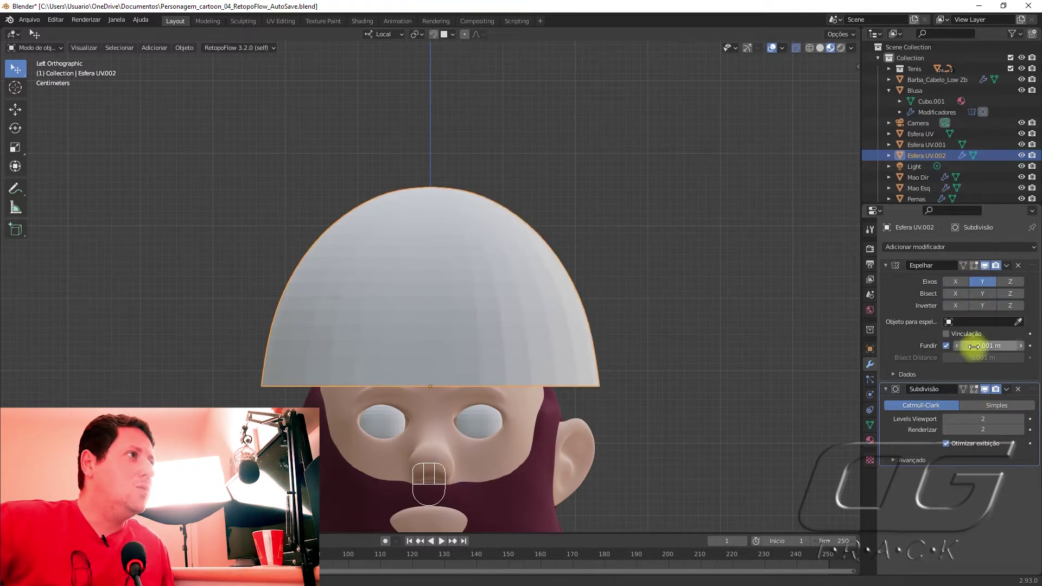
{"action": "left_click", "coordinate": [989, 390]}
{"action": "left_click", "coordinate": [674, 300]}
{"action": "left_click", "coordinate": [450, 286]}
Step: Squash the cap narrower along Y and lower along Z to fit the head
{"action": "key", "text": "s"}
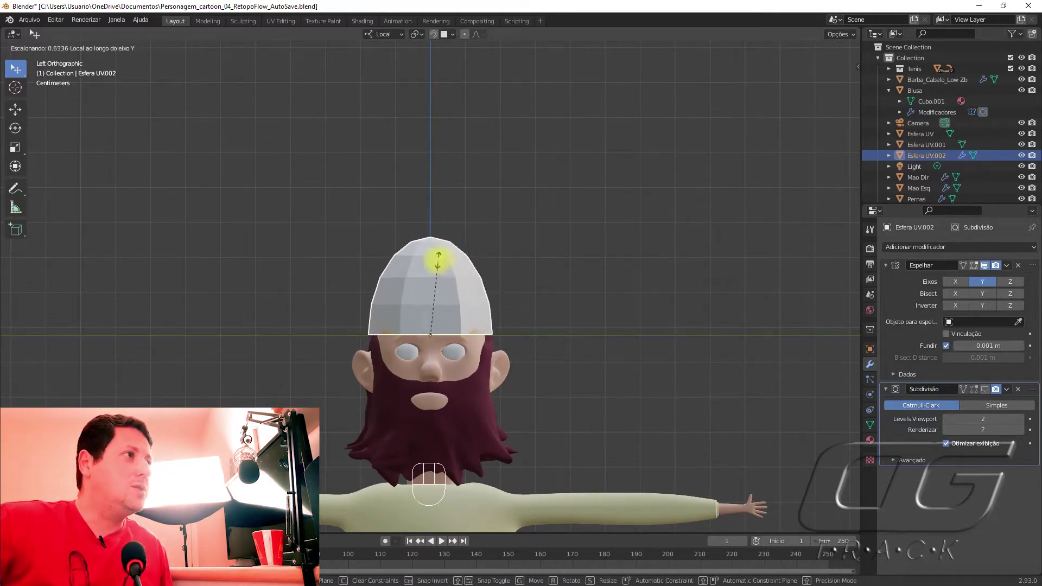
{"action": "key", "text": "s"}
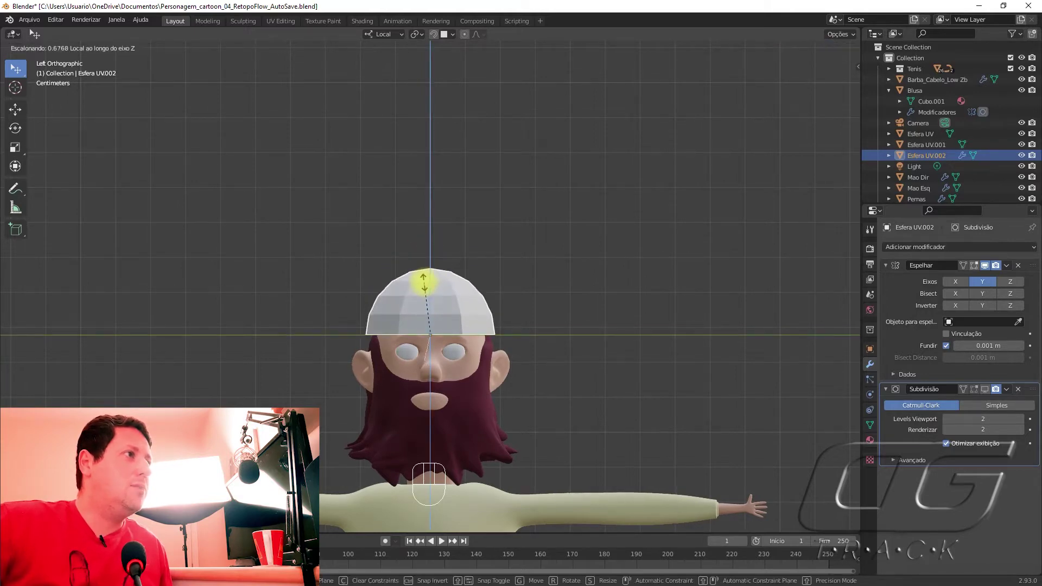
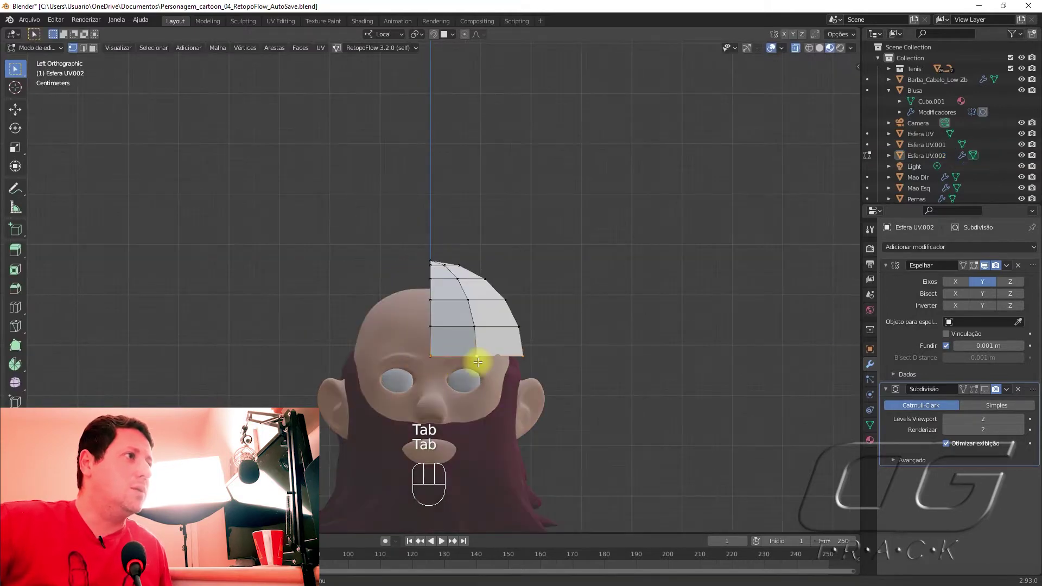
Step: Nudge a crown vertex row vertically, then select another row of cap vertices
{"action": "key", "text": "g"}
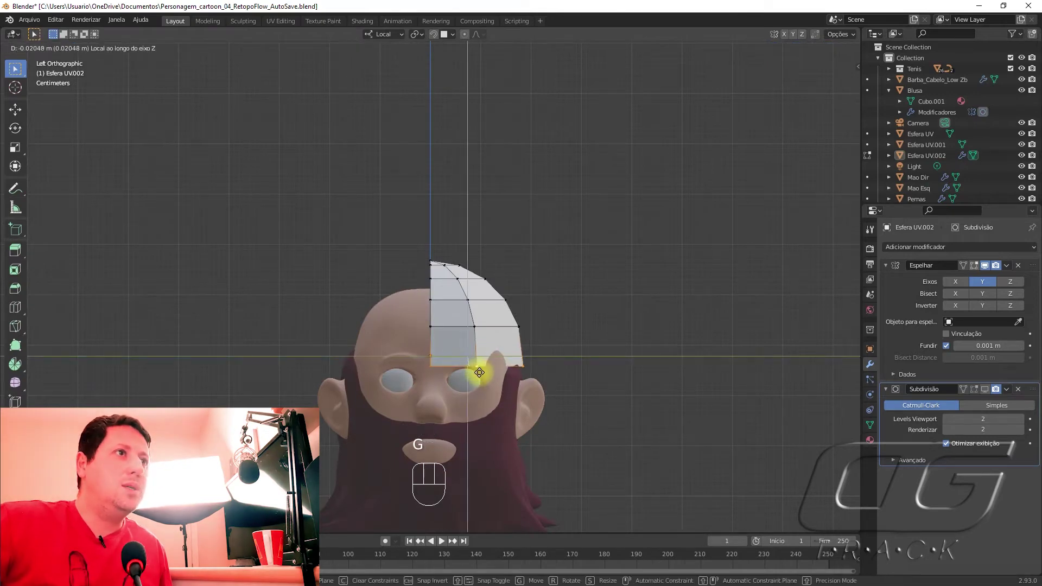
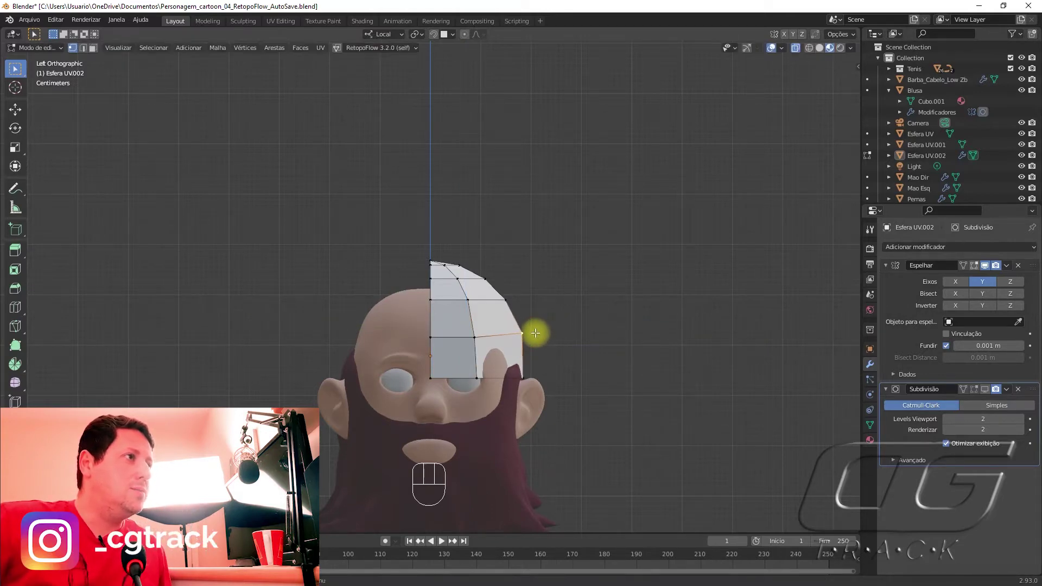
{"action": "key", "text": "Tab"}
{"action": "left_click", "coordinate": [580, 317]}
{"action": "left_click_drag", "start_coordinate": [548, 373], "coordinate": [440, 374]}
{"action": "left_click", "coordinate": [431, 314]}
Step: Scale the selected row in slightly and shift it sideways to hug the head
{"action": "key", "text": "Tab"}
{"action": "left_click", "coordinate": [455, 353]}
{"action": "key", "text": "s"}
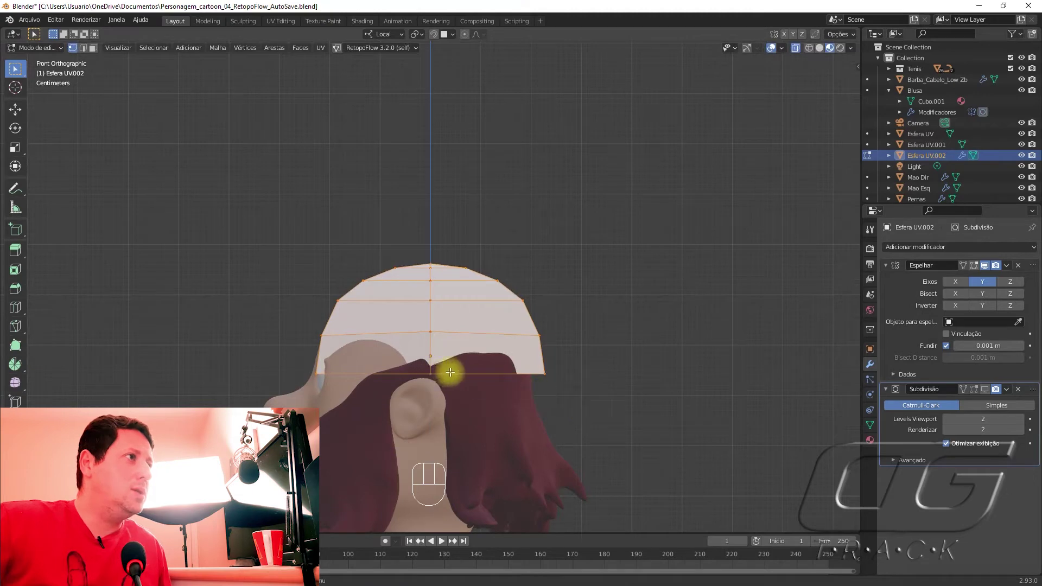
{"action": "key", "text": "g"}
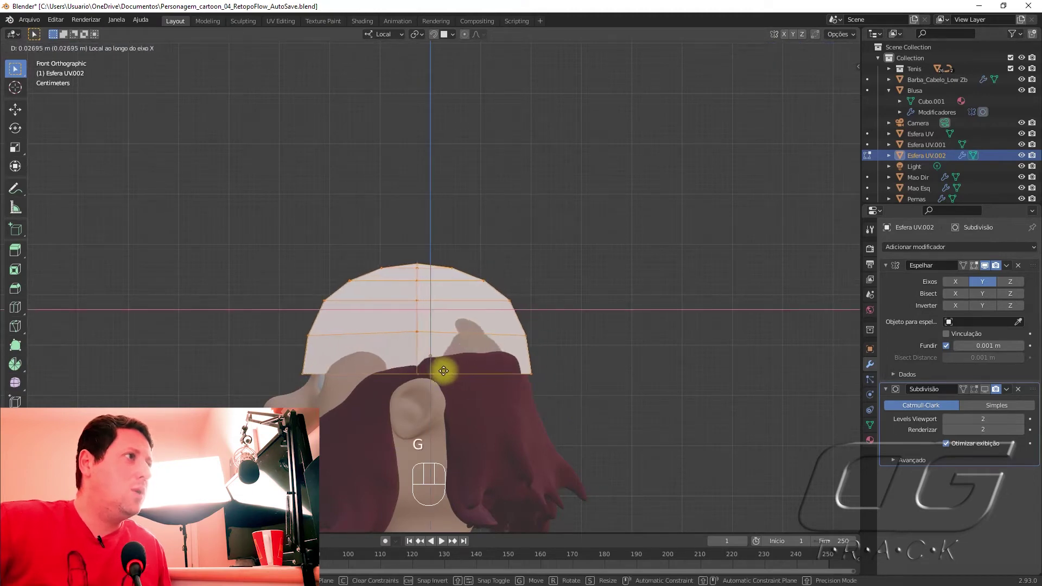
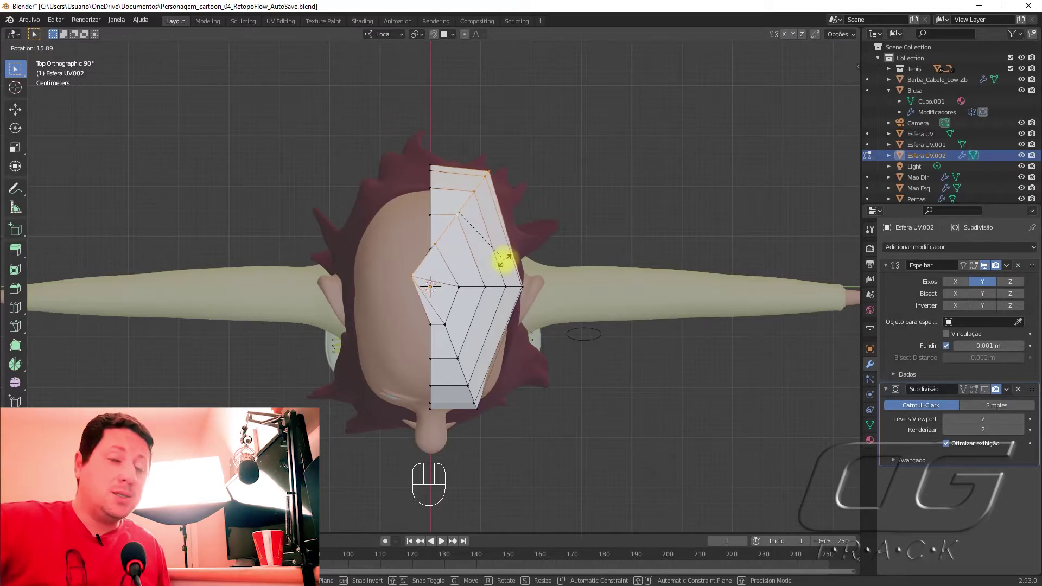
Step: From the top view, move and rotate side vertex rows to round the cap's outline
{"action": "key", "text": "g"}
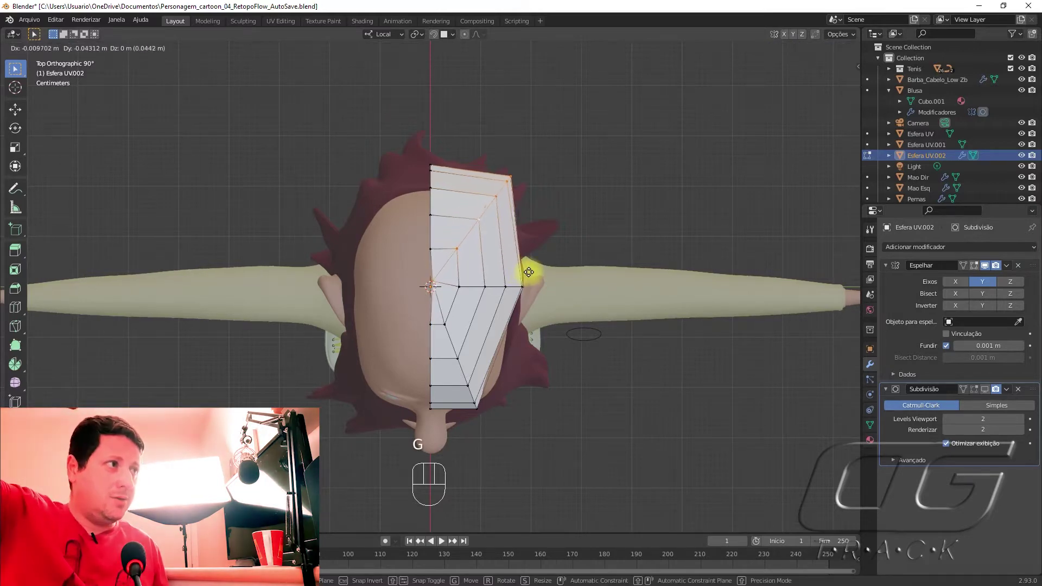
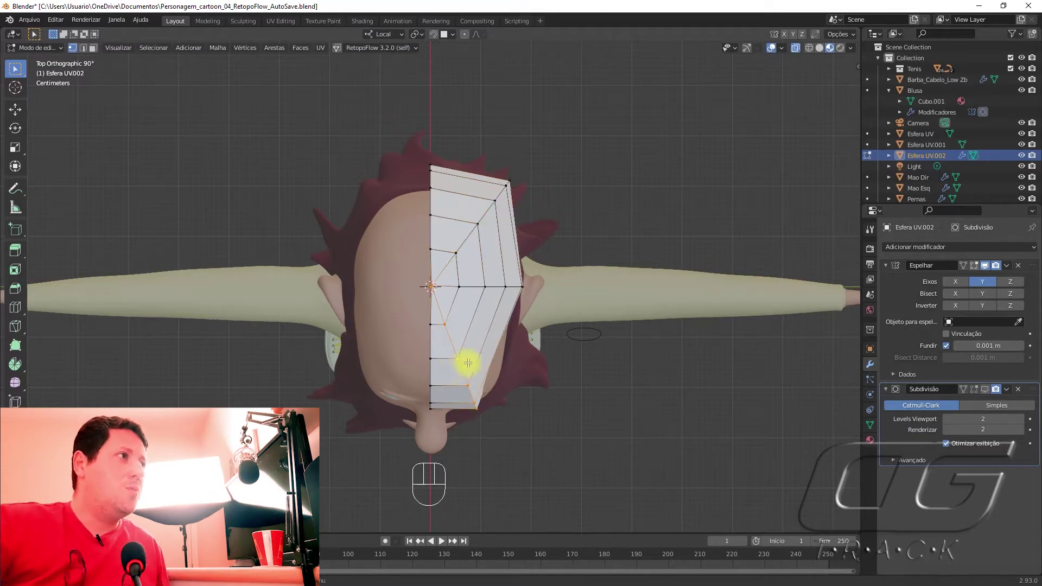
{"action": "key", "text": "r"}
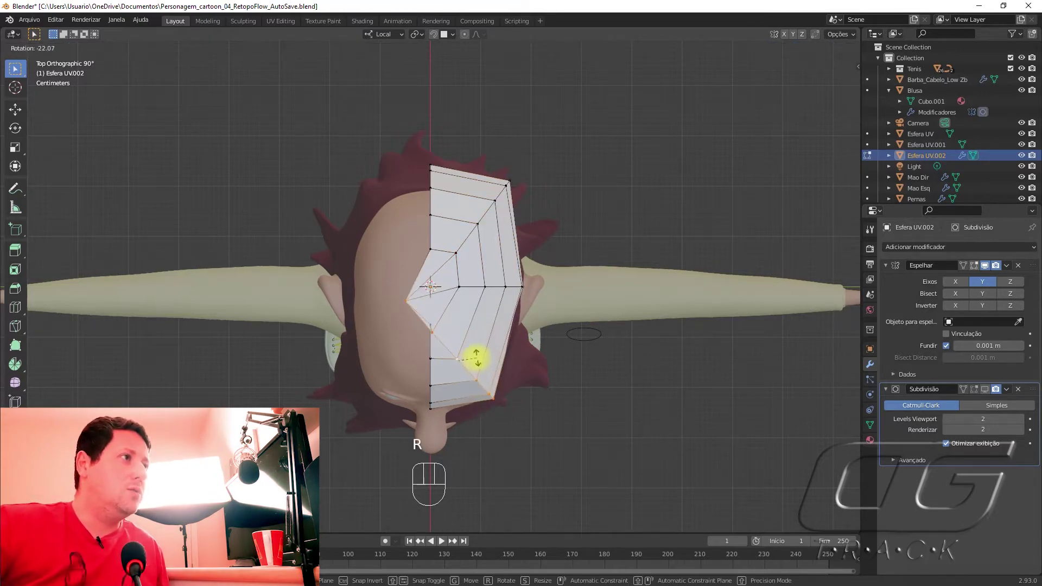
{"action": "key", "text": "g"}
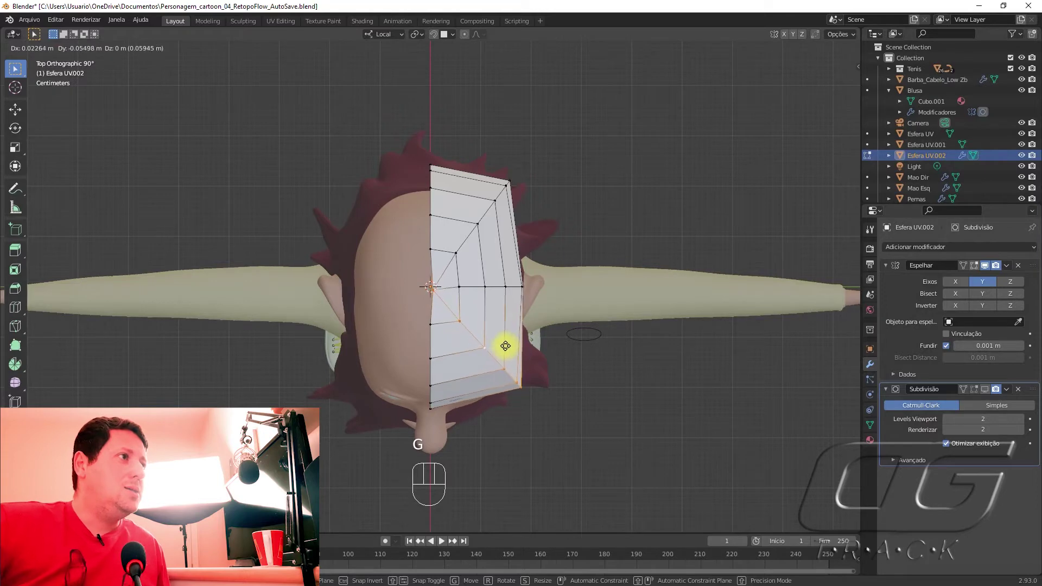
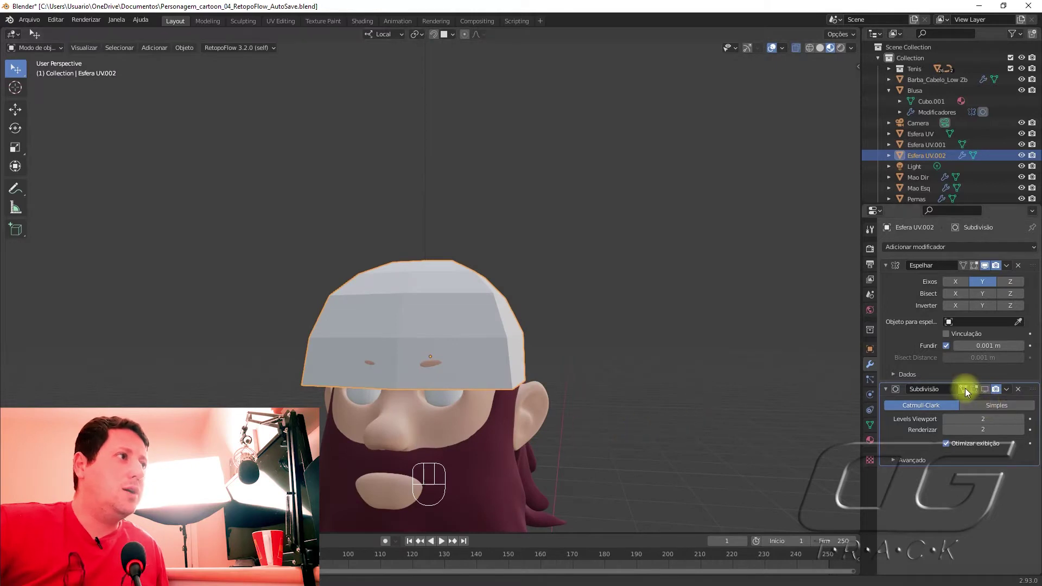
Step: Show the subdivision and mirror results in edit mode and on cage, then inspect the cap around the head
{"action": "left_click", "coordinate": [987, 393]}
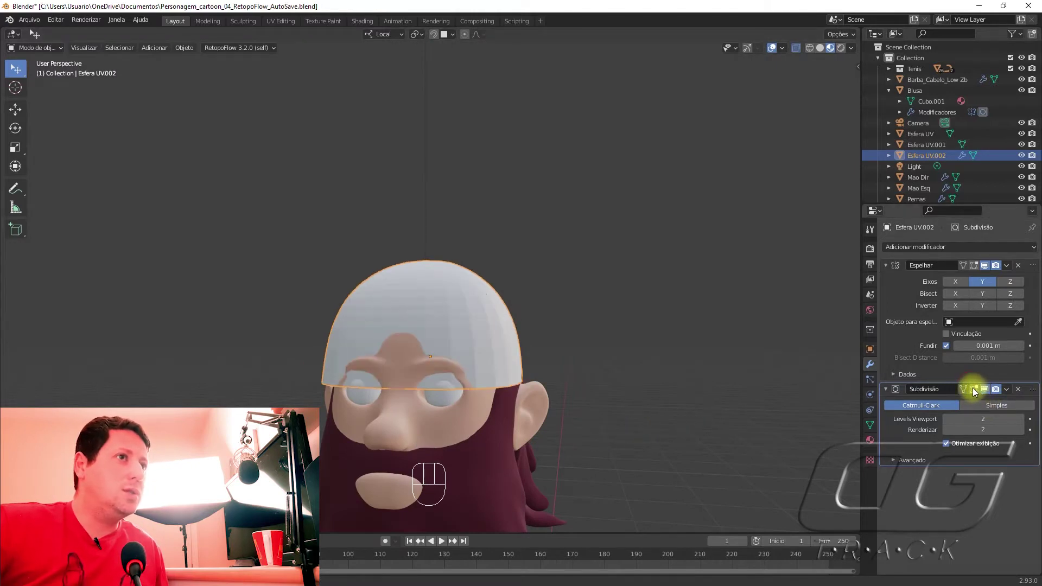
{"action": "left_click", "coordinate": [974, 392]}
{"action": "left_click", "coordinate": [965, 394]}
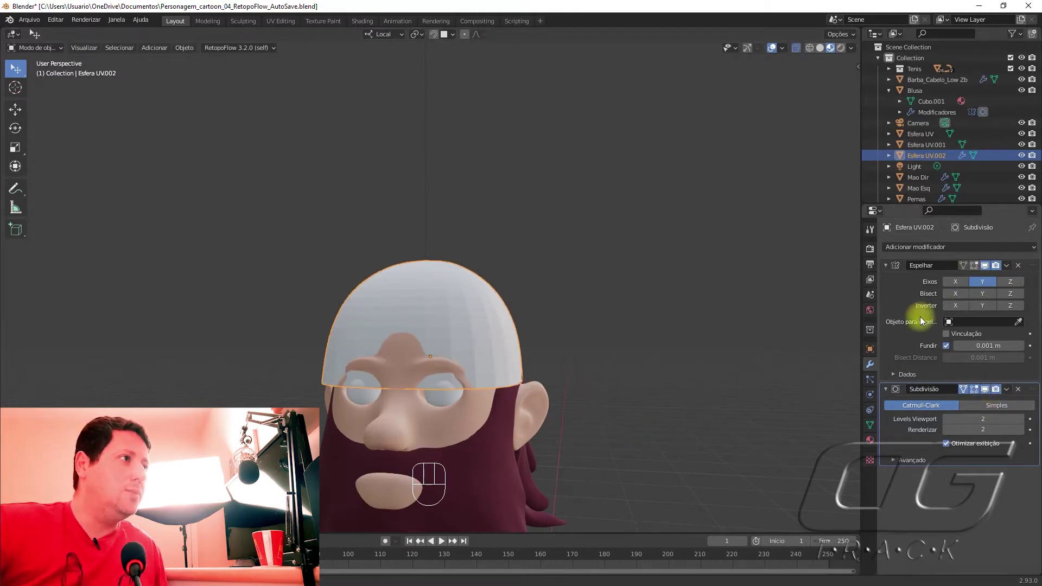
{"action": "left_click_drag", "start_coordinate": [415, 417], "coordinate": [421, 424]}
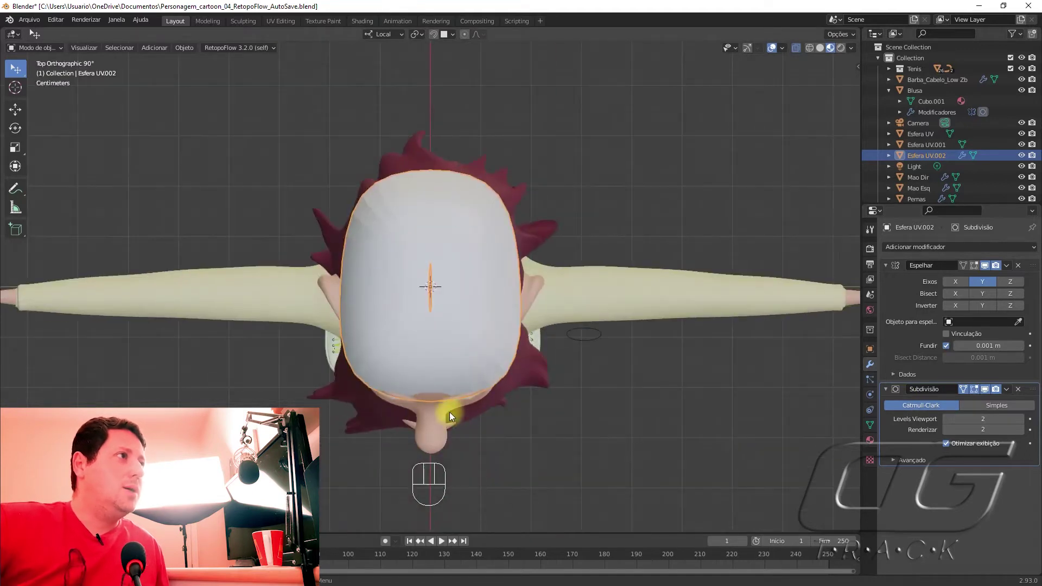
{"action": "left_click_drag", "start_coordinate": [447, 418], "coordinate": [452, 400]}
{"action": "left_click_drag", "start_coordinate": [523, 455], "coordinate": [524, 361]}
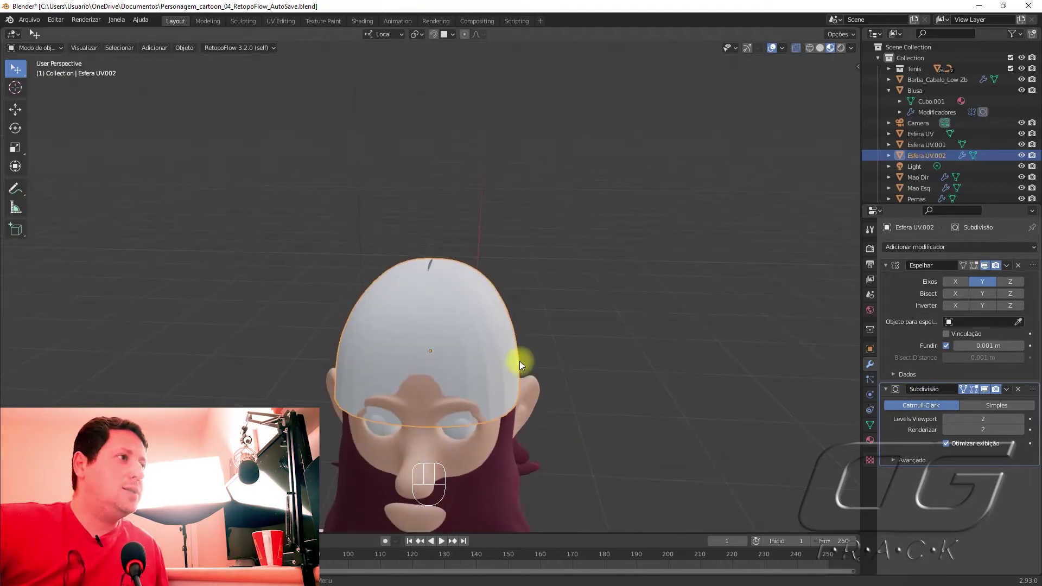
{"action": "left_click_drag", "start_coordinate": [576, 445], "coordinate": [571, 422]}
{"action": "left_click_drag", "start_coordinate": [552, 495], "coordinate": [535, 449]}
{"action": "left_click_drag", "start_coordinate": [573, 467], "coordinate": [567, 452]}
{"action": "left_click_drag", "start_coordinate": [566, 477], "coordinate": [562, 446]}
{"action": "left_click_drag", "start_coordinate": [556, 469], "coordinate": [555, 456]}
Step: Shift the whole cap sideways and vertically so it sits centred atop the head
{"action": "key", "text": "g"}
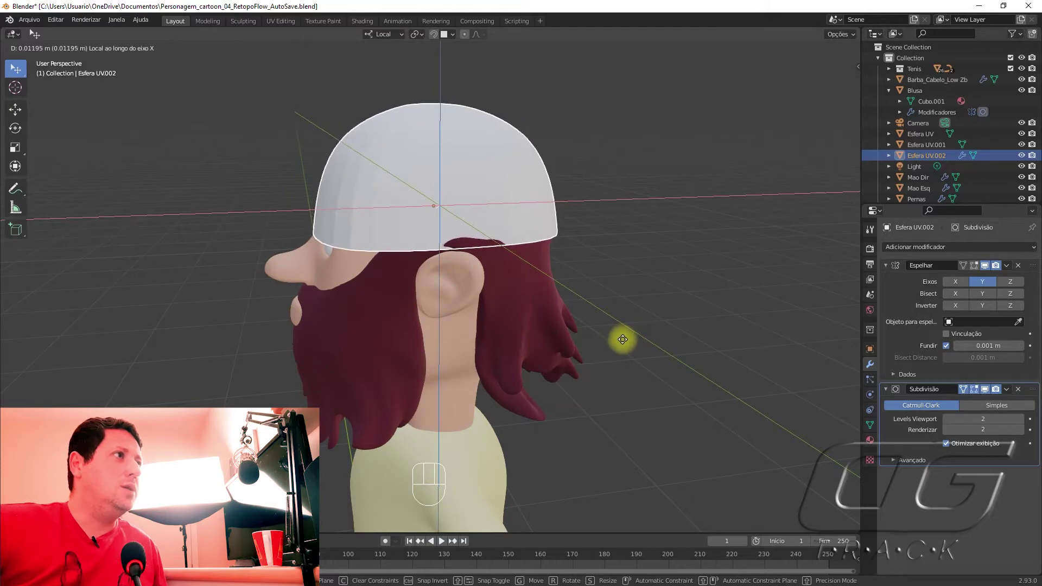
{"action": "key", "text": "Tab"}
{"action": "key", "text": "g"}
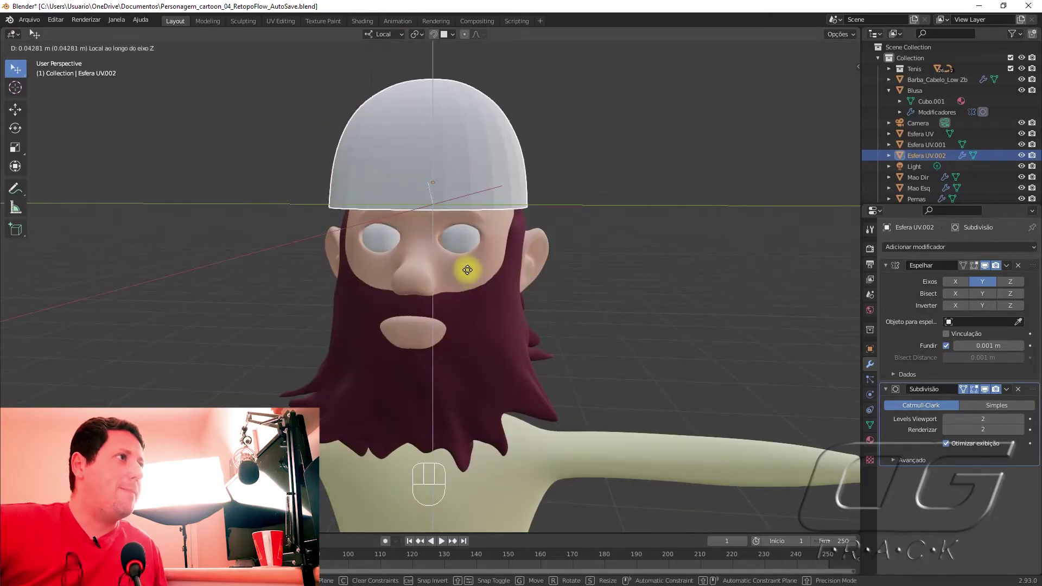
{"action": "middle_click", "coordinate": [502, 319]}
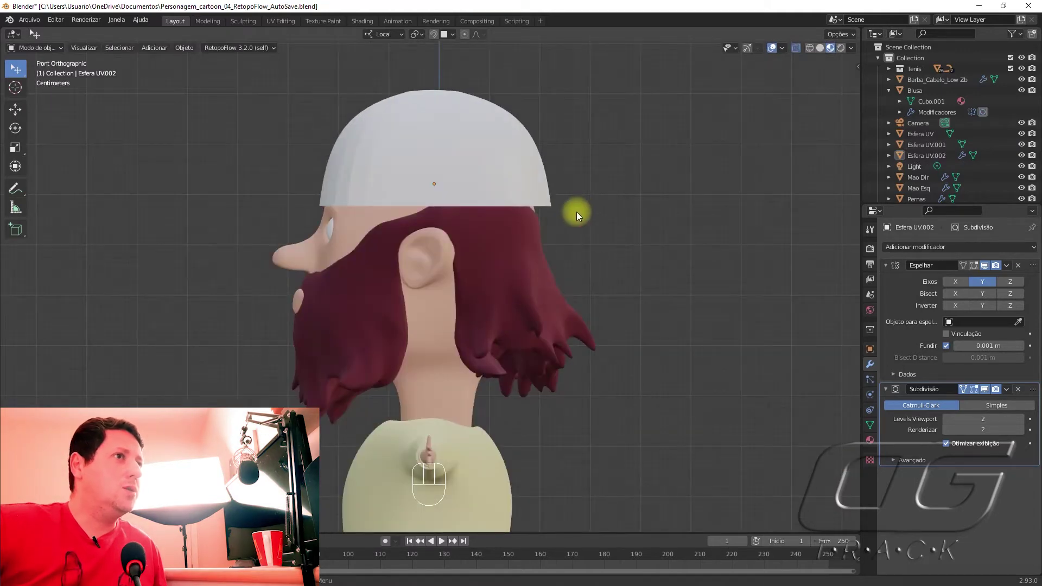
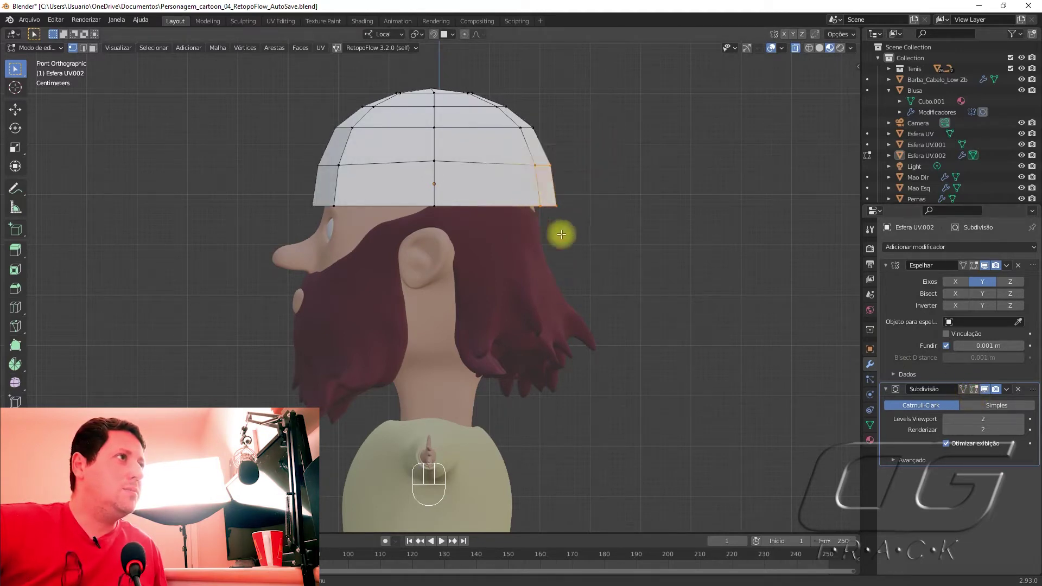
Step: Shift the crown rows sideways and narrow the cap along X to about 0.91
{"action": "key", "text": "g"}
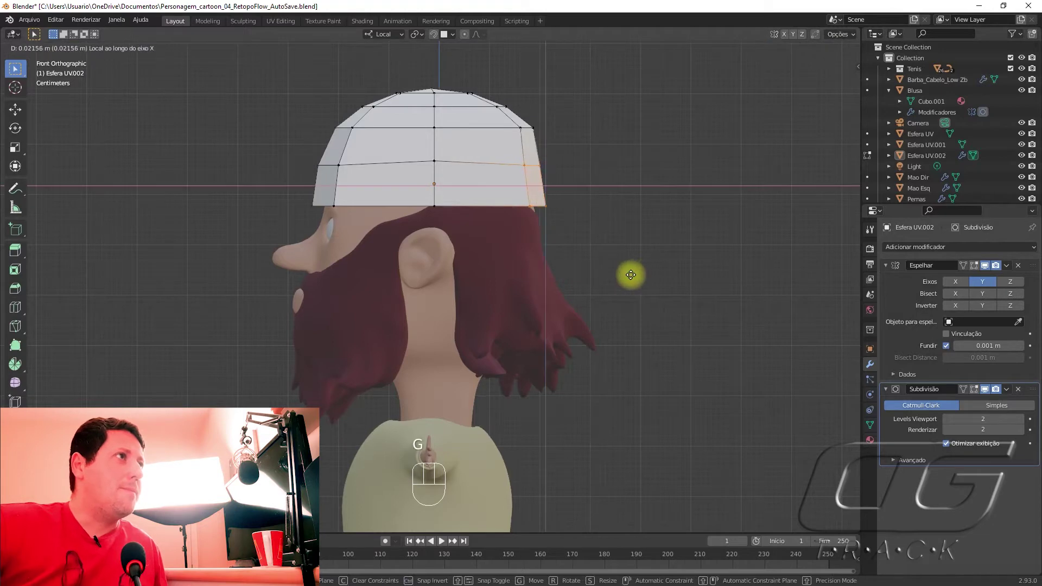
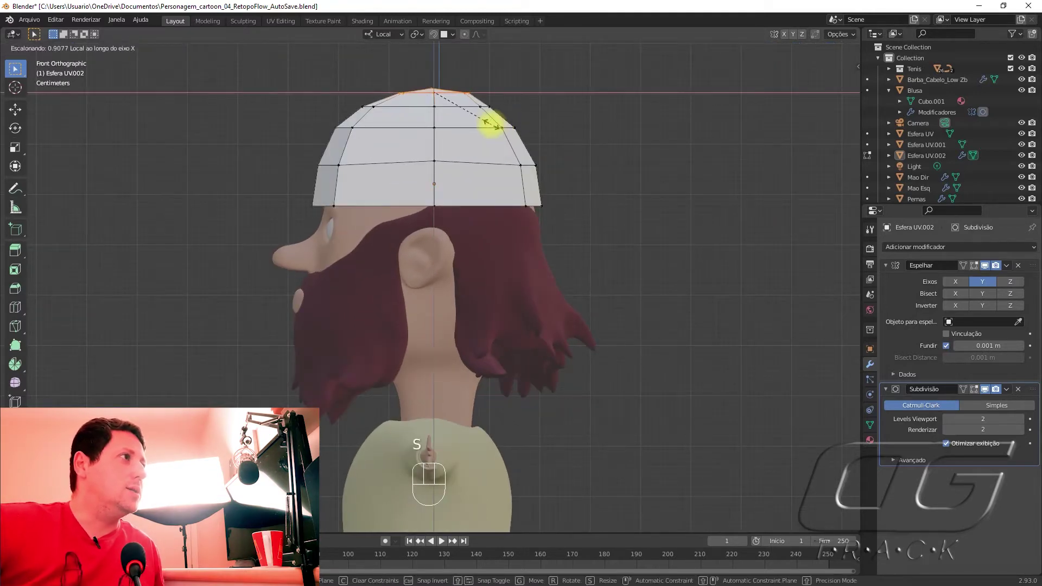
{"action": "key", "text": "Tab"}
{"action": "left_click_drag", "start_coordinate": [289, 269], "coordinate": [396, 281]}
{"action": "left_click_drag", "start_coordinate": [396, 281], "coordinate": [410, 278]}
{"action": "middle_click", "coordinate": [410, 277]}
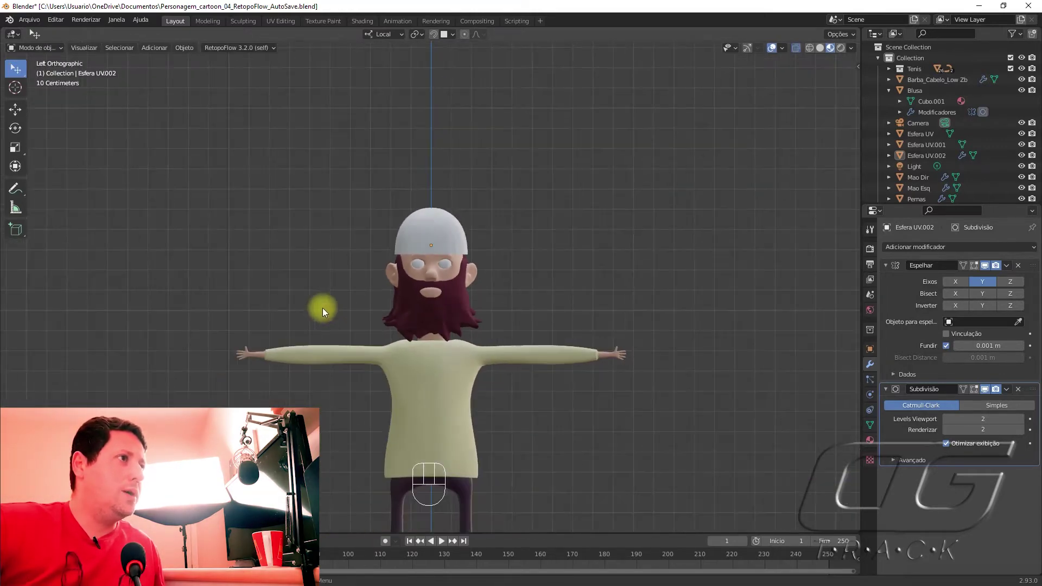
Step: Select an edge loop across the cap's crown and bevel it into a double loop
{"action": "left_click_drag", "start_coordinate": [351, 298], "coordinate": [365, 314]}
{"action": "left_click_drag", "start_coordinate": [535, 377], "coordinate": [560, 422]}
{"action": "left_click_drag", "start_coordinate": [564, 425], "coordinate": [568, 403]}
{"action": "left_click_drag", "start_coordinate": [587, 417], "coordinate": [596, 379]}
{"action": "left_click", "coordinate": [582, 375]}
{"action": "left_click_drag", "start_coordinate": [519, 414], "coordinate": [516, 419]}
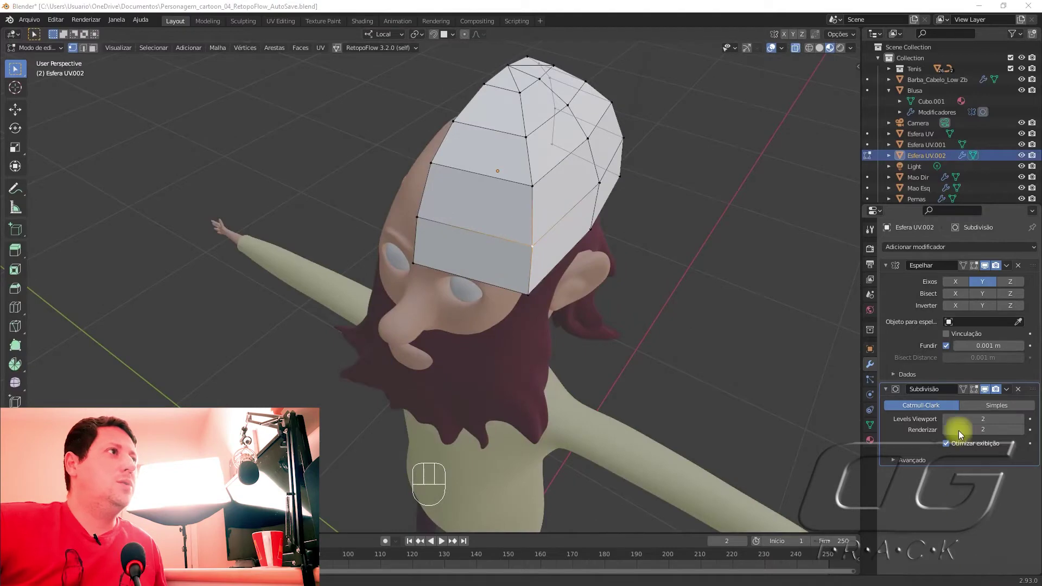
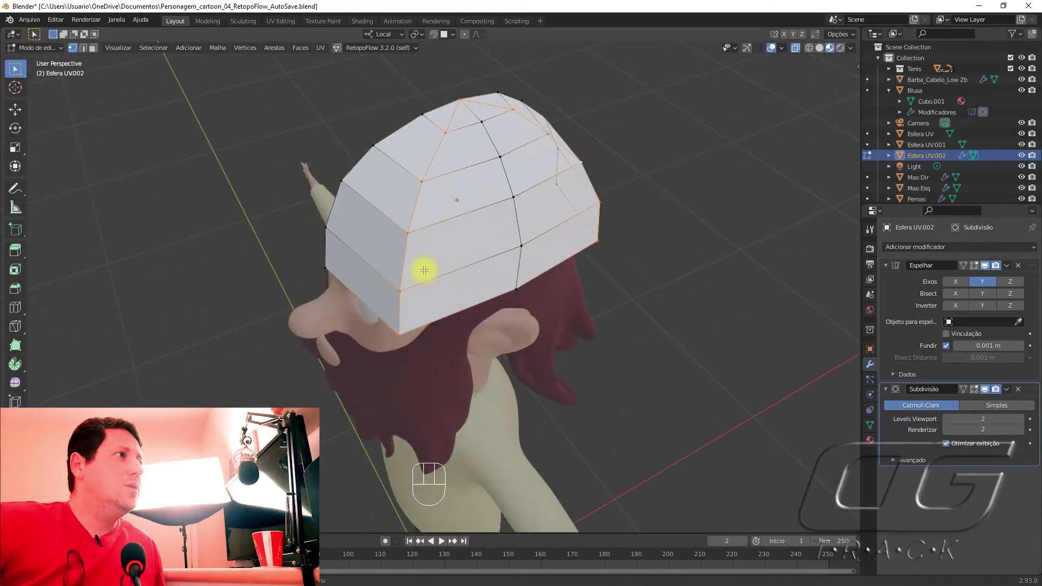
{"action": "key", "text": "ctrl+b"}
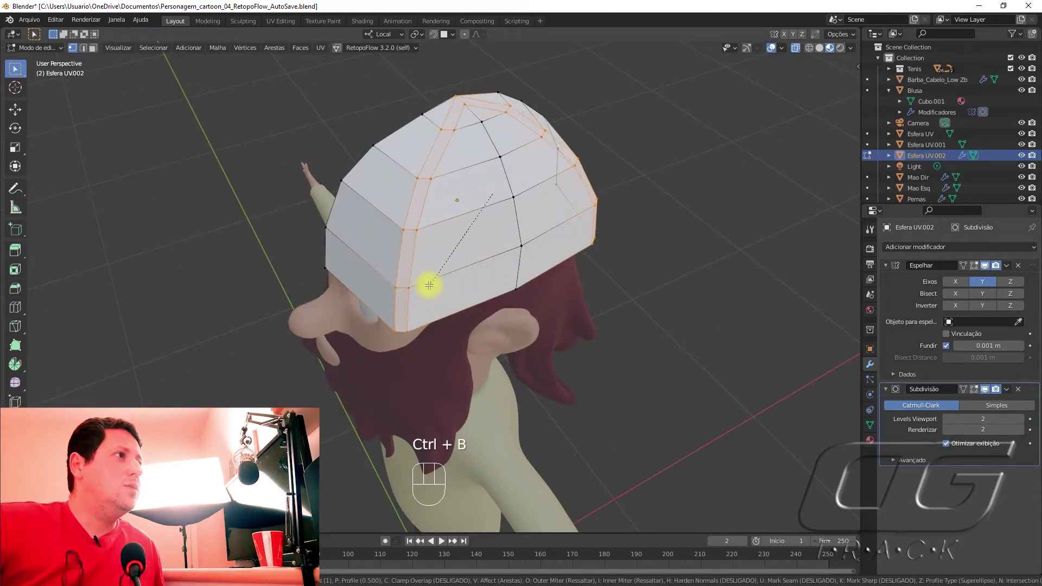
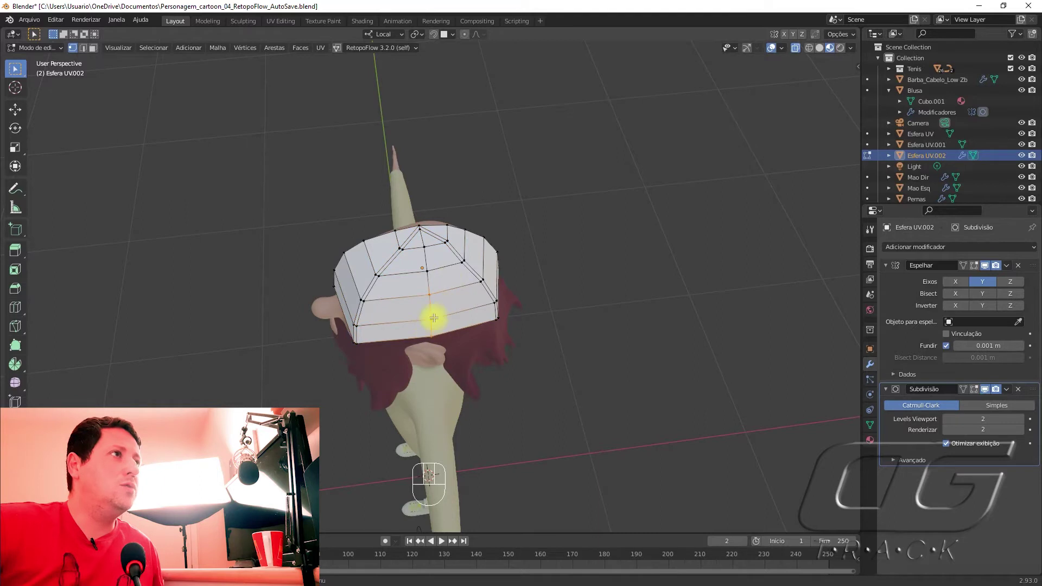
Step: Move the crown vertices front to back and scale them along X to about 0.54
{"action": "key", "text": "g"}
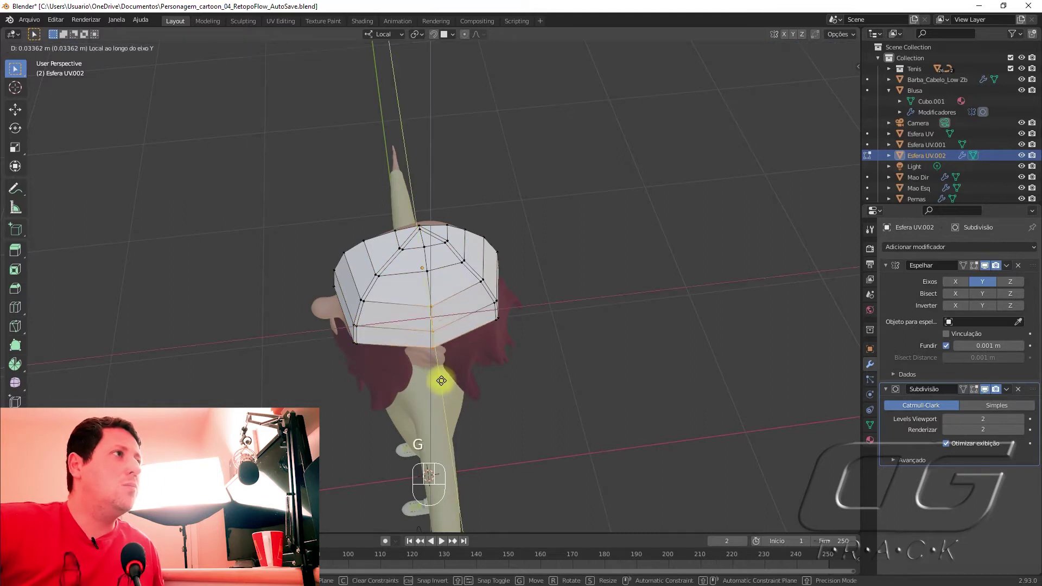
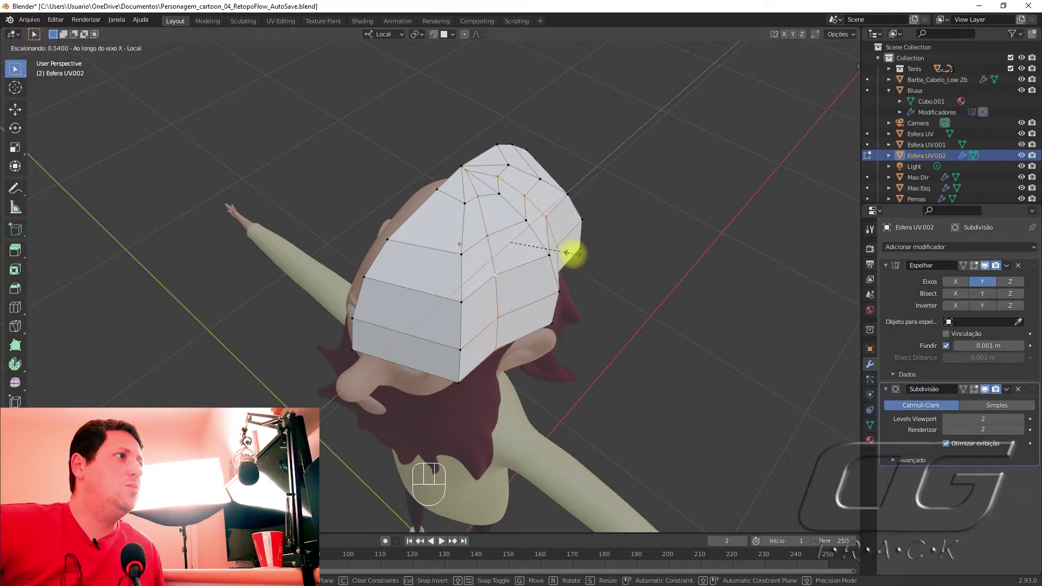
{"action": "key", "text": "Tab"}
{"action": "left_click_drag", "start_coordinate": [517, 240], "coordinate": [528, 377]}
{"action": "key", "text": "Tab"}
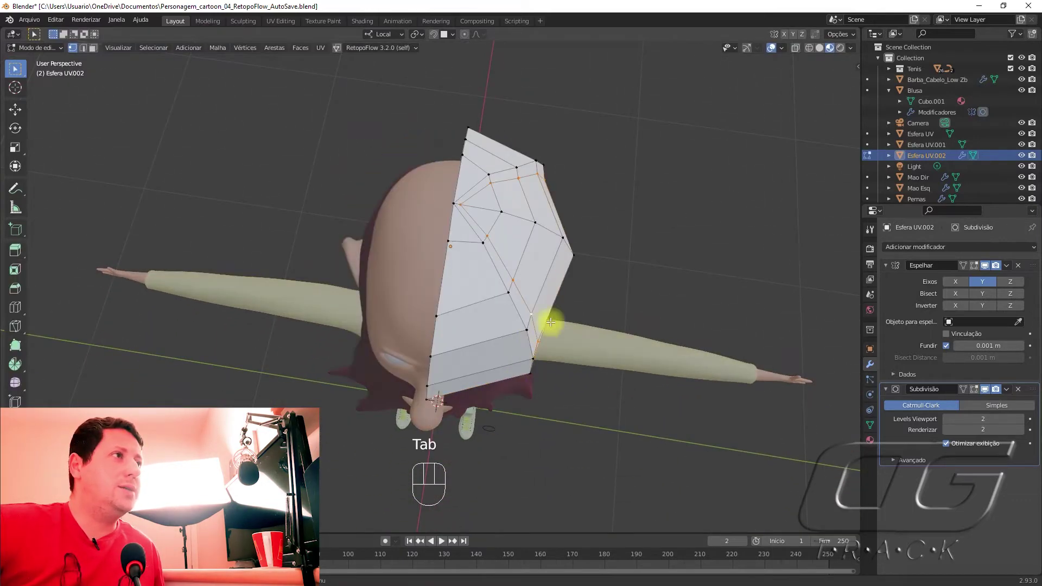
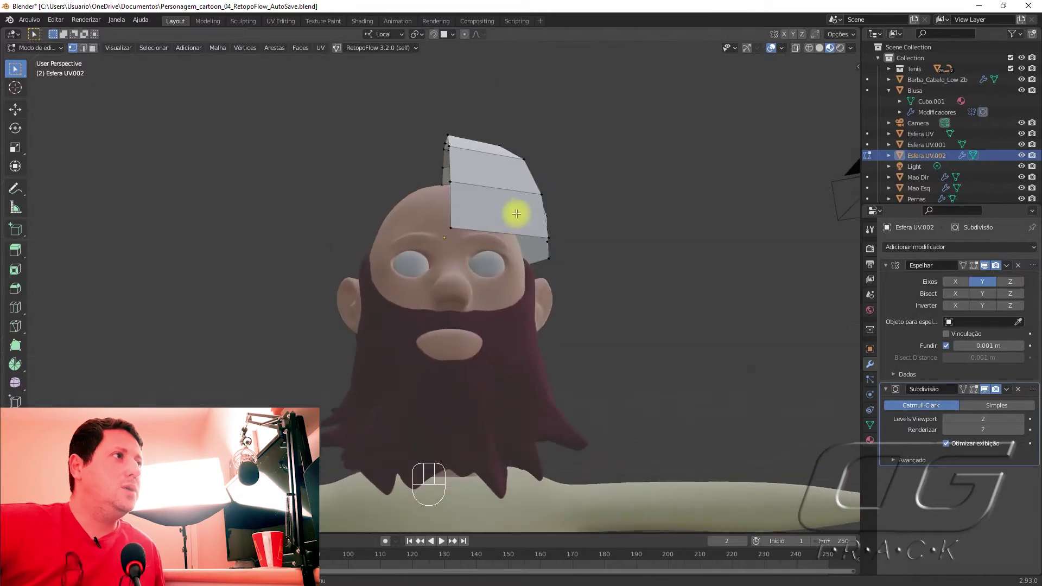
Step: Scale the whole cap to about 0.87, then stretch it along local X to about 1.11
{"action": "key", "text": "Tab"}
{"action": "left_click_drag", "start_coordinate": [528, 234], "coordinate": [526, 253]}
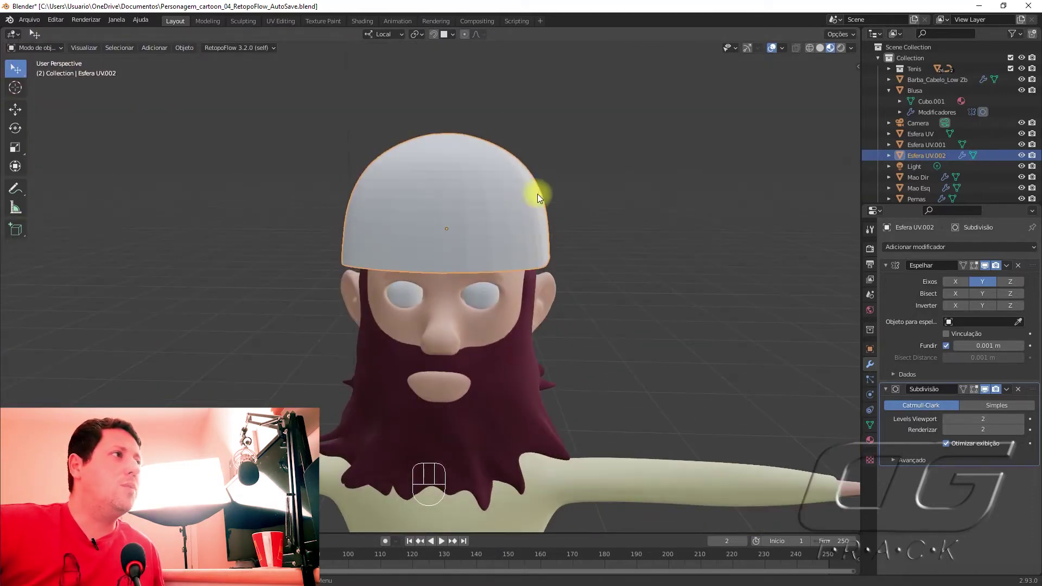
{"action": "key", "text": "s"}
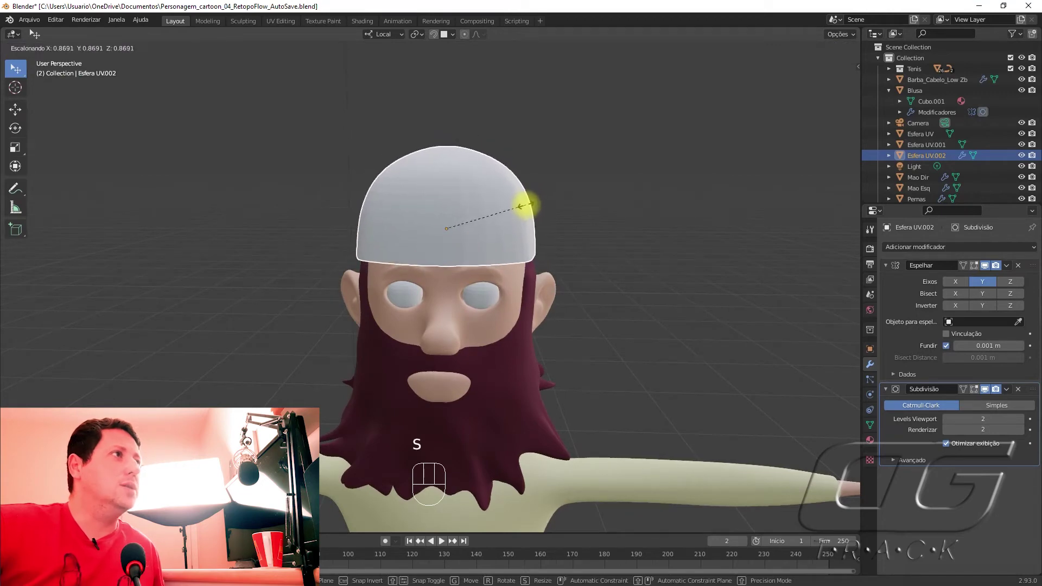
{"action": "left_click_drag", "start_coordinate": [585, 301], "coordinate": [544, 297]}
{"action": "key", "text": "s"}
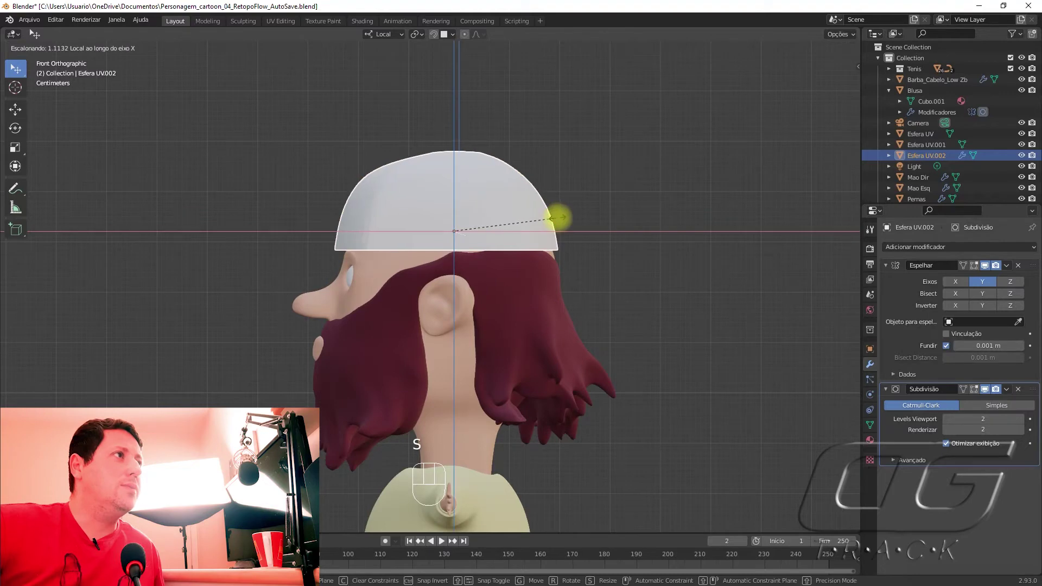
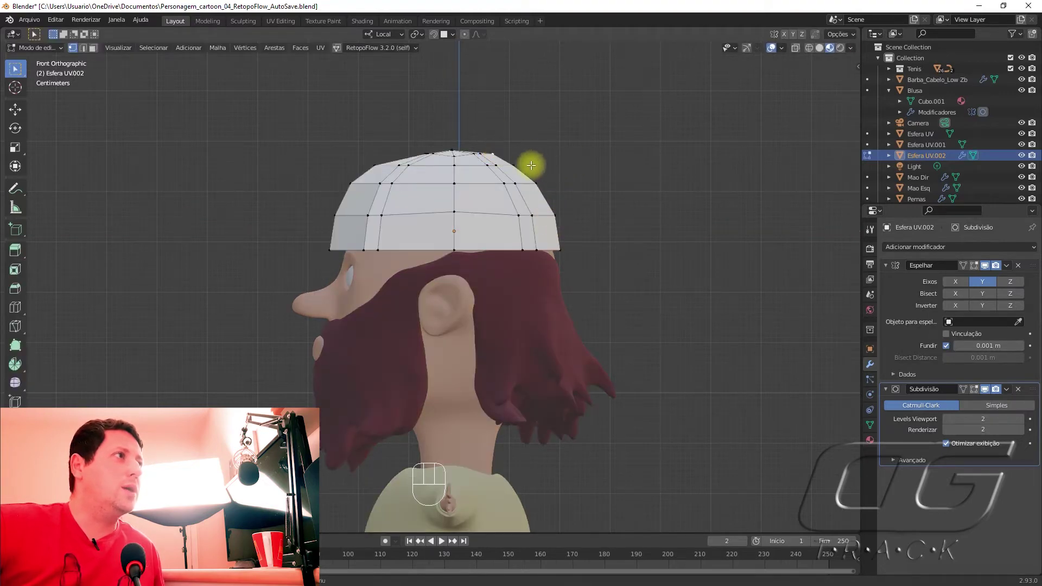
{"action": "key", "text": "g"}
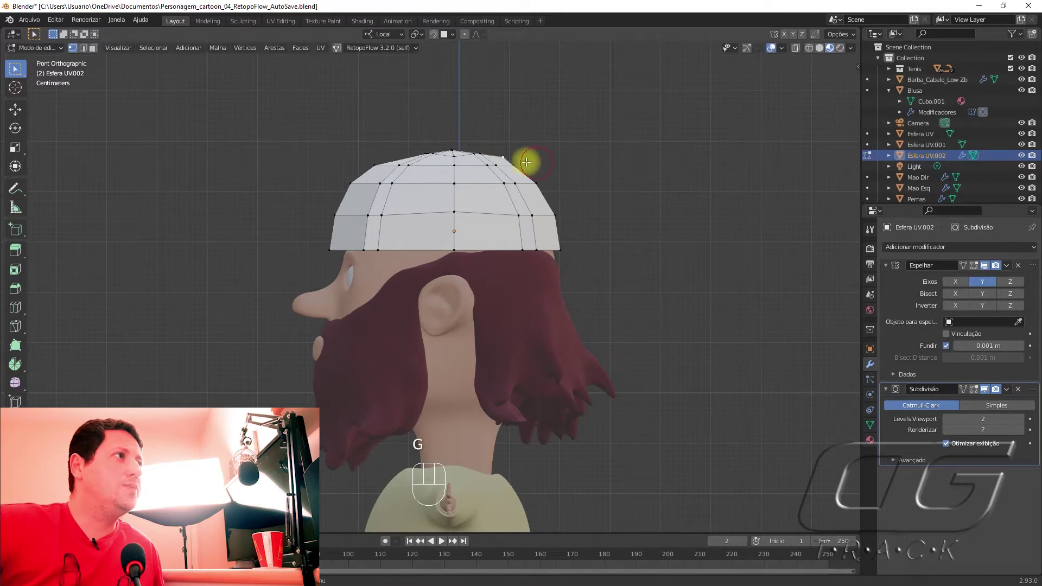
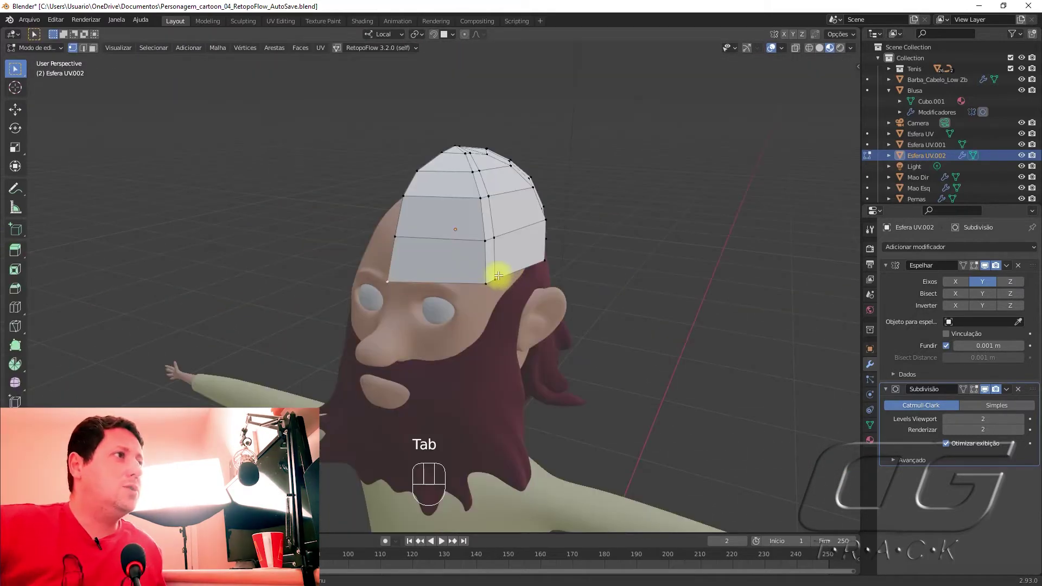
Step: Cut an extra edge loop on the cap's lower band and slide it toward the rim
{"action": "key", "text": "ctrl+r"}
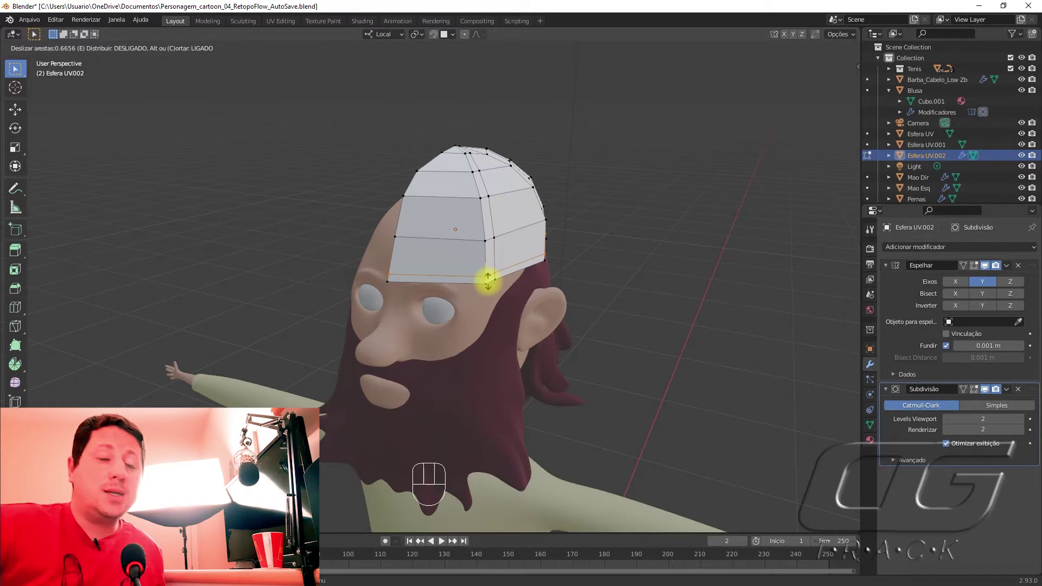
{"action": "key", "text": "Tab"}
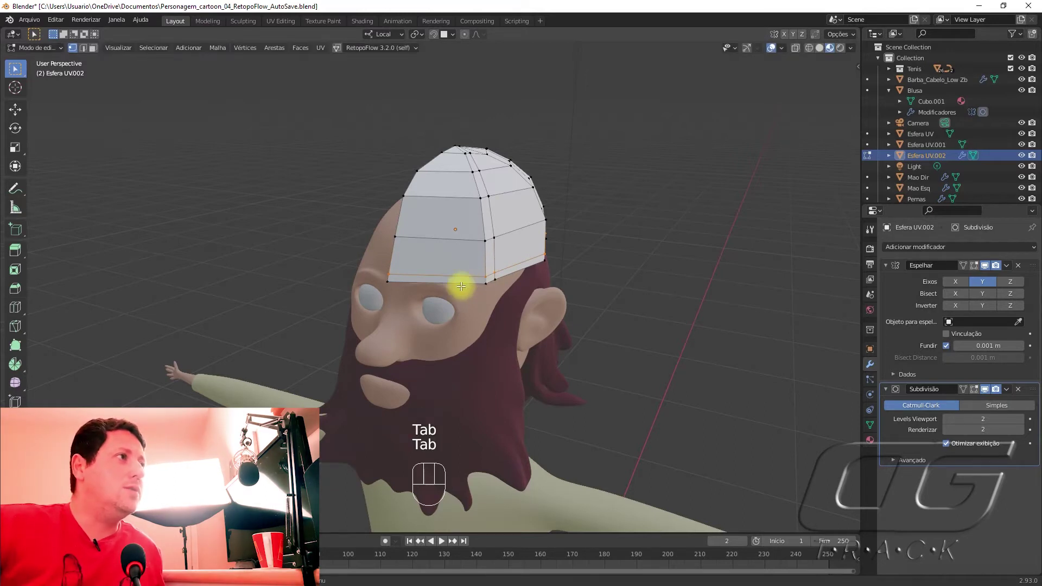
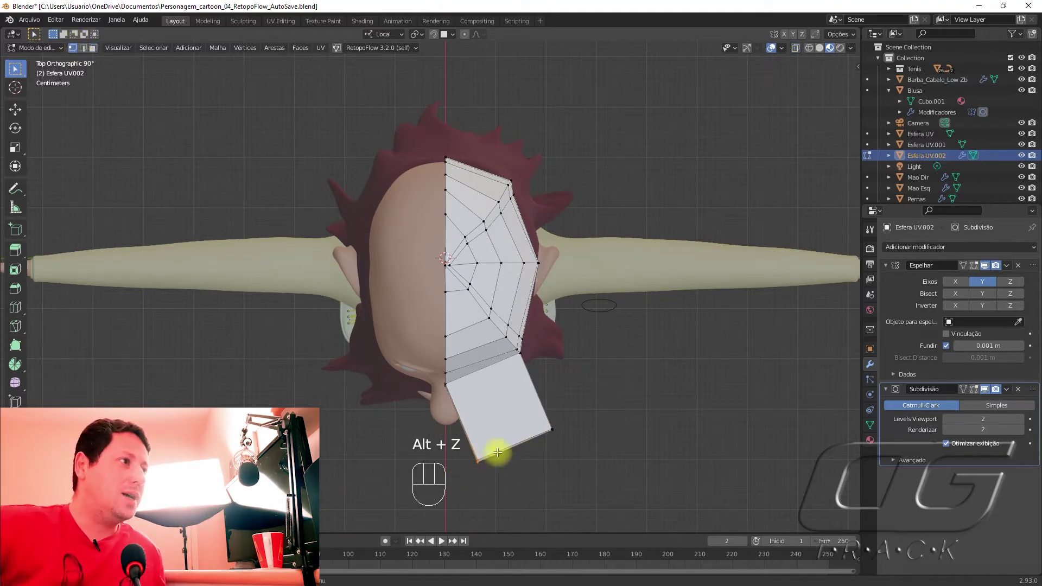
Step: Shift the cap's top-view vertices front-to-back and scale them outward for a rounder, longer crown
{"action": "key", "text": "g"}
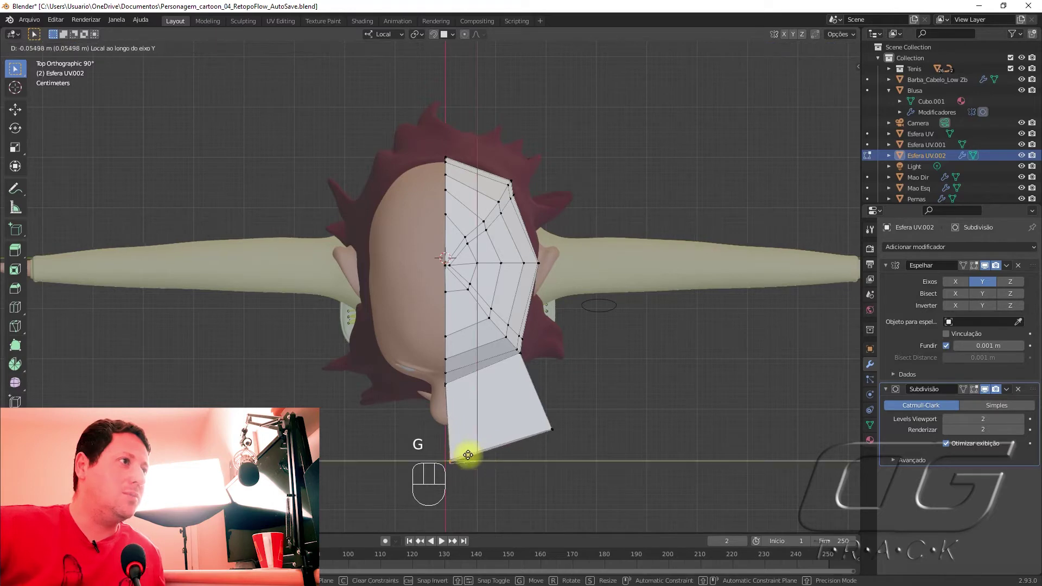
{"action": "key", "text": "g"}
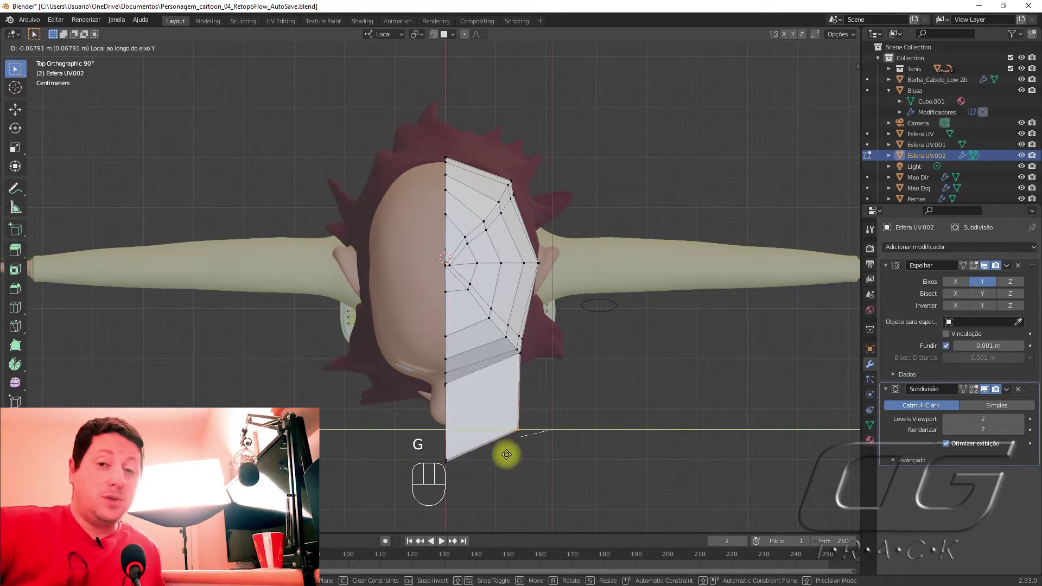
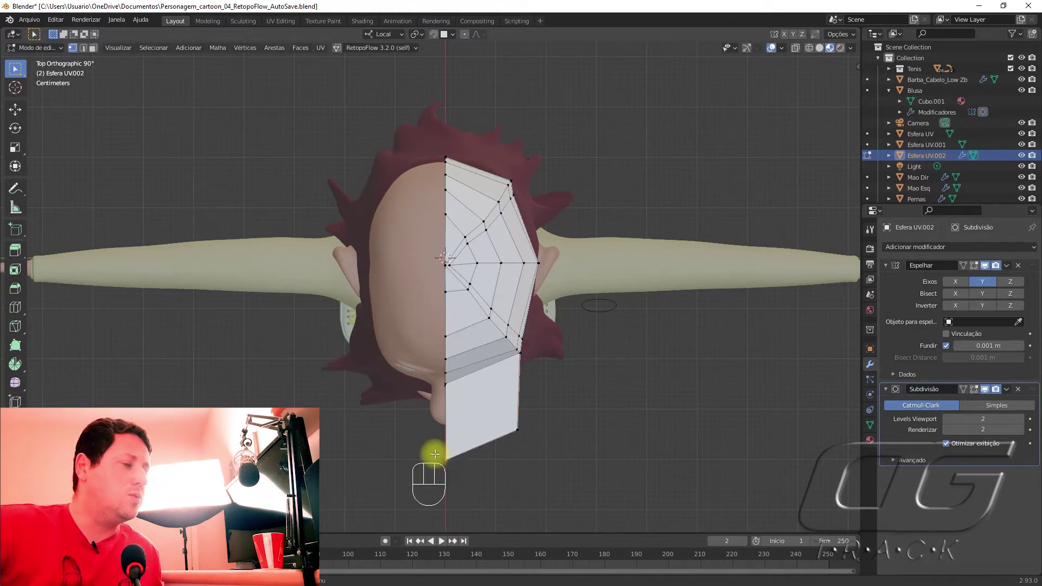
{"action": "key", "text": "s"}
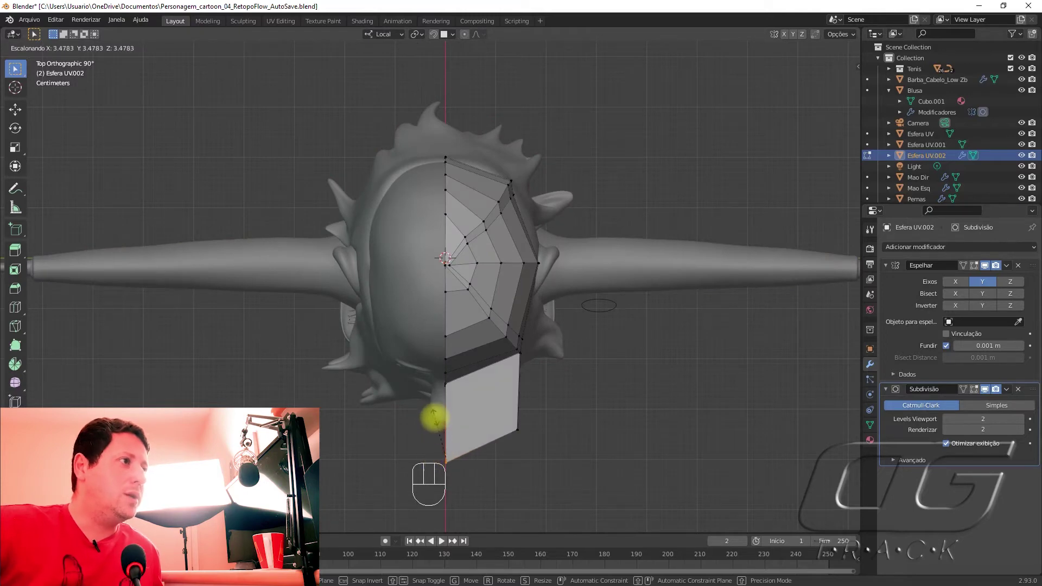
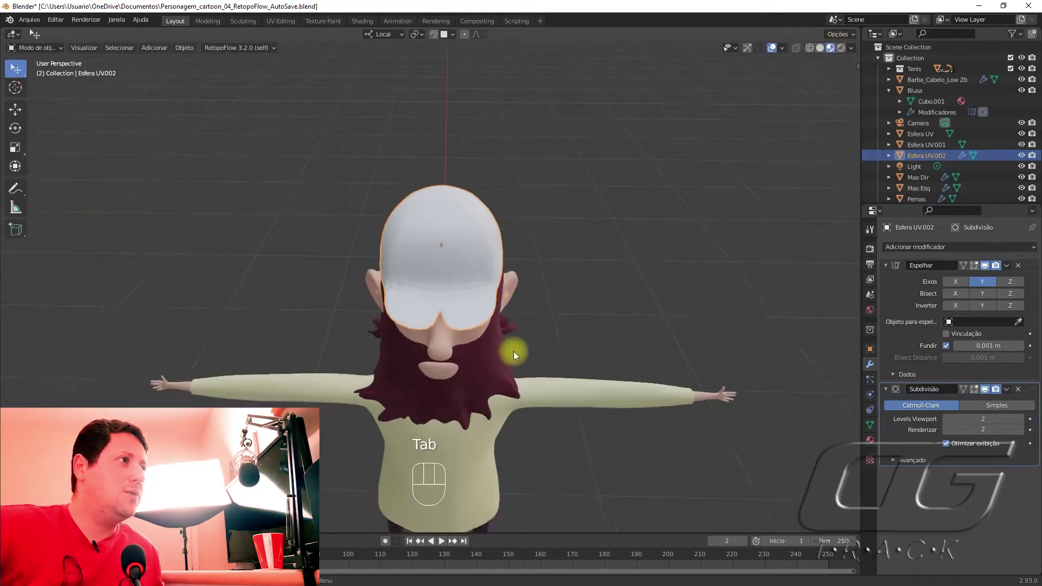
Step: Finish shaping the flat front brim with extra edge loops and preview the smoothed cap
{"action": "left_click_drag", "start_coordinate": [465, 342], "coordinate": [469, 334]}
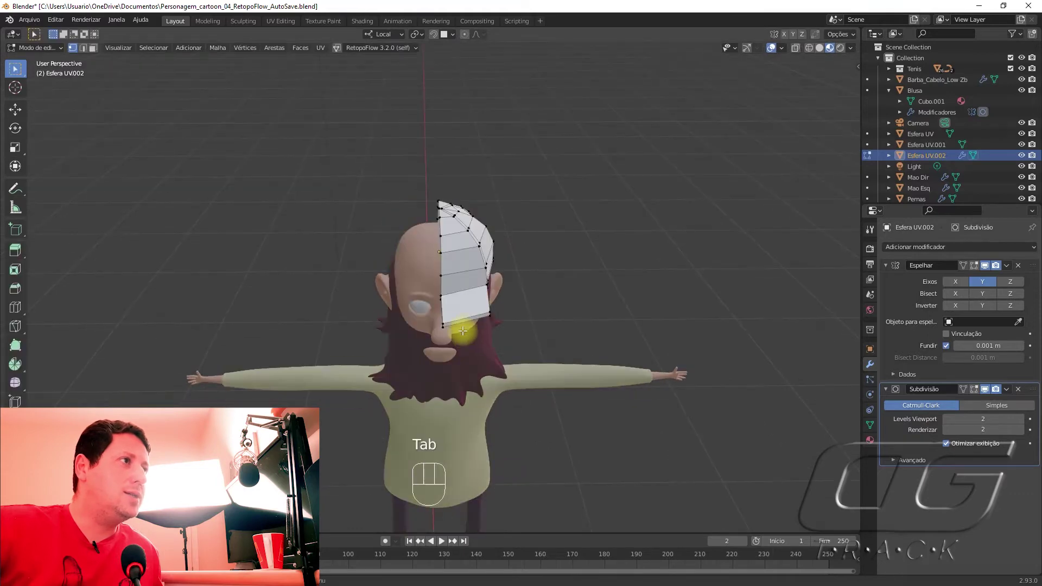
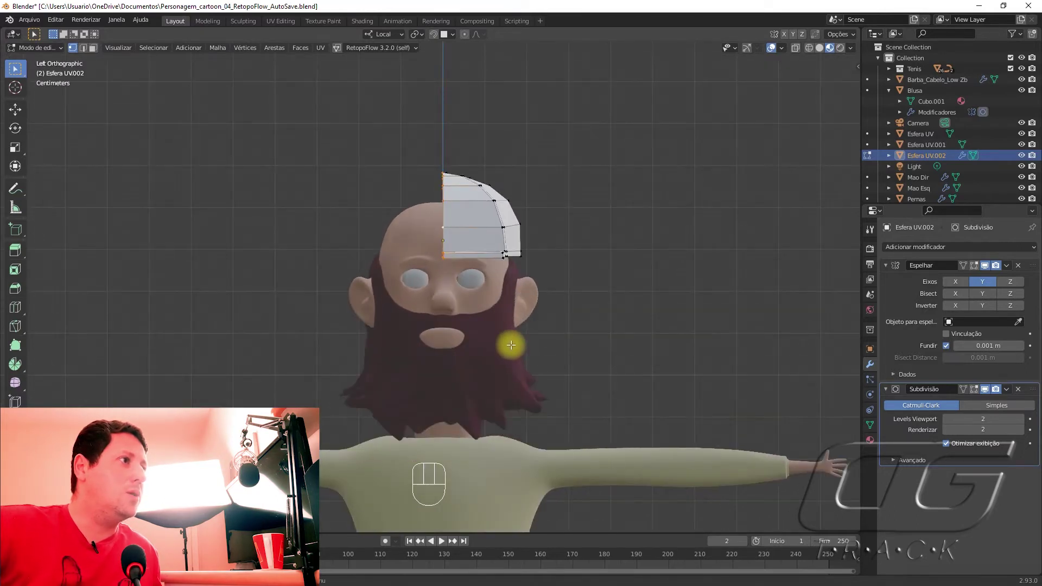
{"action": "key", "text": "s"}
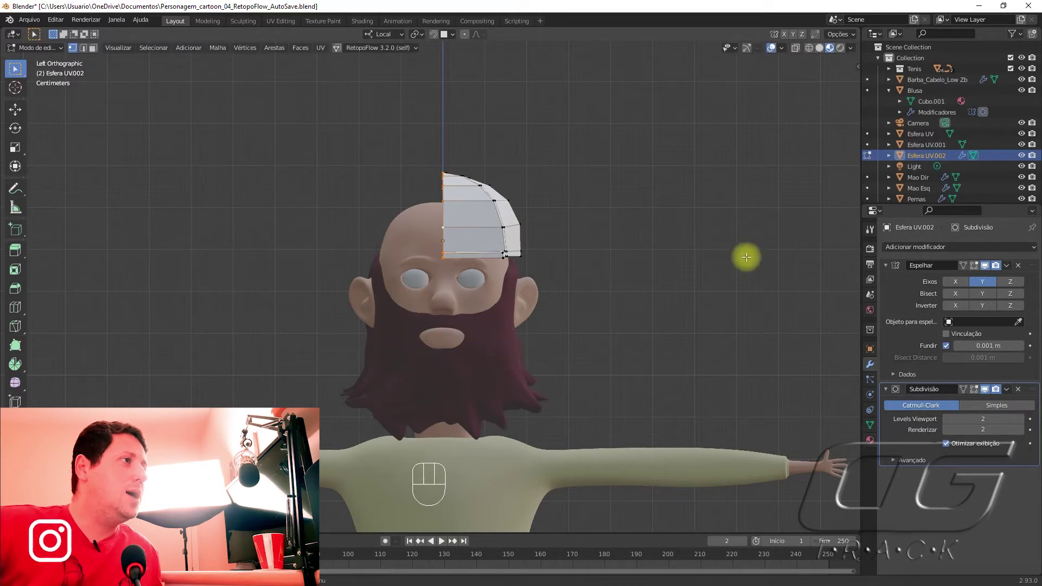
{"action": "key", "text": "Tab"}
{"action": "left_click_drag", "start_coordinate": [602, 337], "coordinate": [503, 371]}
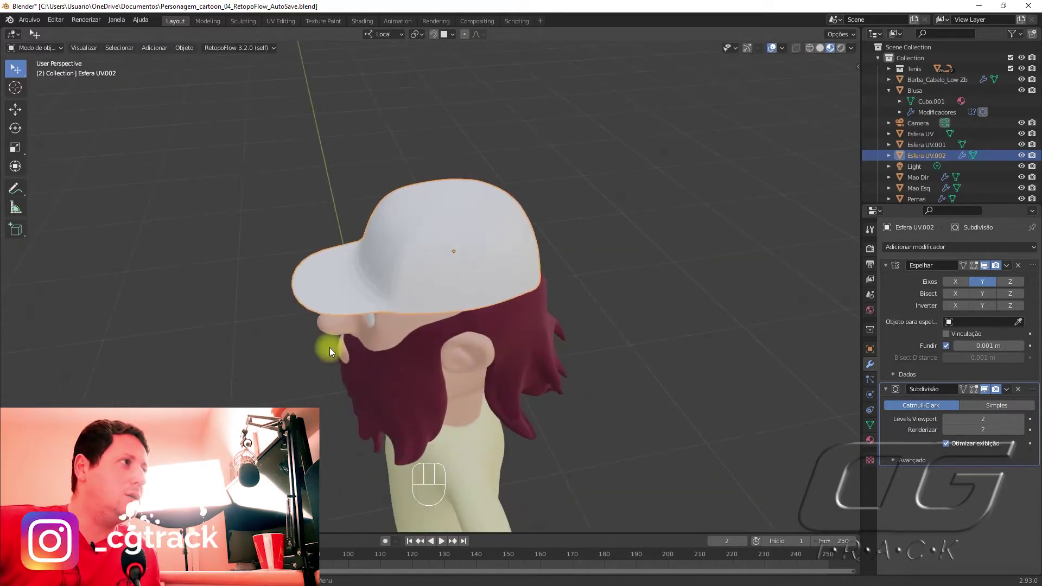
{"action": "key", "text": "Tab"}
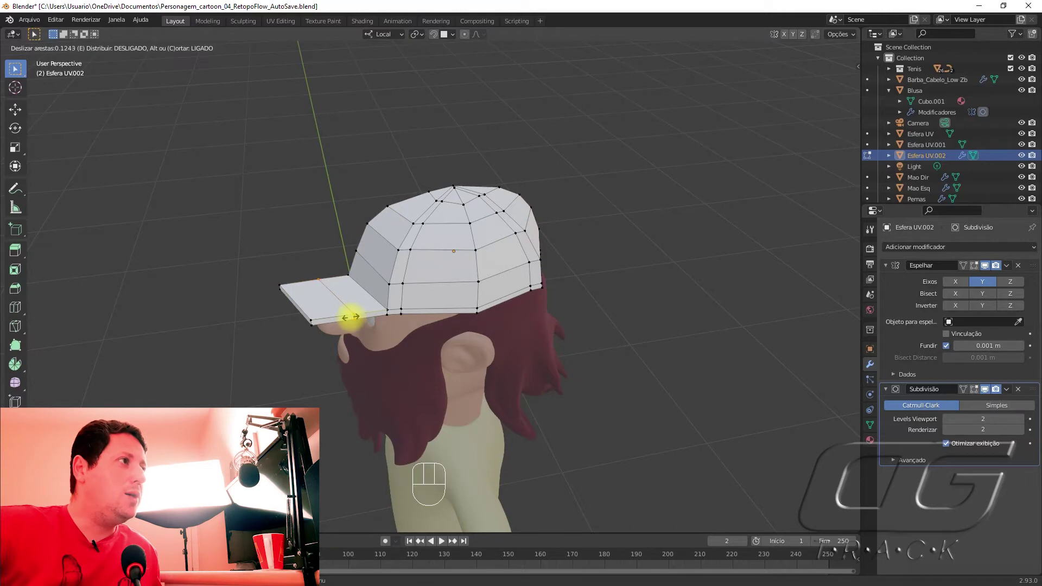
{"action": "key", "text": "ctrl+z"}
{"action": "key", "text": "ctrl+r"}
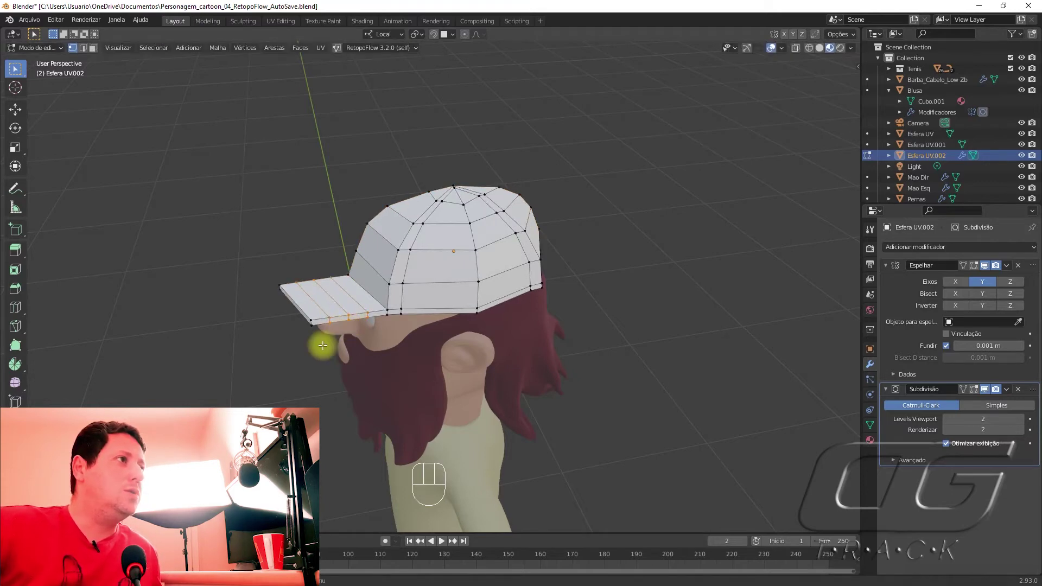
{"action": "key", "text": "Tab"}
Step: Orbit up to look down at the cap over the character's head from above
{"action": "left_click_drag", "start_coordinate": [291, 336], "coordinate": [392, 418]}
{"action": "middle_click", "coordinate": [397, 420]}
{"action": "middle_click", "coordinate": [413, 453]}
{"action": "left_click_drag", "start_coordinate": [377, 462], "coordinate": [363, 457]}
{"action": "left_click_drag", "start_coordinate": [431, 451], "coordinate": [426, 409]}
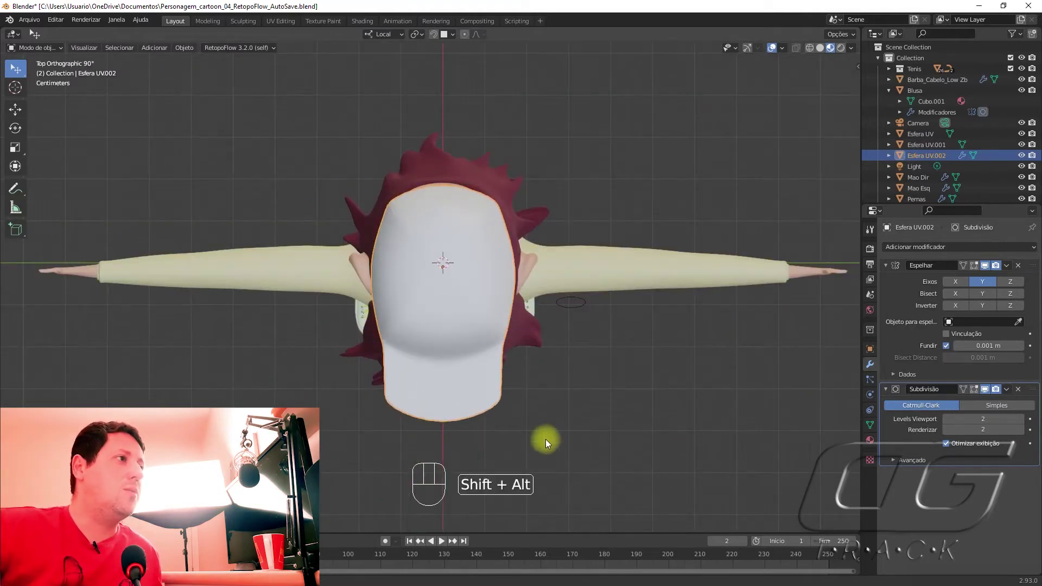
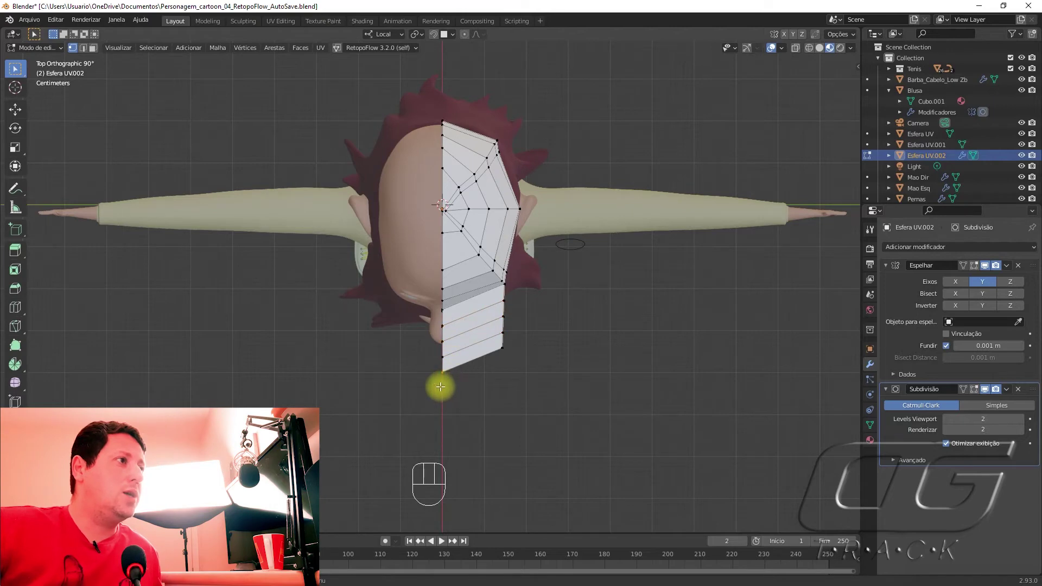
Step: Move the cap's side vertices with proportional falloff to follow the head outline, then view it from the side
{"action": "key", "text": "g"}
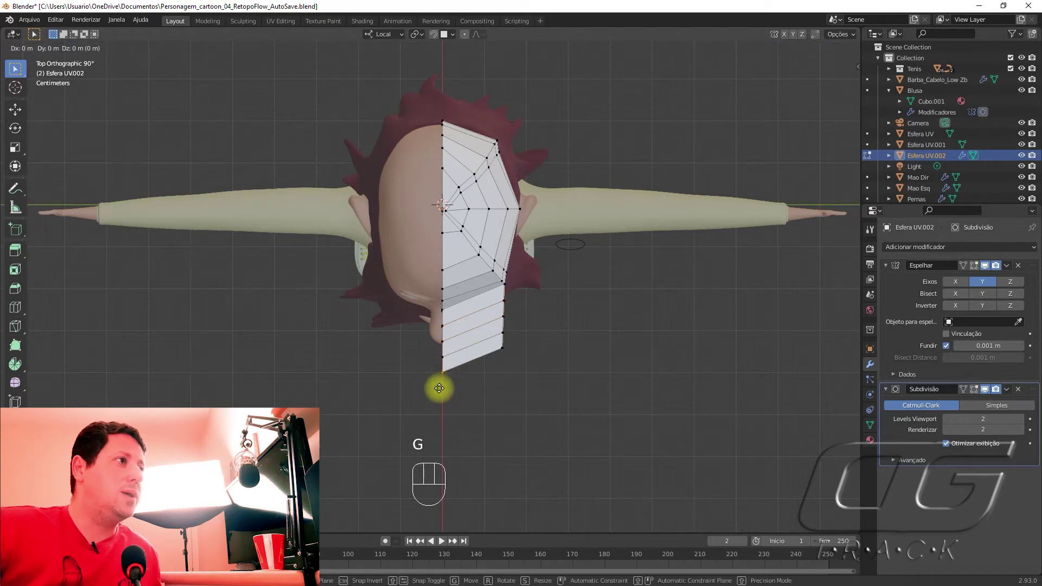
{"action": "key", "text": "o"}
{"action": "key", "text": "g"}
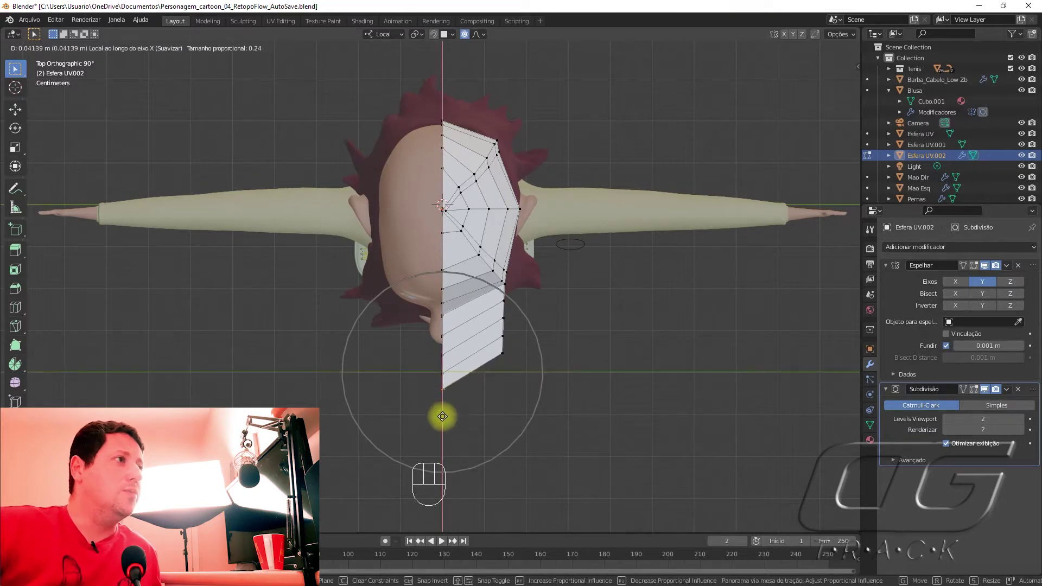
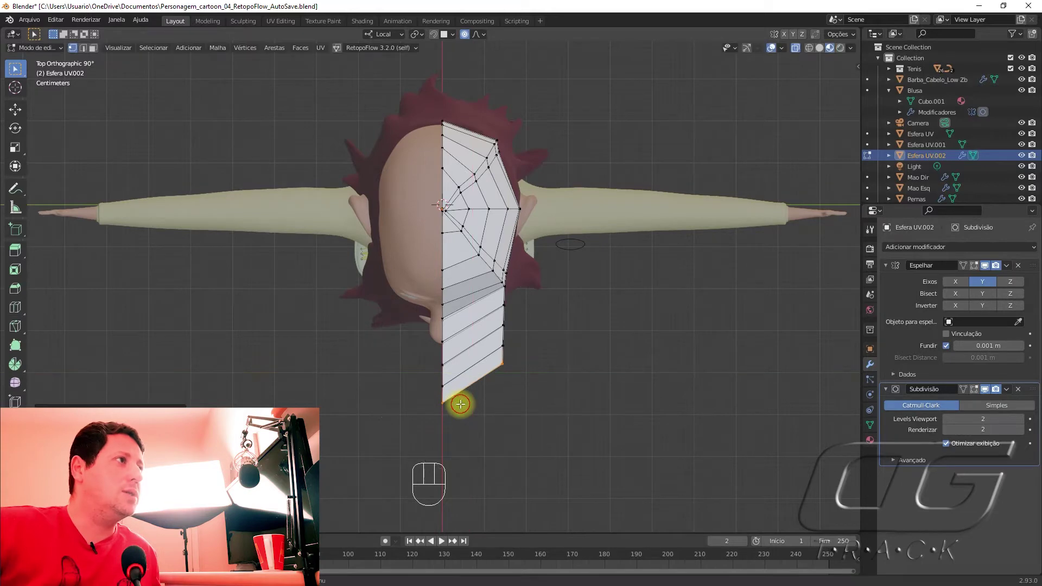
{"action": "key", "text": "Tab"}
{"action": "left_click_drag", "start_coordinate": [480, 431], "coordinate": [376, 339]}
{"action": "key", "text": "Tab"}
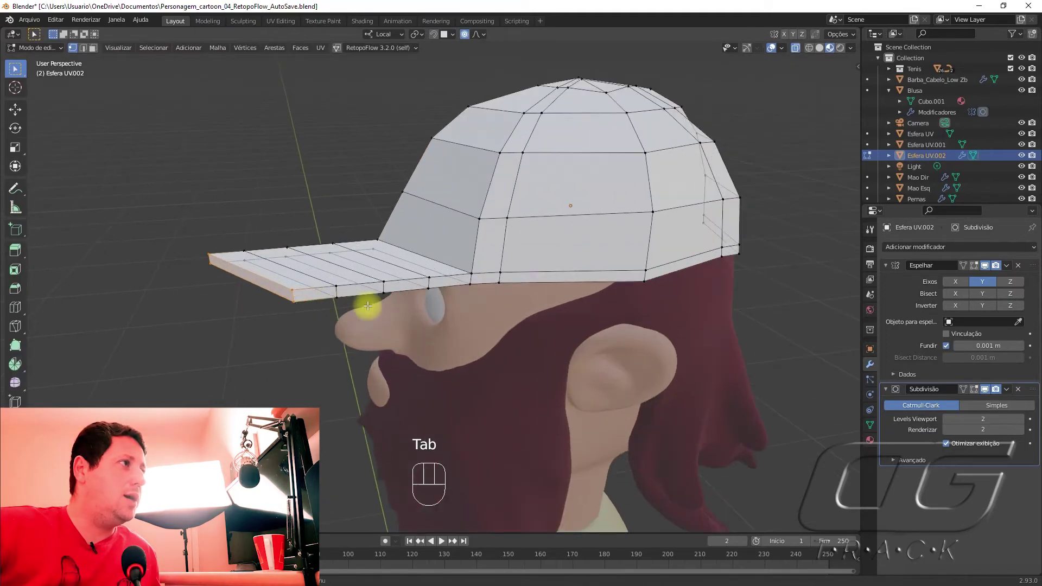
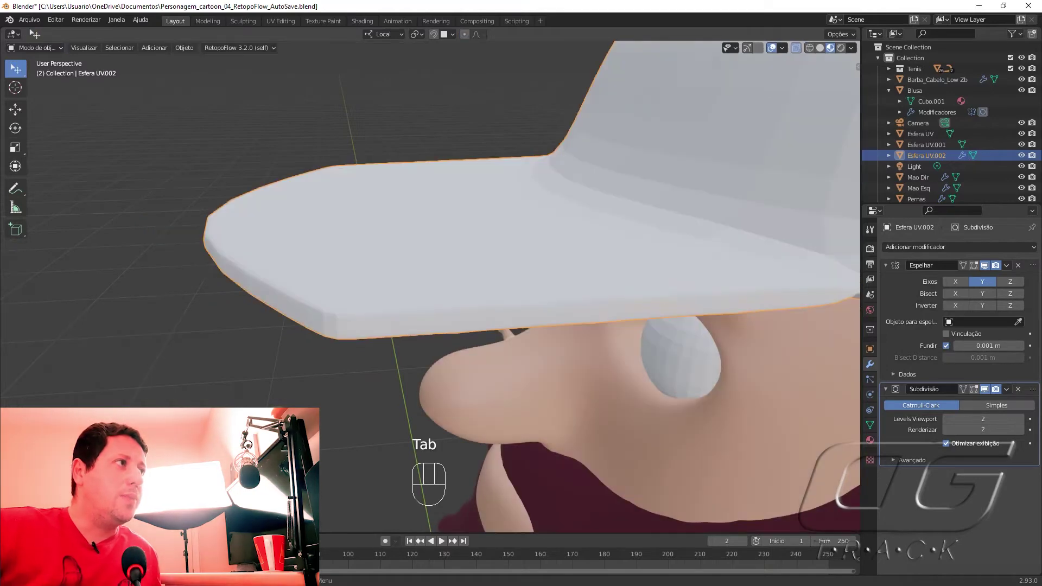
Step: Inspect the level-3 subdivided cap on the head from front and side, nudging it along X
{"action": "left_click_drag", "start_coordinate": [298, 373], "coordinate": [410, 355]}
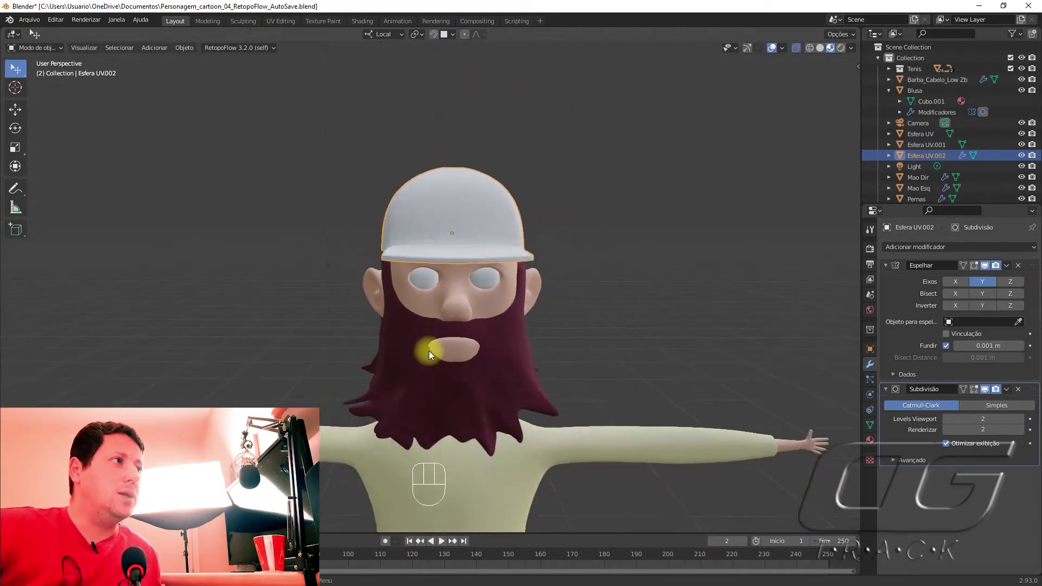
{"action": "left_click_drag", "start_coordinate": [425, 347], "coordinate": [381, 366]}
{"action": "left_click_drag", "start_coordinate": [466, 347], "coordinate": [474, 361]}
{"action": "middle_click", "coordinate": [474, 361]}
{"action": "key", "text": "g"}
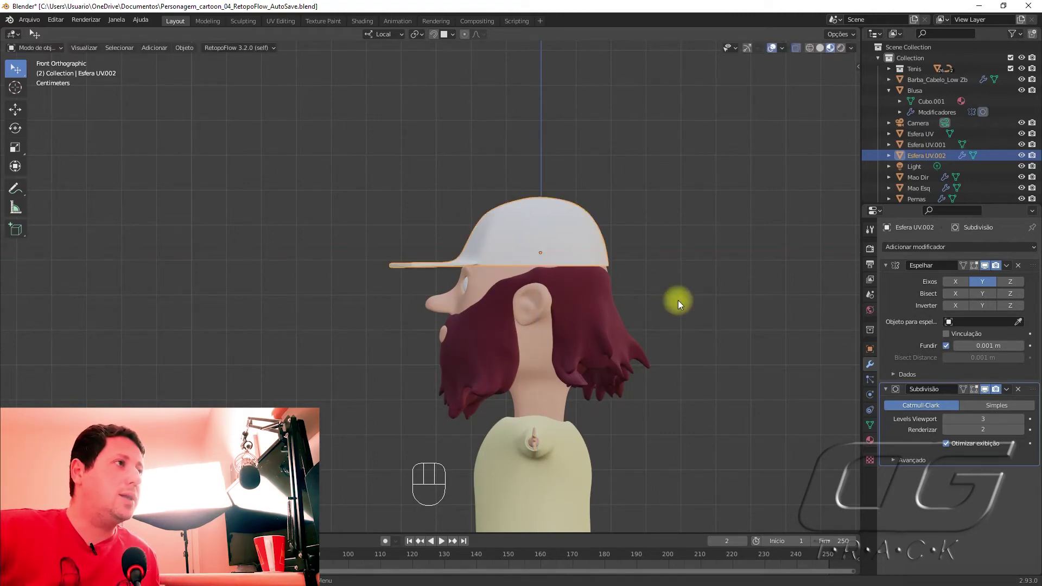
Step: Select the cap and enable mirror display while editing its mesh
{"action": "left_click", "coordinate": [680, 305]}
{"action": "left_click_drag", "start_coordinate": [385, 346], "coordinate": [507, 343]}
{"action": "left_click", "coordinate": [488, 259]}
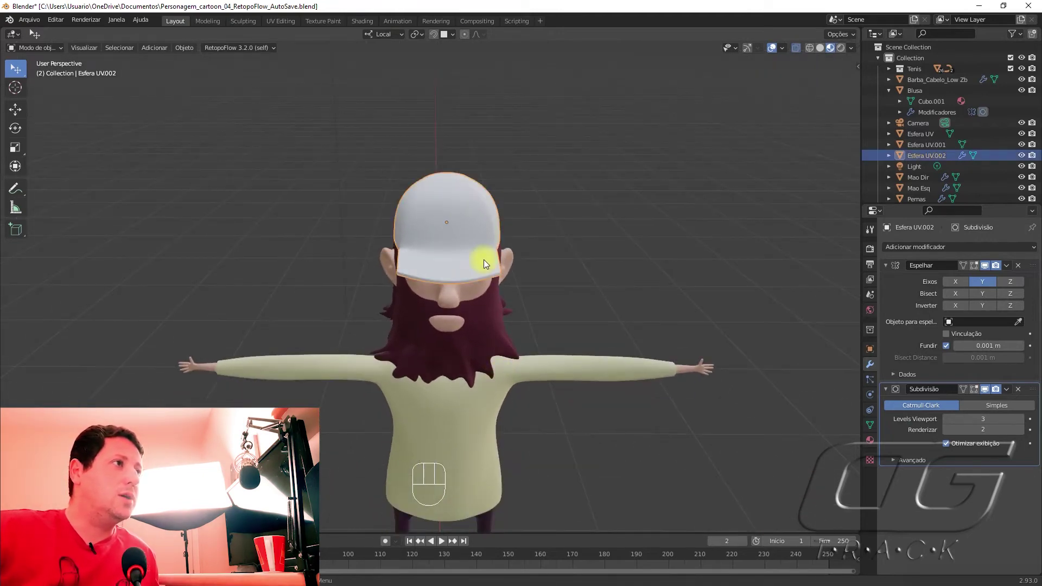
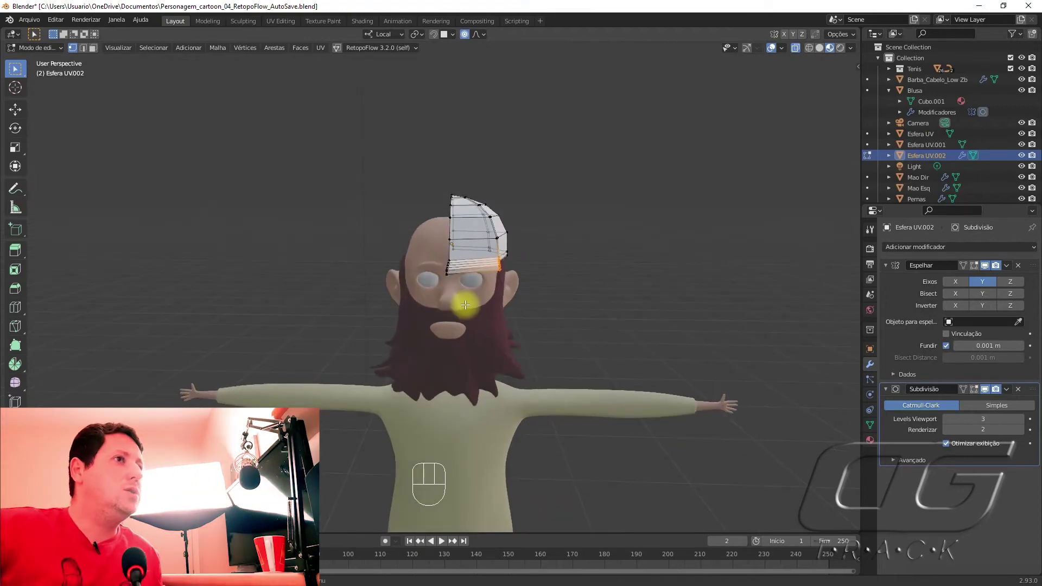
{"action": "key", "text": "Tab"}
{"action": "key", "text": "Tab"}
{"action": "left_click", "coordinate": [977, 394]}
{"action": "left_click", "coordinate": [964, 393]}
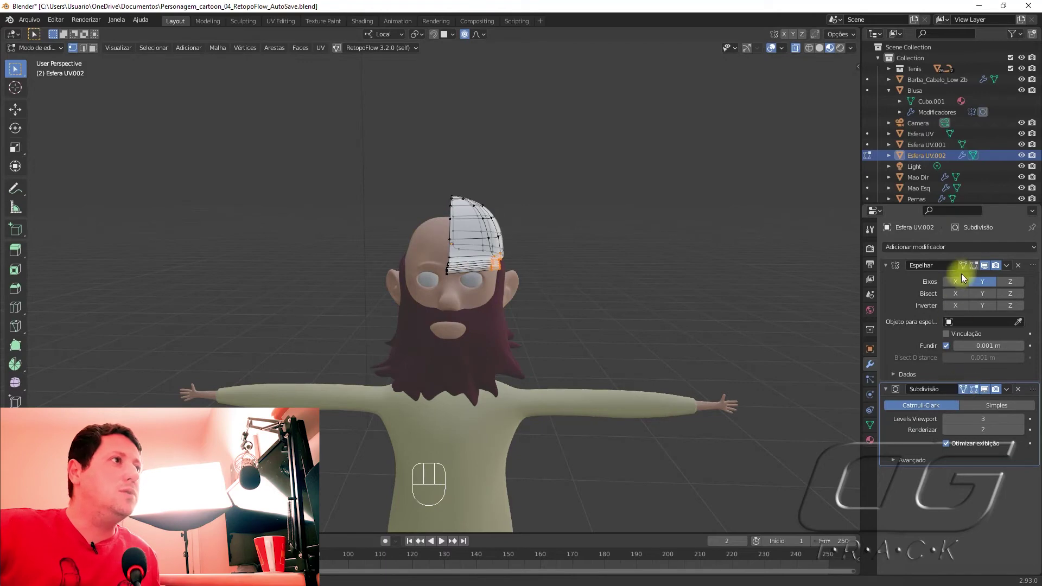
Step: Lower the cap's rim vertices vertically so it sits snugly on the head
{"action": "left_click", "coordinate": [977, 263]}
{"action": "left_click", "coordinate": [966, 269]}
{"action": "key", "text": "g"}
{"action": "key", "text": "o"}
{"action": "key", "text": "g"}
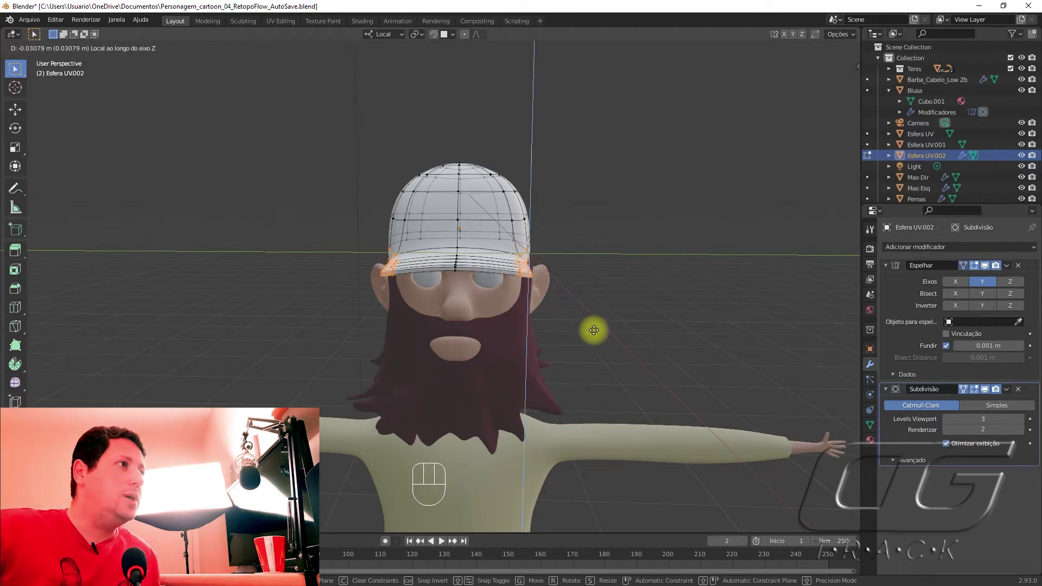
{"action": "key", "text": "Tab"}
{"action": "left_click_drag", "start_coordinate": [622, 350], "coordinate": [504, 345]}
Step: Hide the rest of the character so the cap shows by itself
{"action": "key", "text": "Tab"}
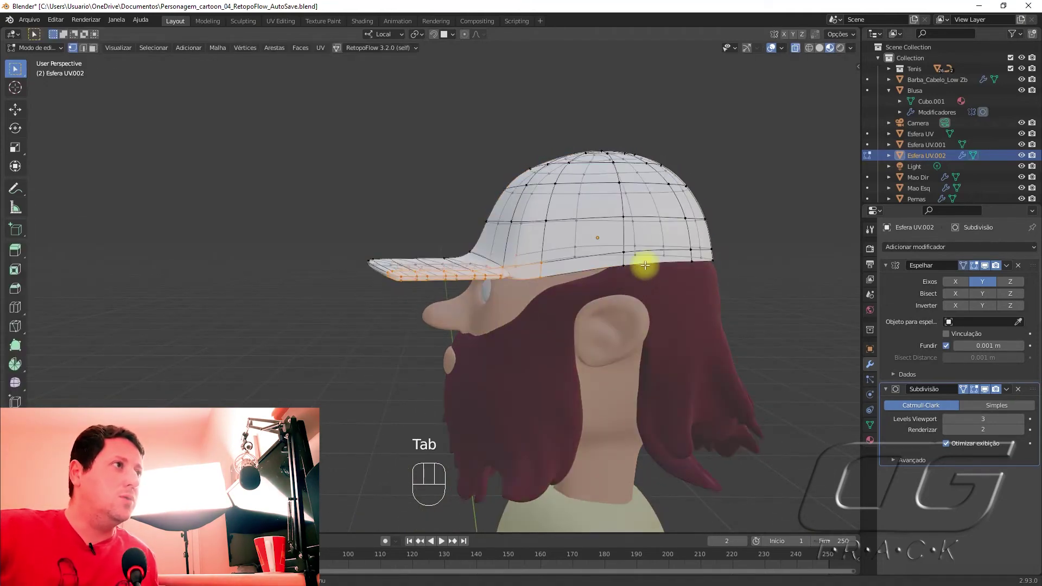
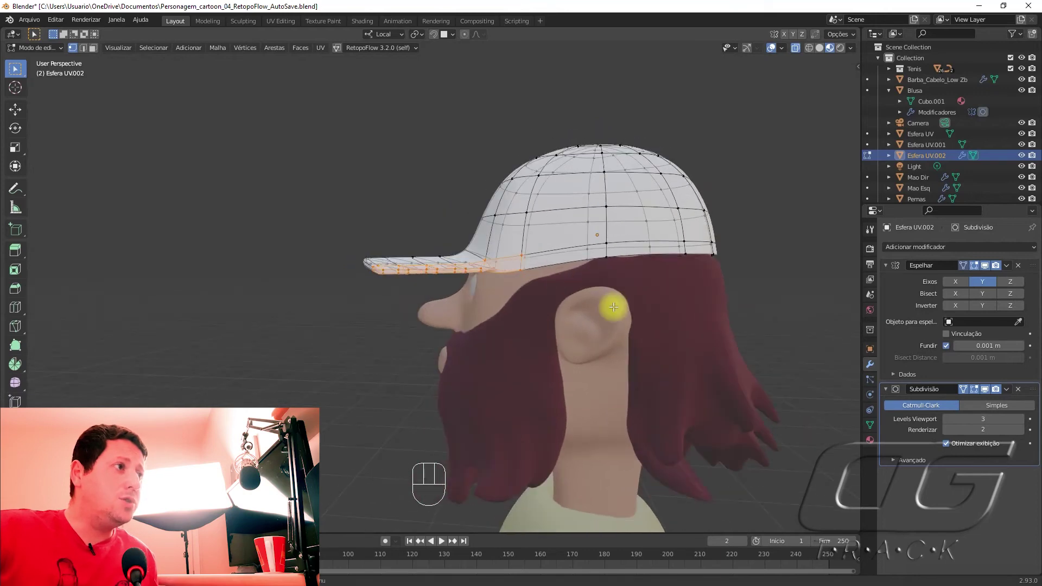
{"action": "key", "text": "Tab"}
{"action": "key", "text": "ctrl+i"}
{"action": "key", "text": "h"}
{"action": "left_click_drag", "start_coordinate": [607, 365], "coordinate": [608, 359]}
Step: Select the isolated cap and enter its mesh for inspection
{"action": "left_click", "coordinate": [592, 251]}
{"action": "key", "text": "Tab"}
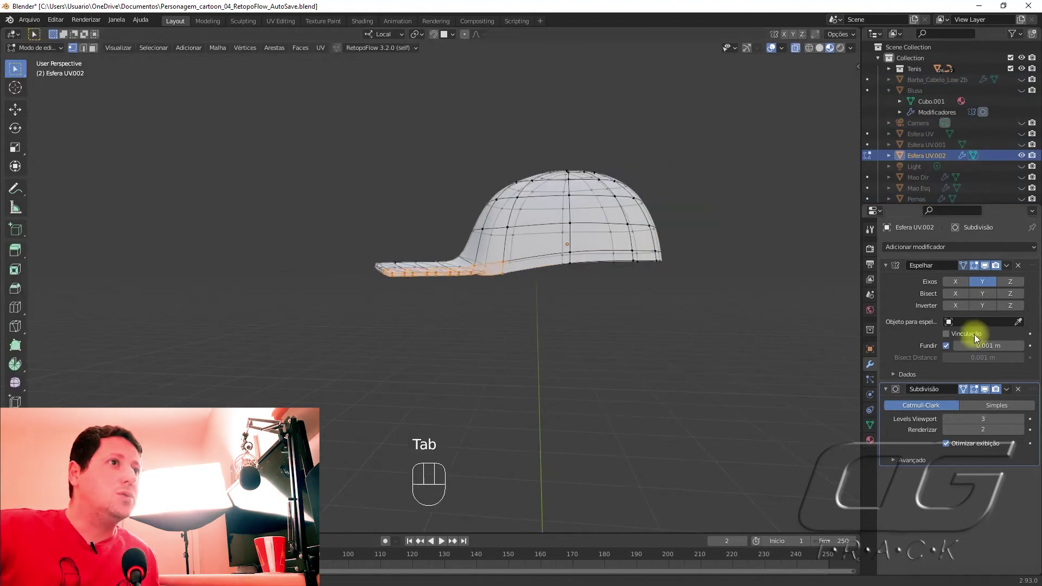
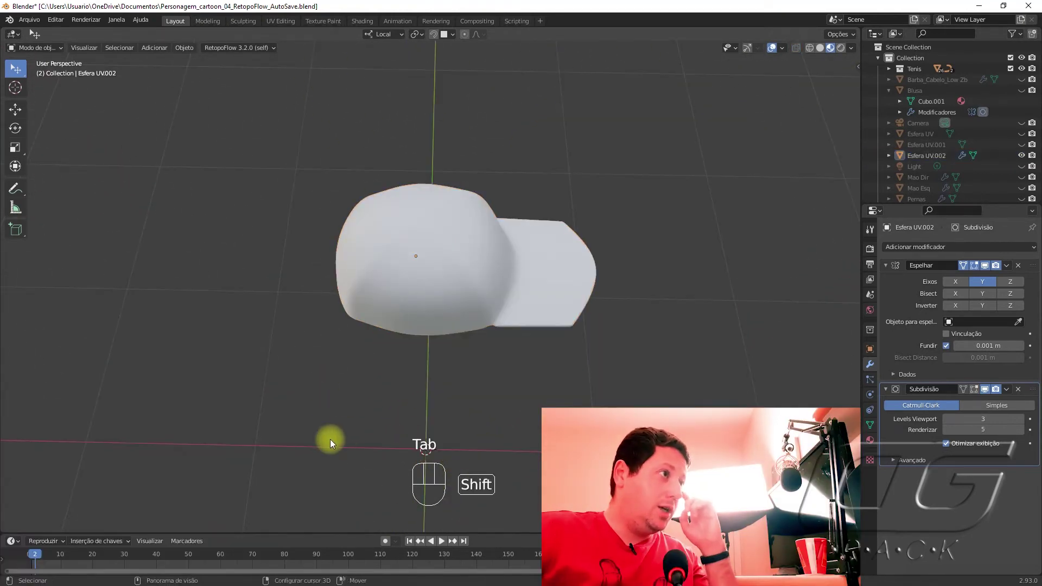
Step: Add a new cylinder to the scene and lift it up above the cap
{"action": "key", "text": "shift+a"}
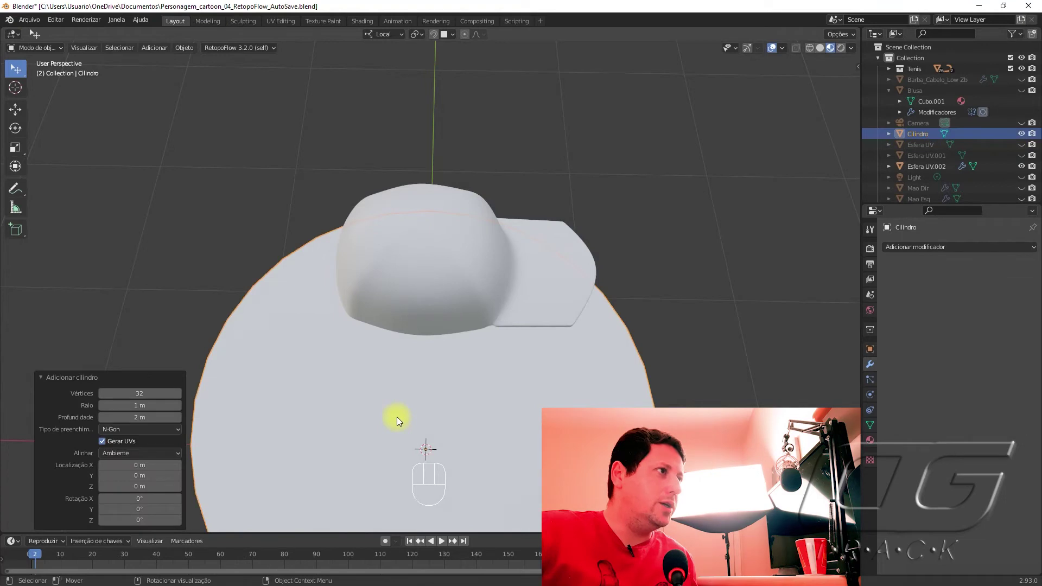
{"action": "left_click_drag", "start_coordinate": [432, 377], "coordinate": [414, 329]}
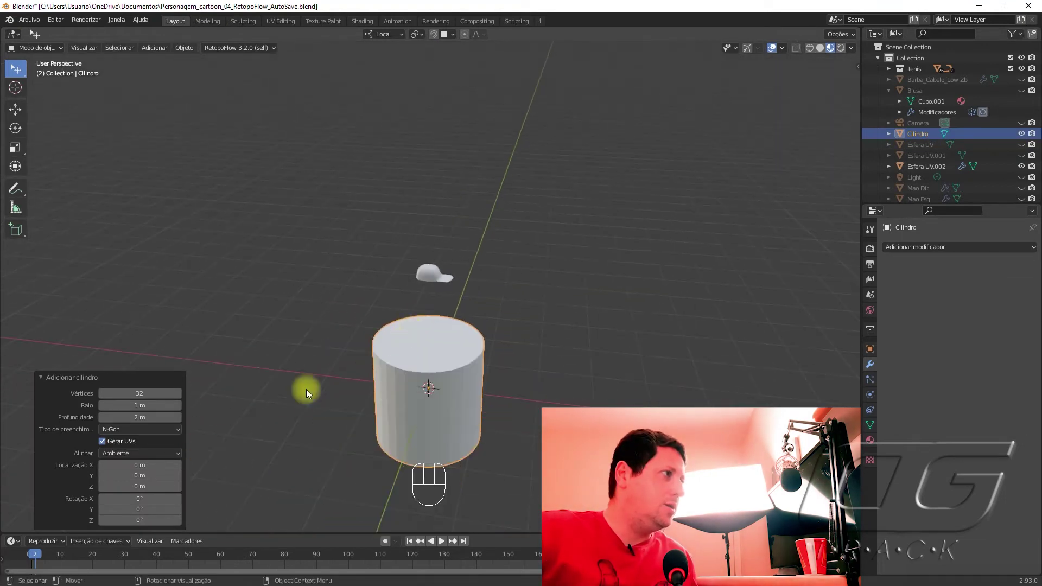
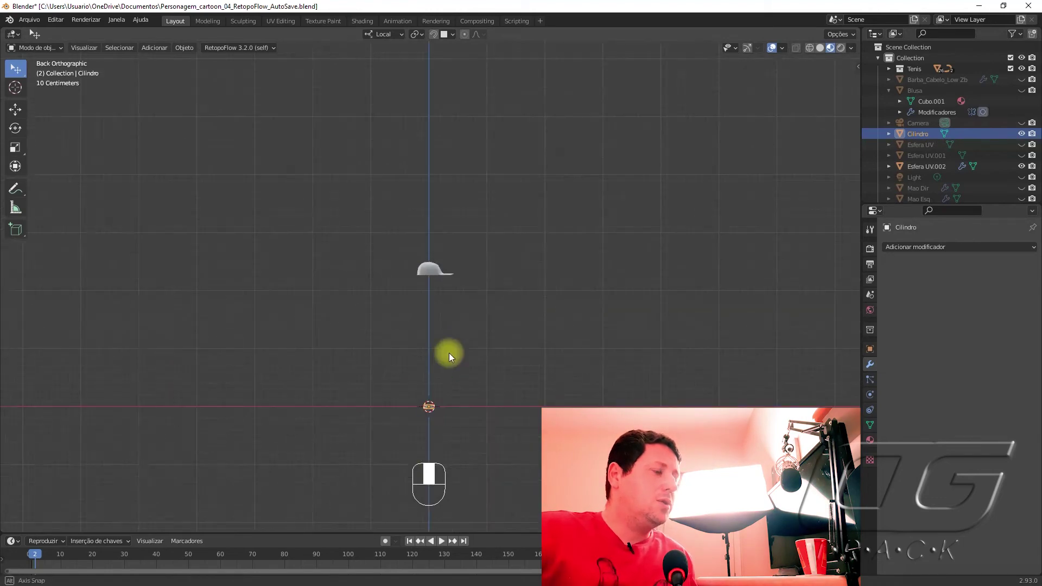
{"action": "key", "text": "g"}
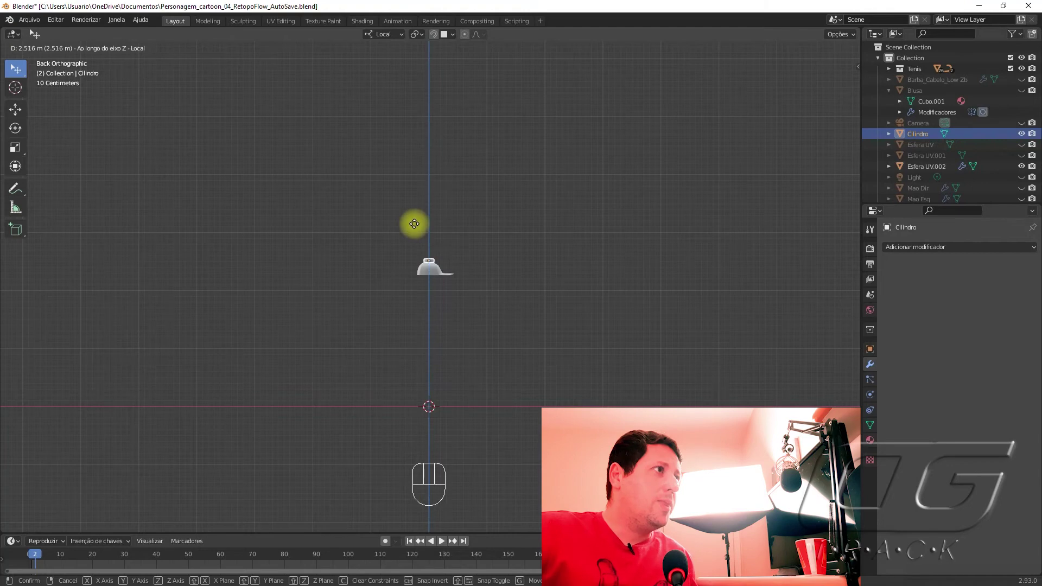
Step: Shrink the cylinder into a small button and lower it onto the cap's crown
{"action": "key", "text": "KP_Decimal"}
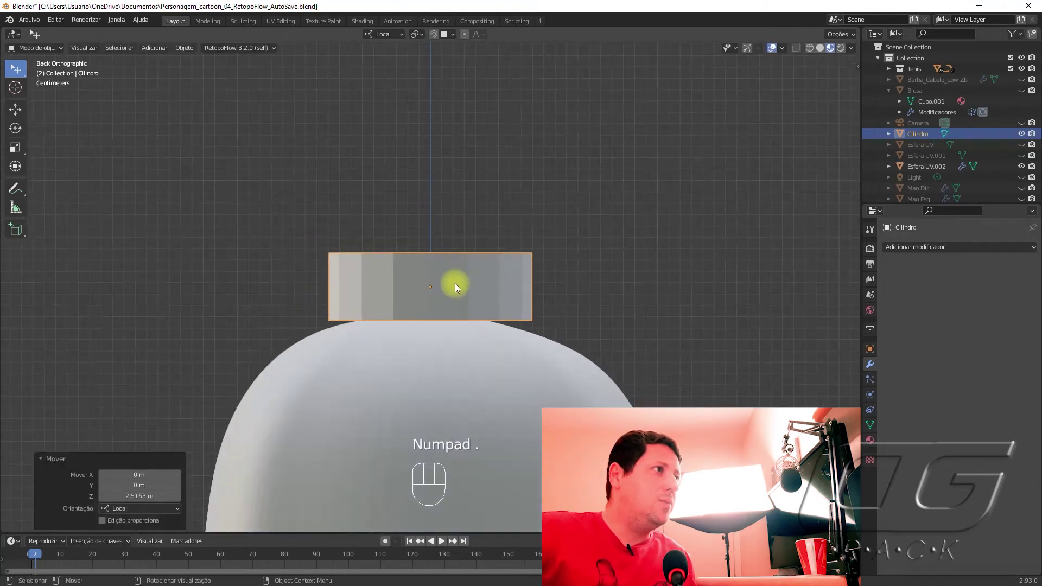
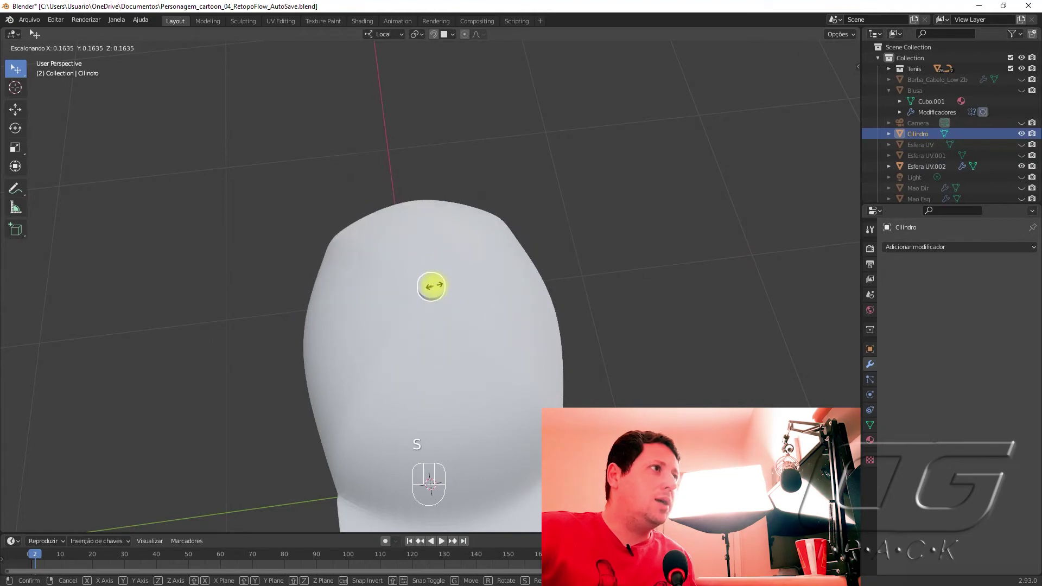
{"action": "left_click", "coordinate": [696, 336]}
{"action": "left_click", "coordinate": [431, 283]}
{"action": "left_click_drag", "start_coordinate": [451, 292], "coordinate": [566, 189]}
{"action": "middle_click", "coordinate": [549, 204]}
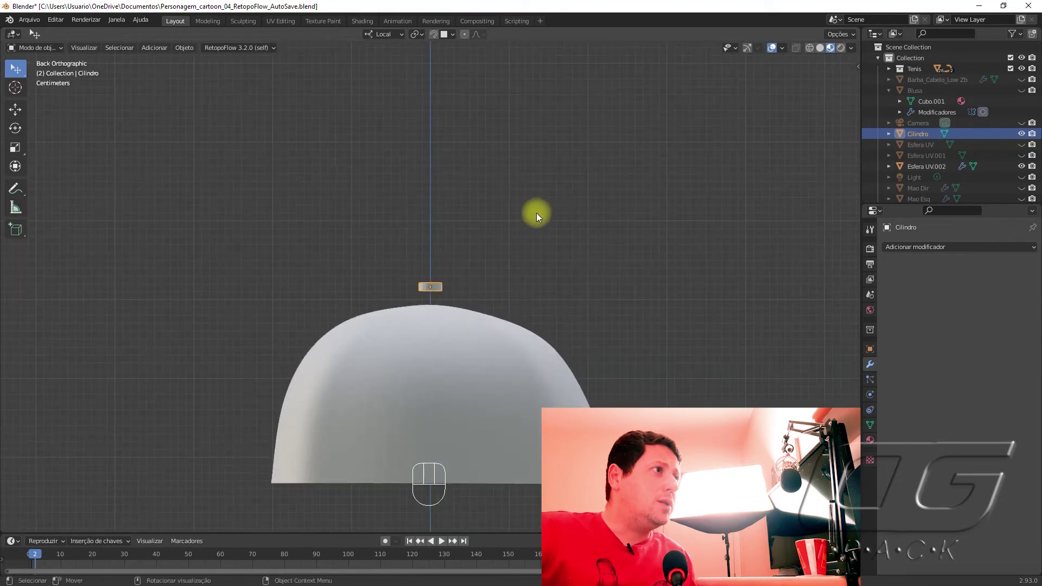
{"action": "key", "text": "g"}
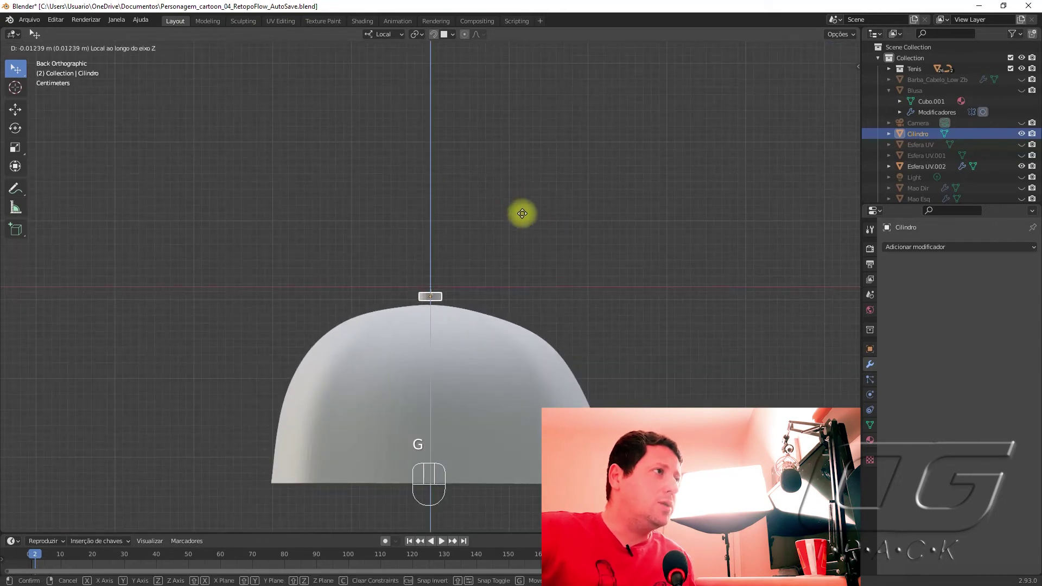
{"action": "key", "text": "KP_Decimal"}
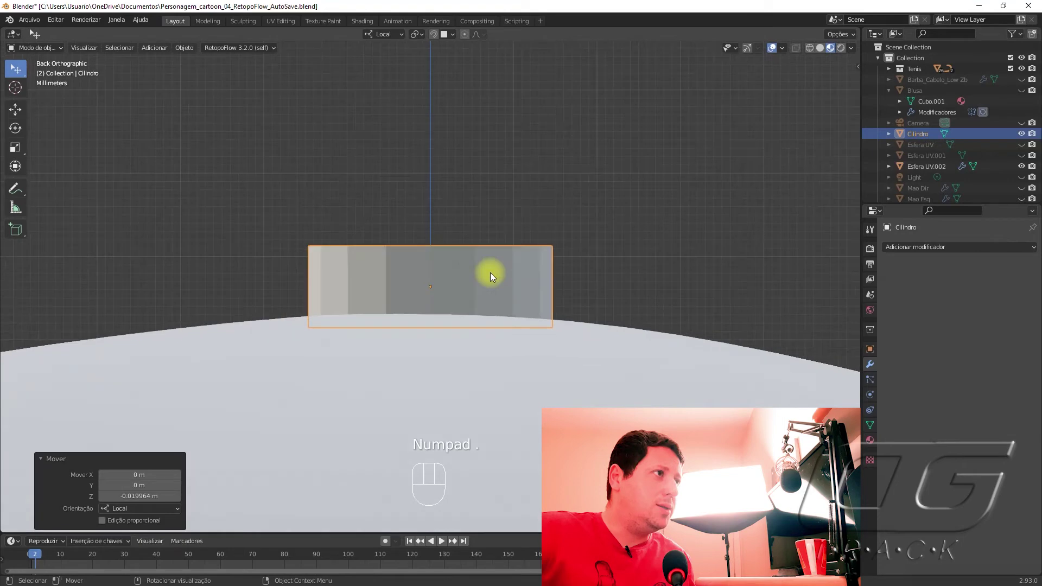
{"action": "left_click_drag", "start_coordinate": [518, 256], "coordinate": [402, 287]}
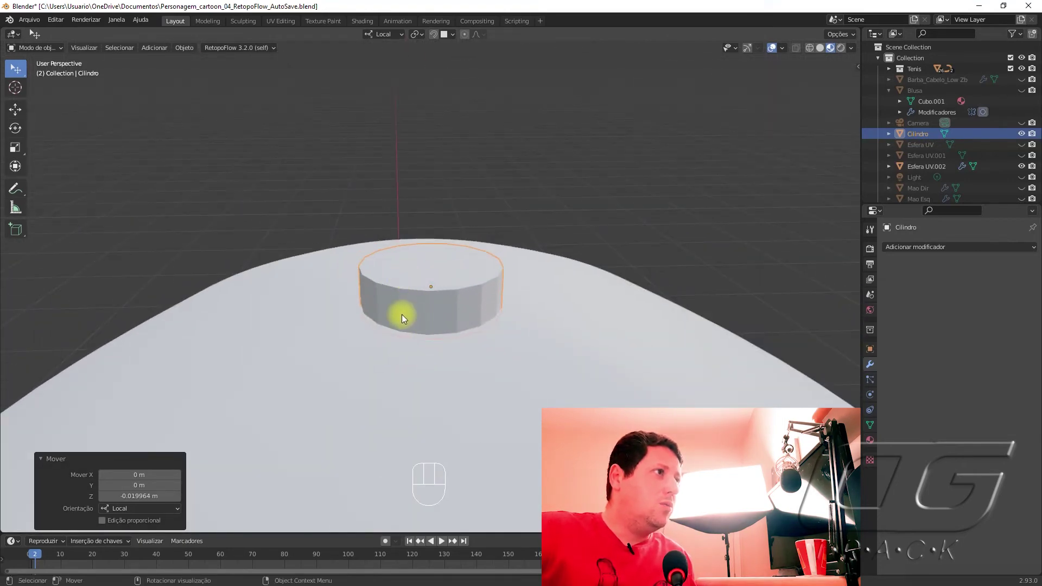
Step: Start an edge loop cut on the button cylinder's mesh
{"action": "key", "text": "ctrl+r"}
{"action": "left_click", "coordinate": [447, 313]}
{"action": "left_click", "coordinate": [448, 313]}
Step: Add an edge loop to the button and round it with a Subdivision Surface modifier
{"action": "key", "text": "Tab"}
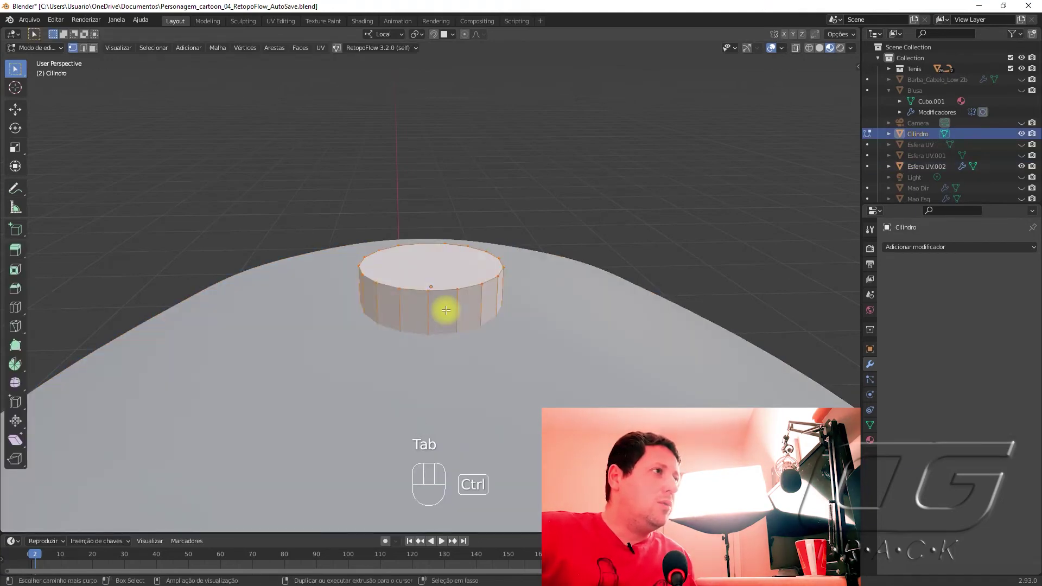
{"action": "key", "text": "ctrl+r"}
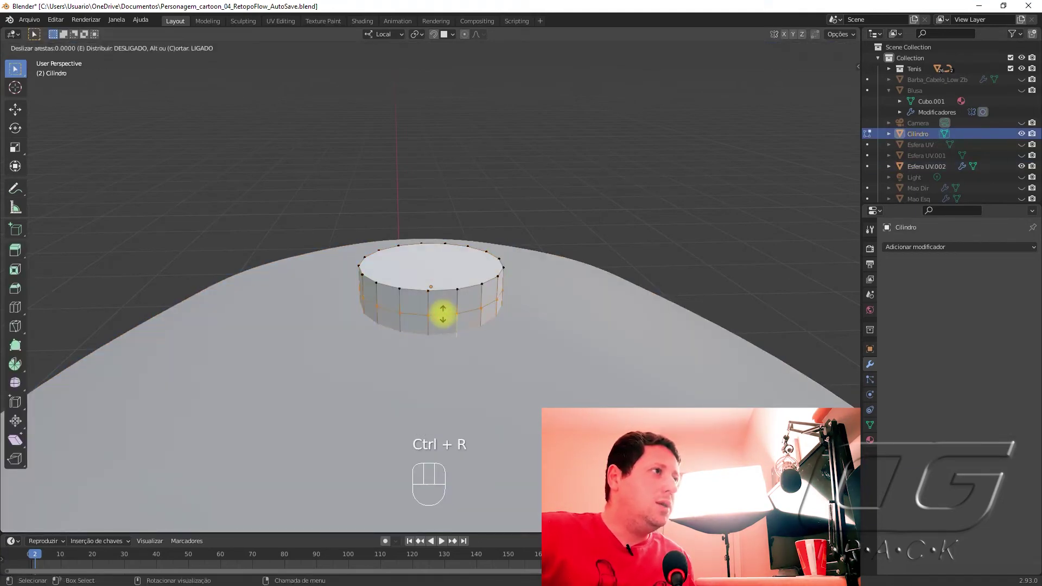
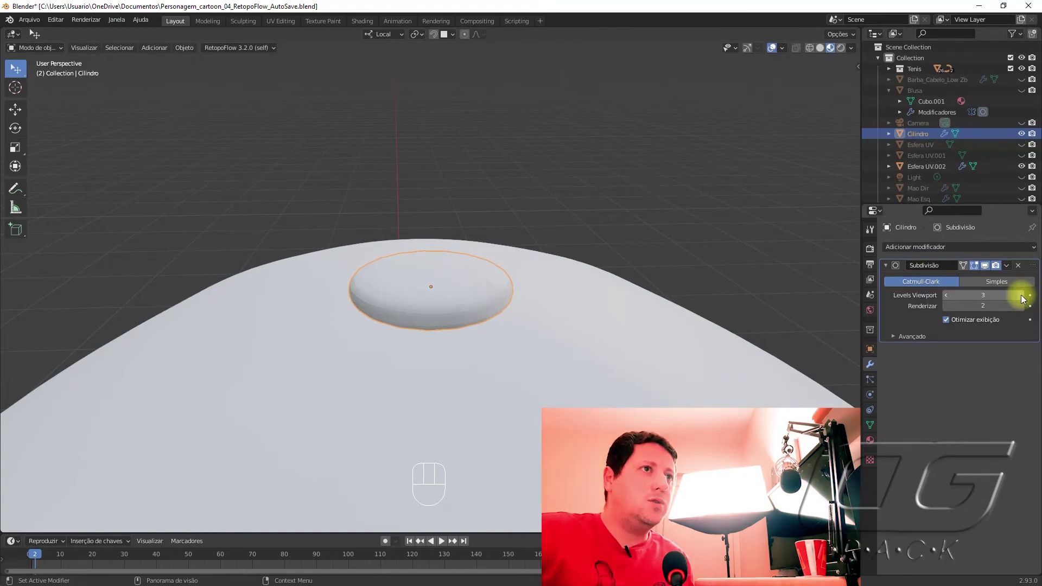
{"action": "left_click", "coordinate": [1026, 295]}
{"action": "left_click_drag", "start_coordinate": [405, 328], "coordinate": [414, 370]}
{"action": "key", "text": "alt+p"}
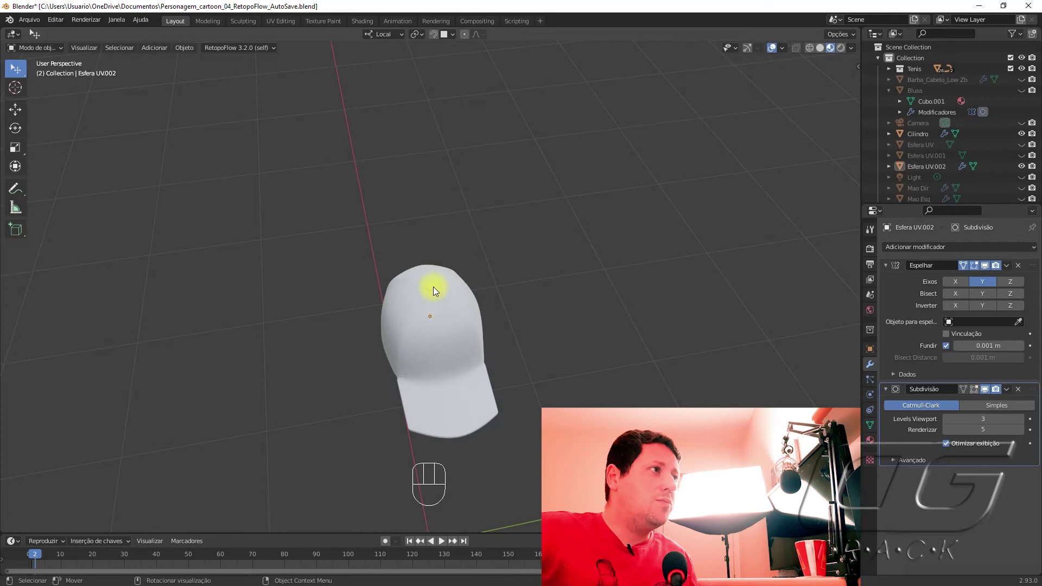
Step: Parent the button cylinder to the cap crown so they move together, and test-move them
{"action": "left_click", "coordinate": [435, 289]}
{"action": "left_click", "coordinate": [449, 337]}
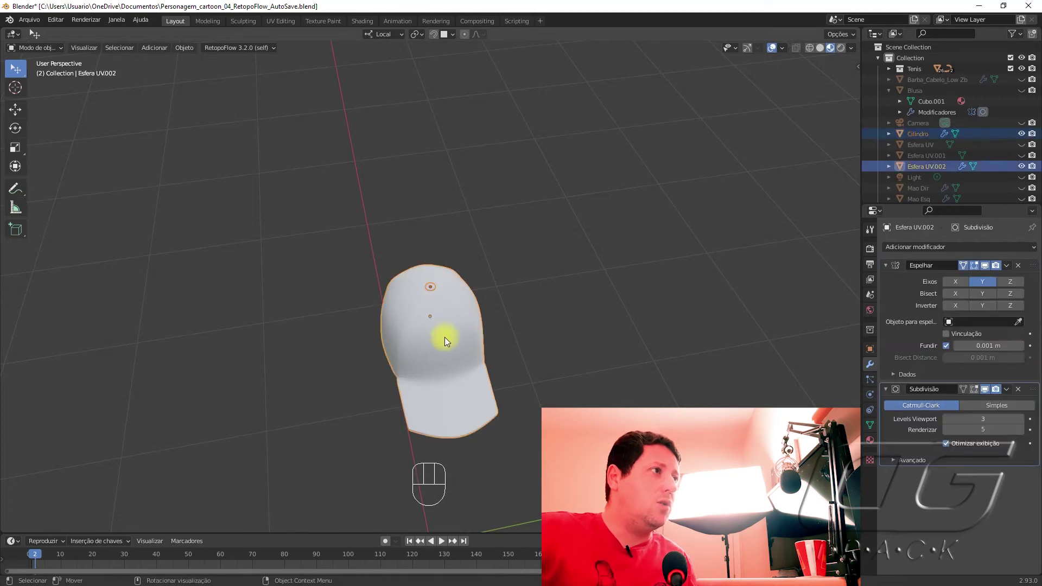
{"action": "key", "text": "ctrl+p"}
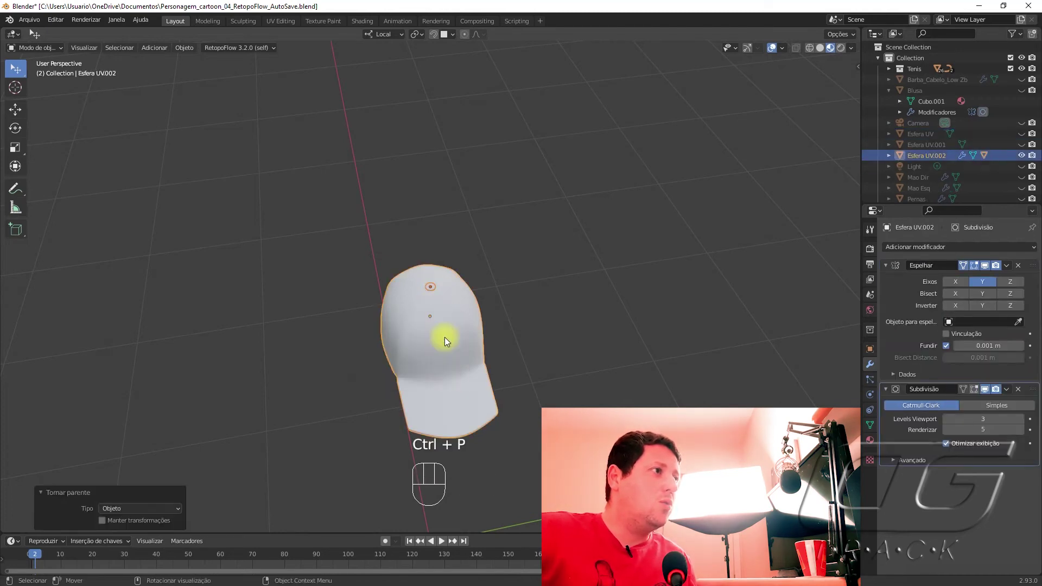
{"action": "left_click", "coordinate": [570, 373]}
{"action": "left_click", "coordinate": [433, 366]}
{"action": "key", "text": "g"}
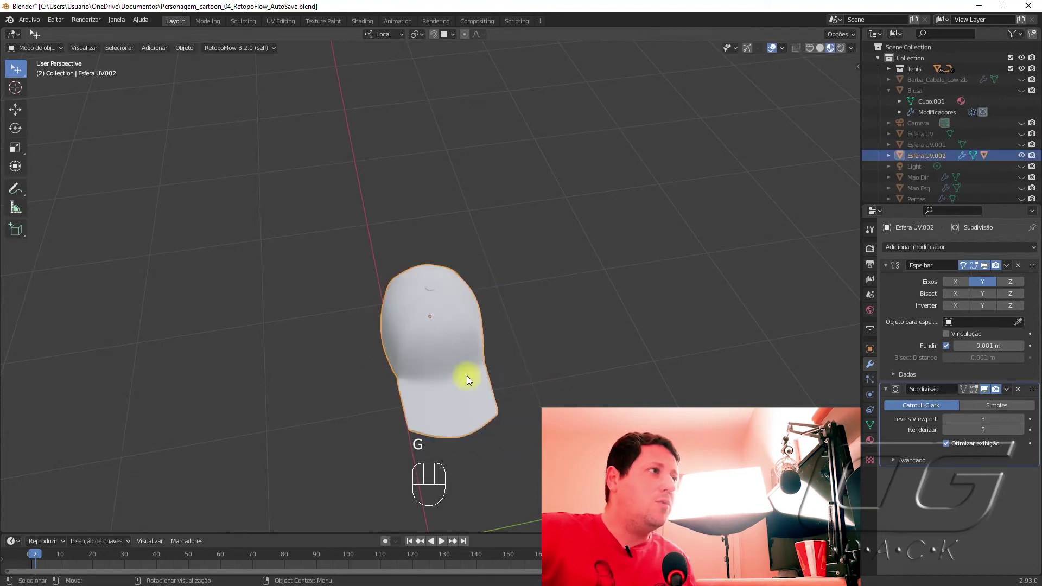
{"action": "key", "text": "g"}
{"action": "left_click", "coordinate": [567, 351]}
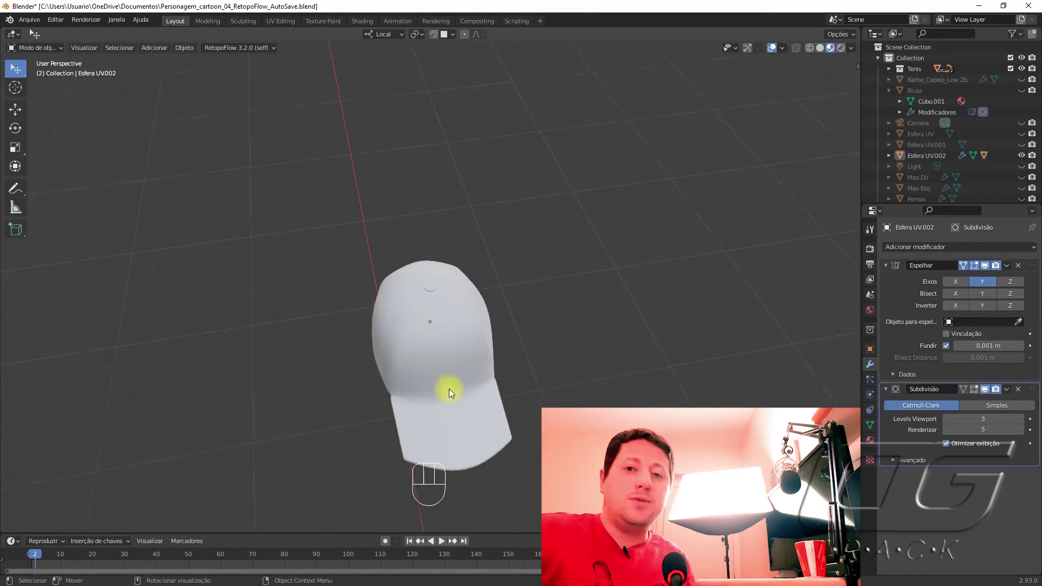
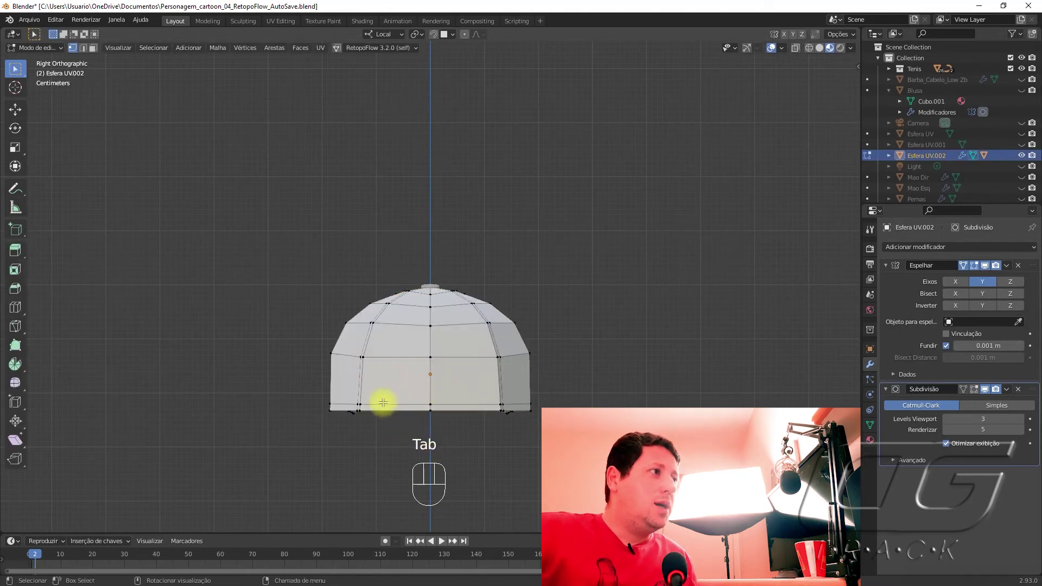
Step: Cut new edge loops into the crown's side and slide one toward its bottom edge
{"action": "key", "text": "ctrl+r"}
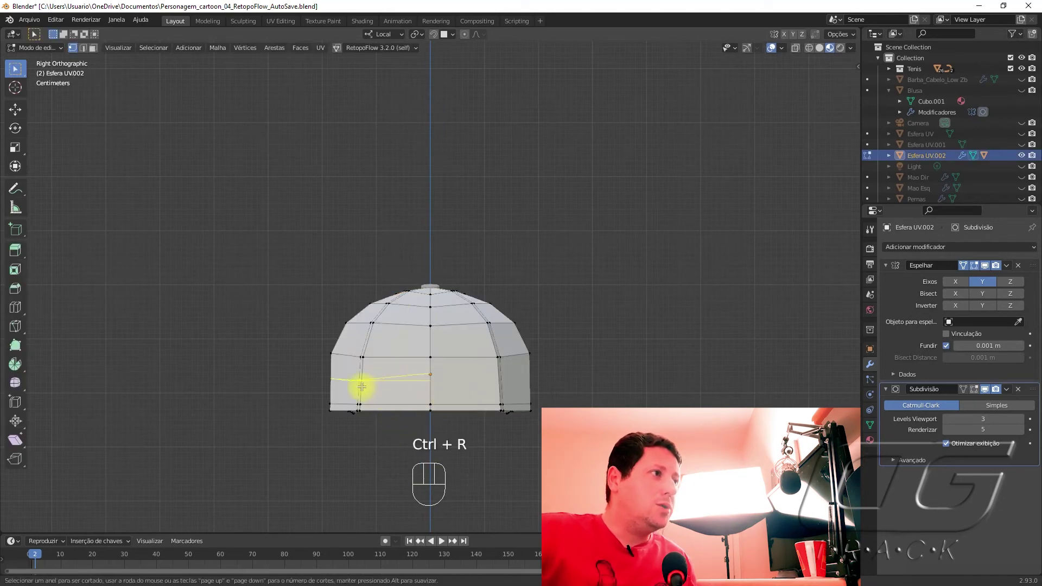
{"action": "key", "text": "ctrl+z"}
{"action": "key", "text": "ctrl+r"}
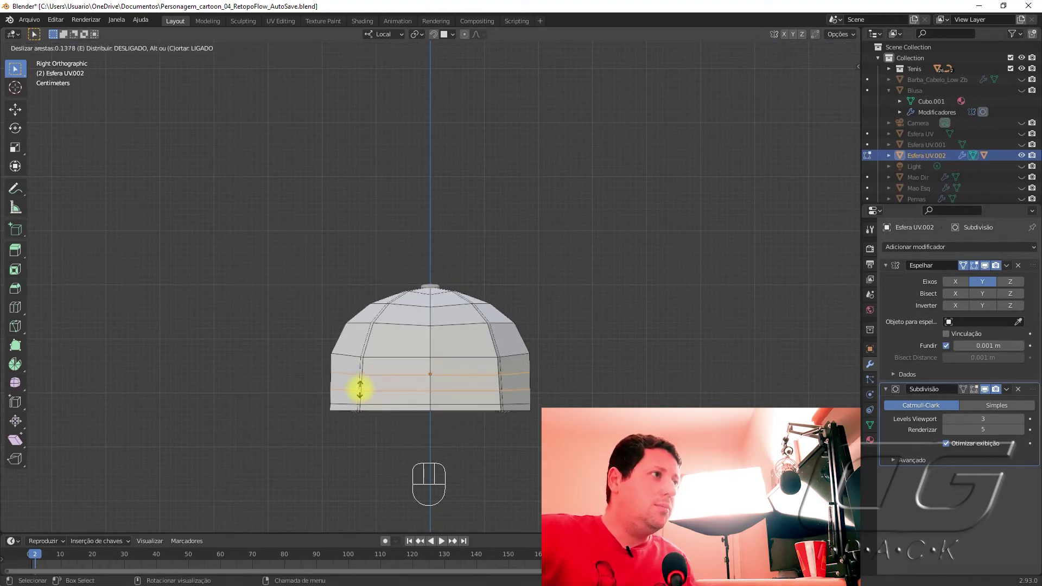
{"action": "key", "text": "ctrl+r"}
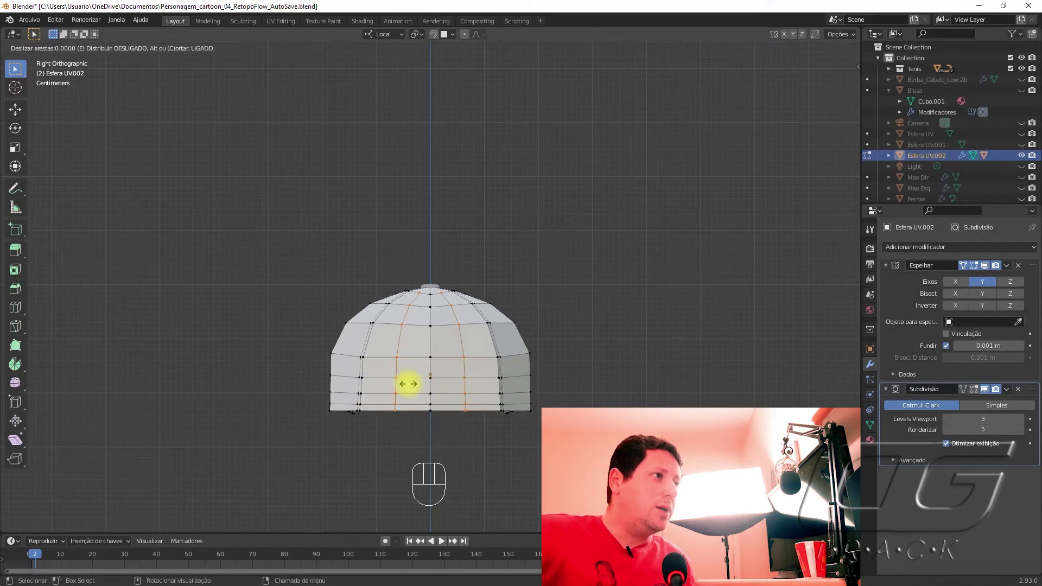
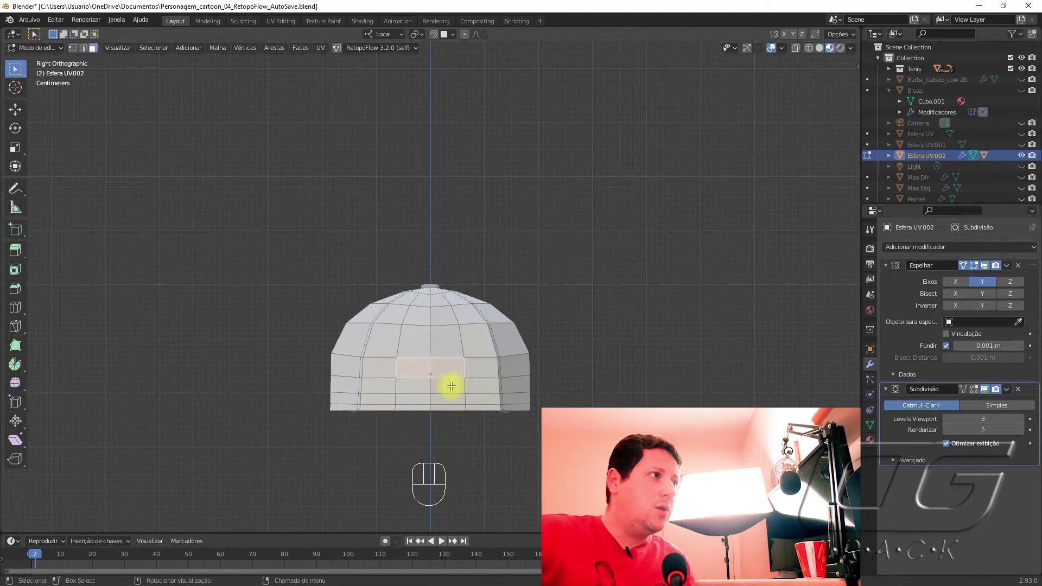
Step: Slide vertices along the crown's lower band, then check the smoothed cap from the side
{"action": "key", "text": "Tab"}
{"action": "left_click", "coordinate": [977, 395]}
{"action": "left_click", "coordinate": [966, 393]}
{"action": "key", "text": "Tab"}
{"action": "key", "text": "Tab"}
{"action": "key", "text": "Tab"}
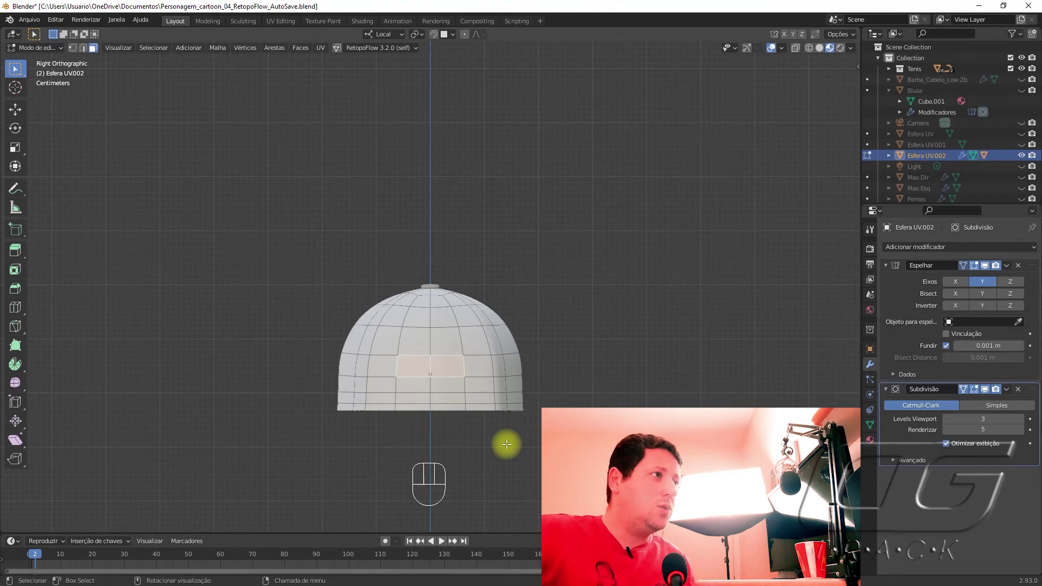
{"action": "key", "text": "x"}
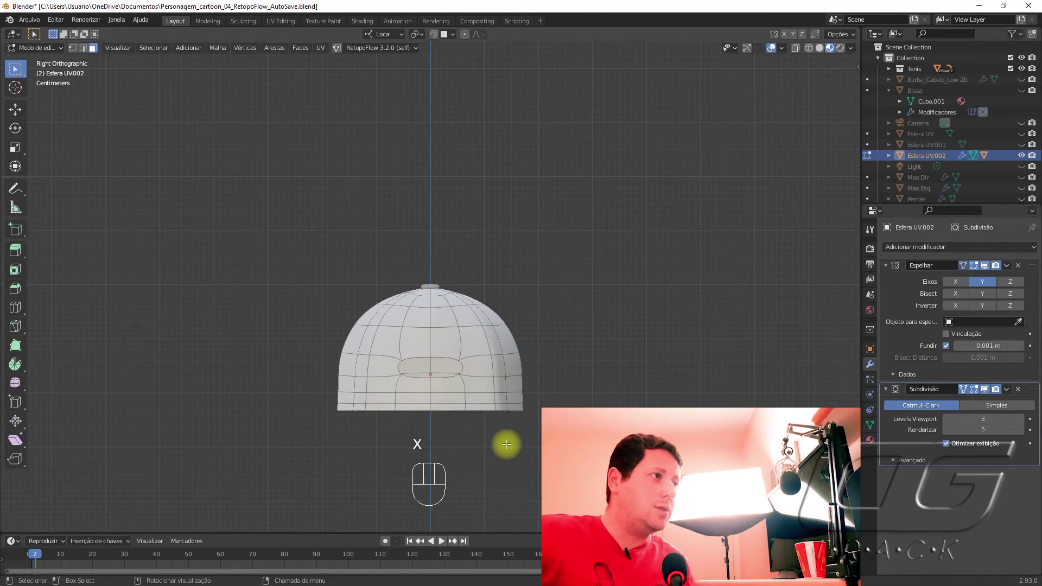
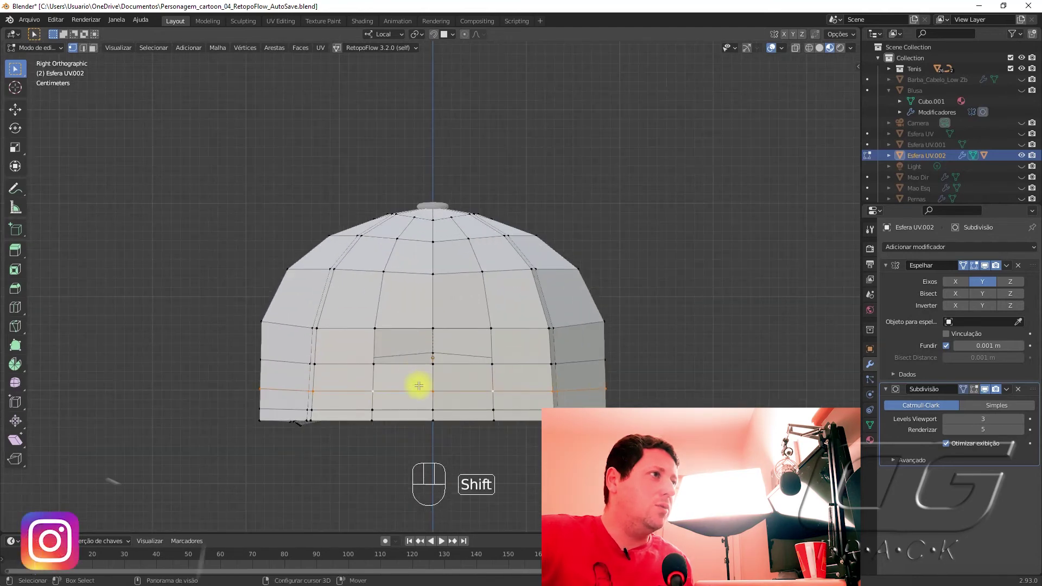
{"action": "key", "text": "shift+v"}
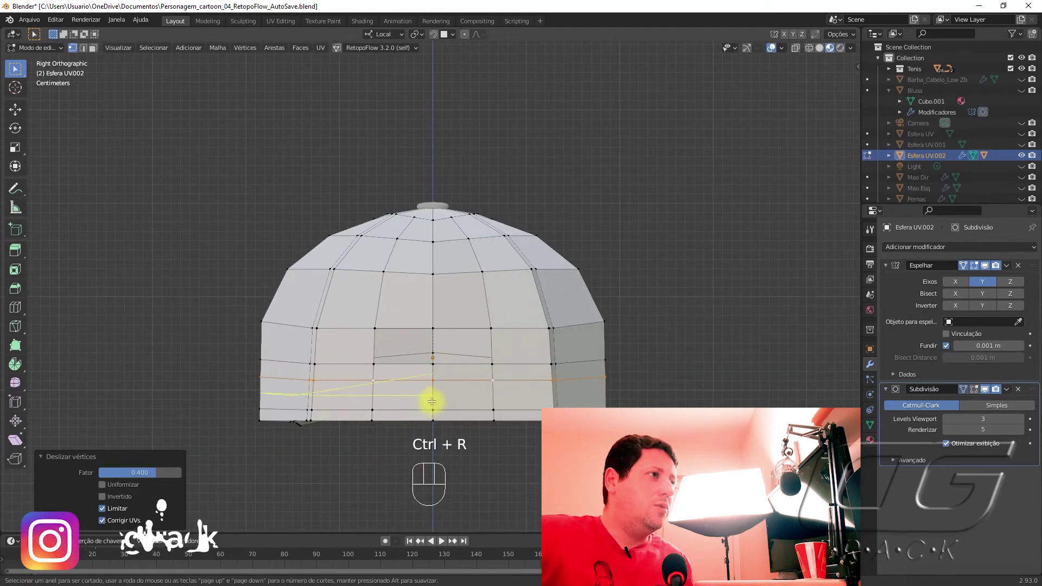
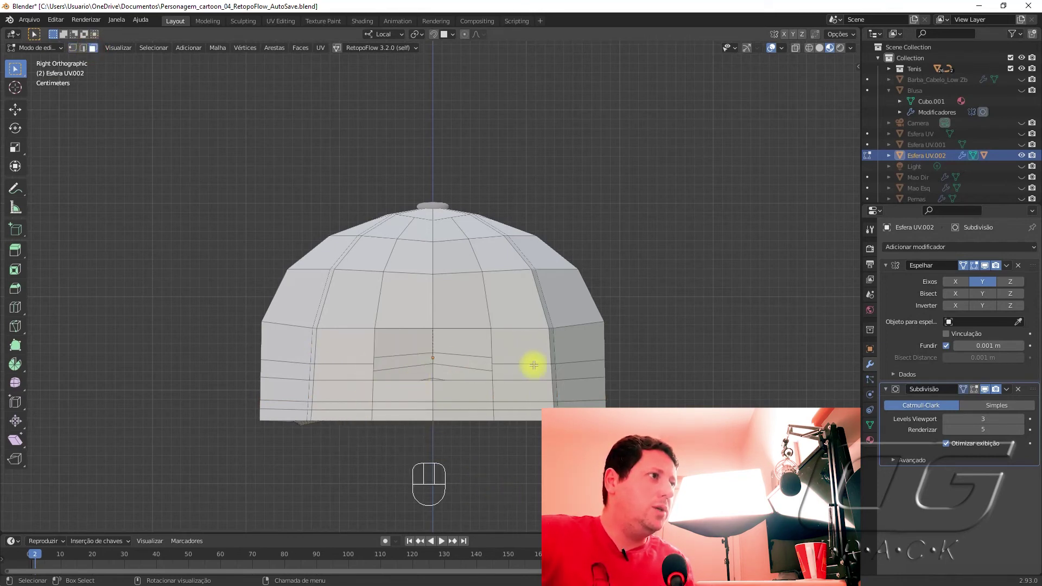
{"action": "key", "text": "Tab"}
{"action": "left_click_drag", "start_coordinate": [387, 437], "coordinate": [388, 429]}
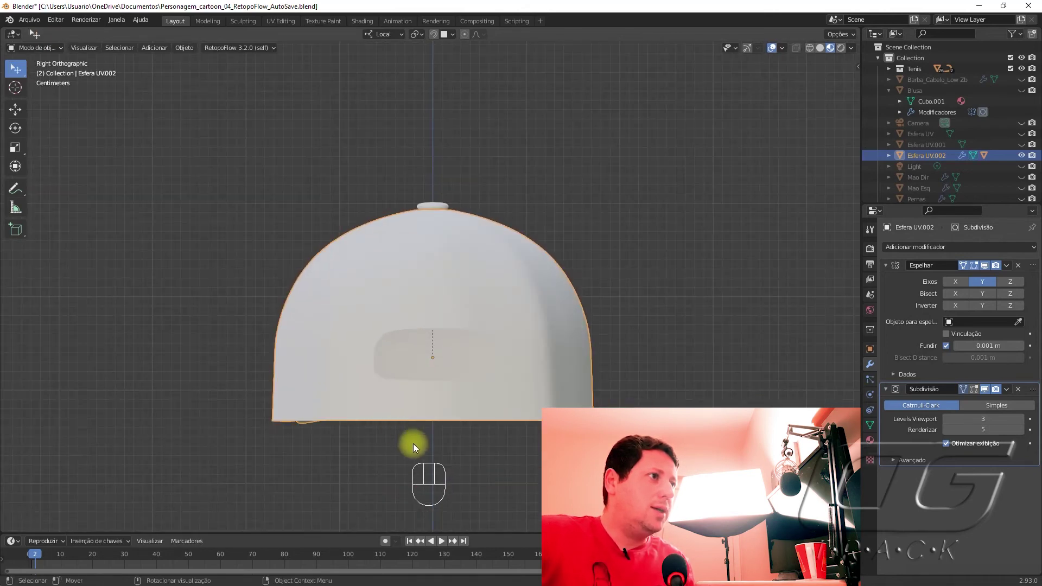
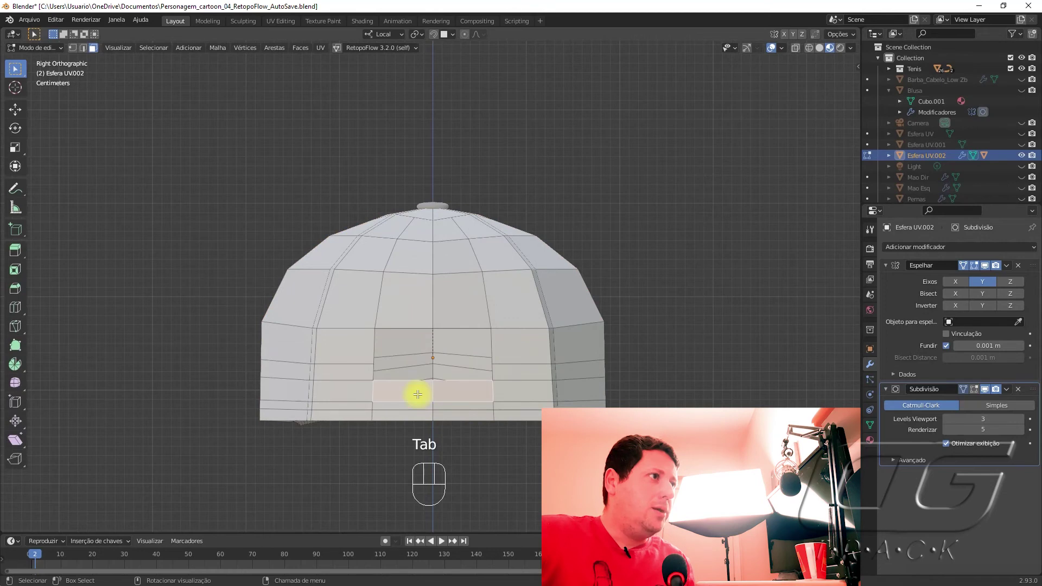
Step: Extrude the cap's front lower faces outward along X into a flat brim
{"action": "key", "text": "x"}
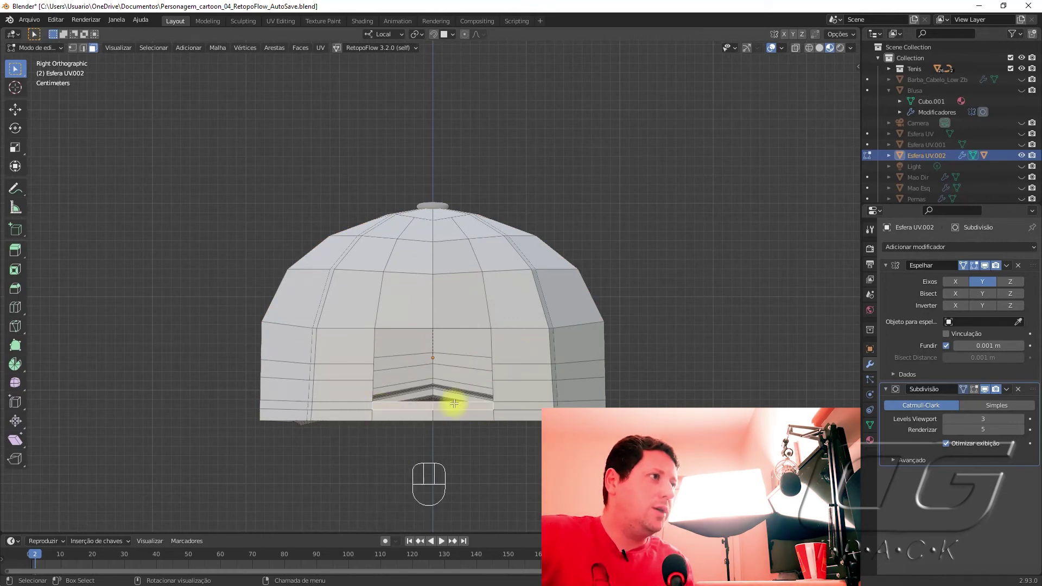
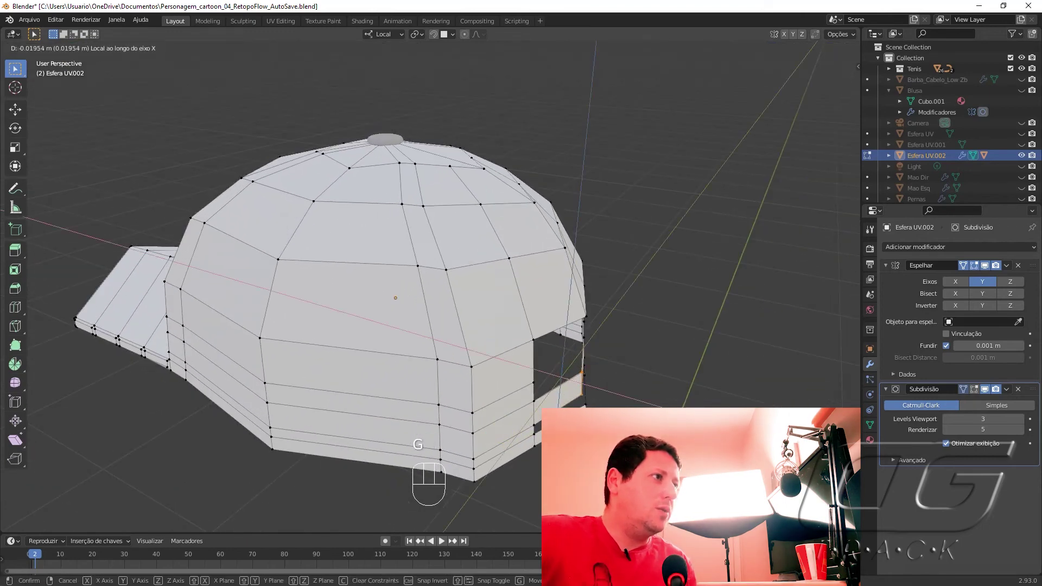
Step: Move vertices along a single axis to shape the back strap opening
{"action": "key", "text": "Tab"}
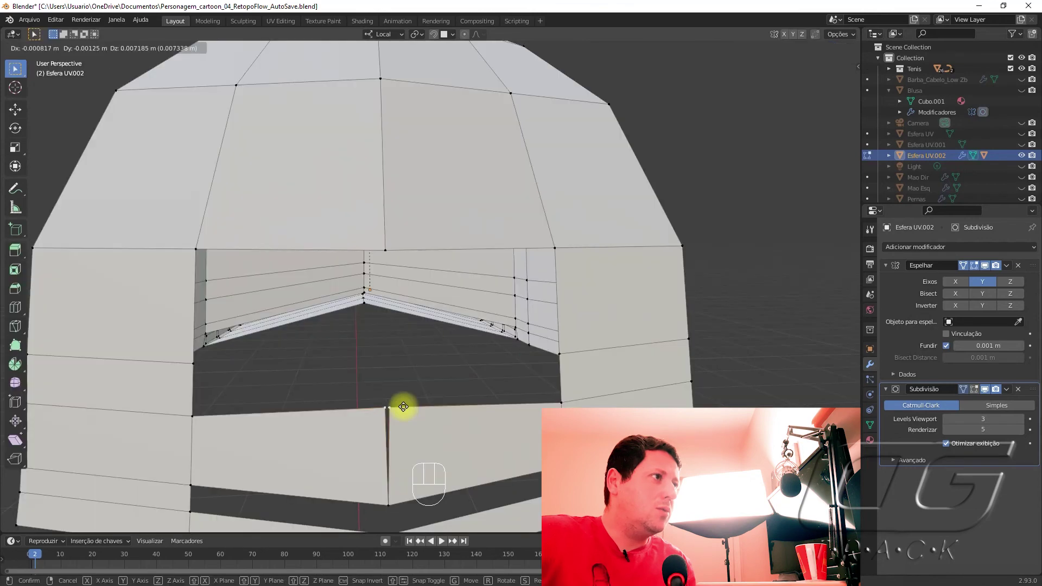
{"action": "key", "text": "g"}
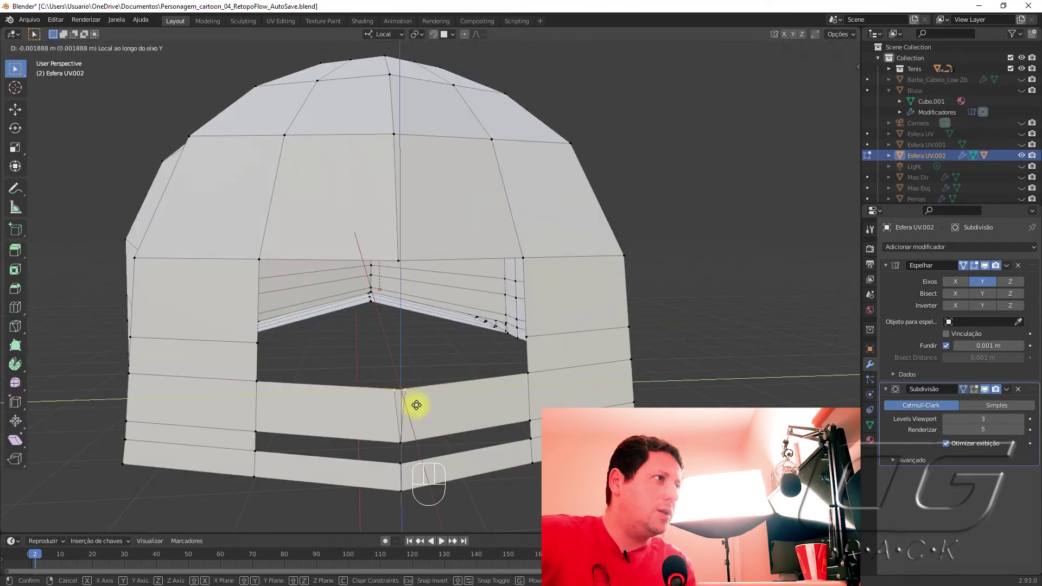
{"action": "key", "text": "Tab"}
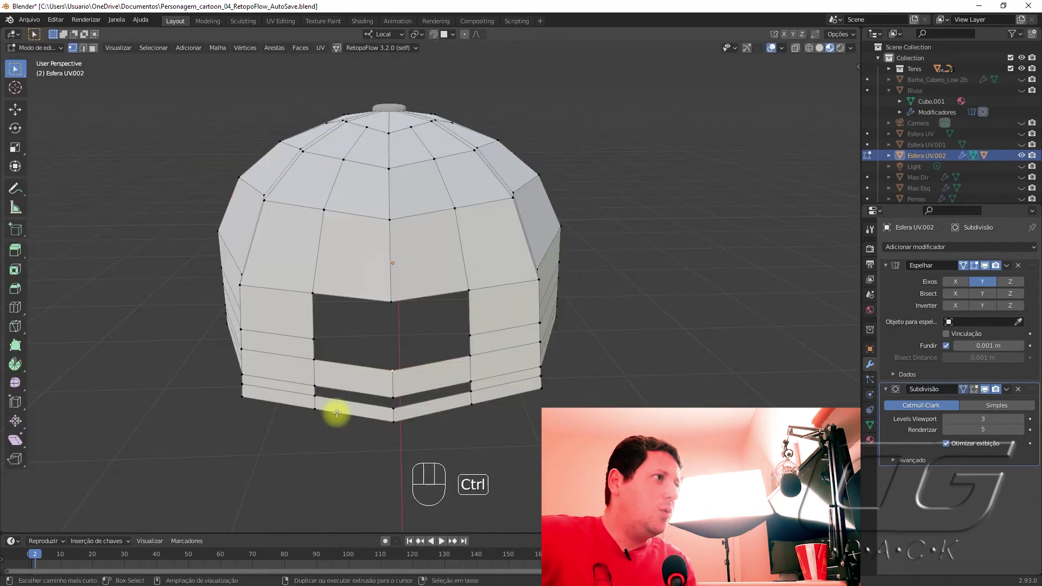
Step: Cut an edge loop across the back strap, slide it toward the opening's edge, and view the smoothed result
{"action": "key", "text": "ctrl+r"}
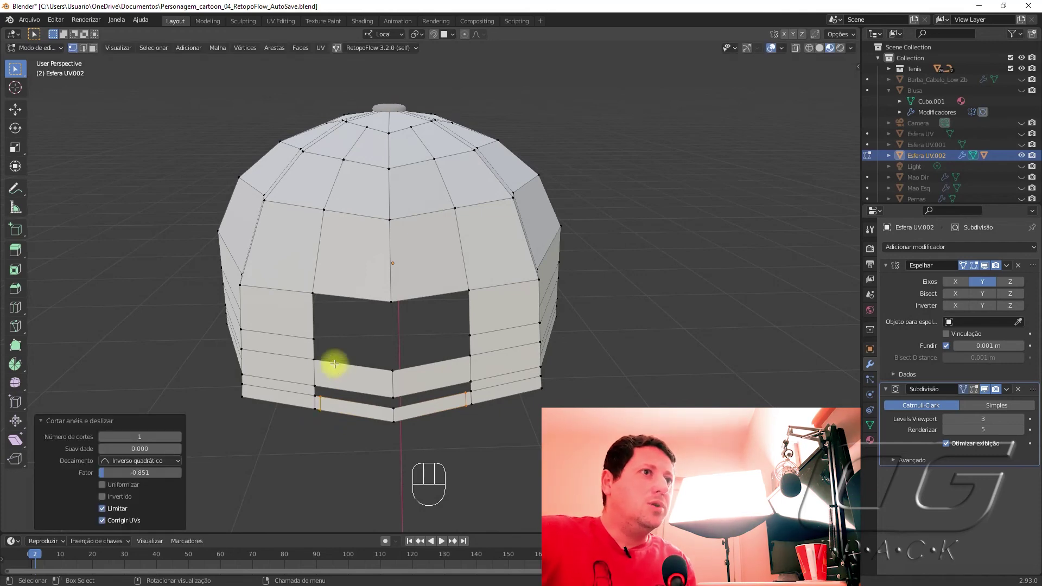
{"action": "key", "text": "ctrl+r"}
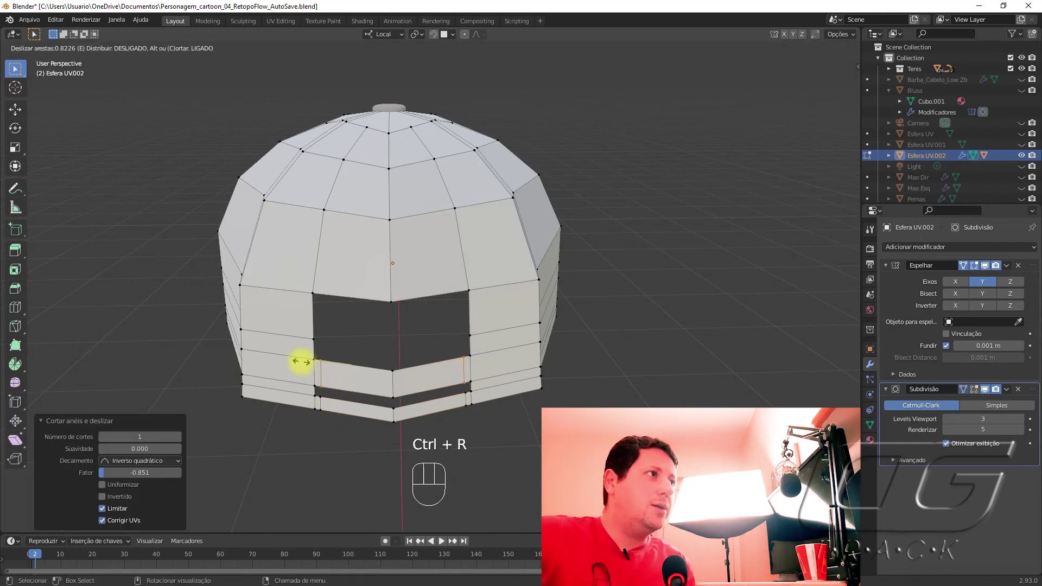
{"action": "key", "text": "Tab"}
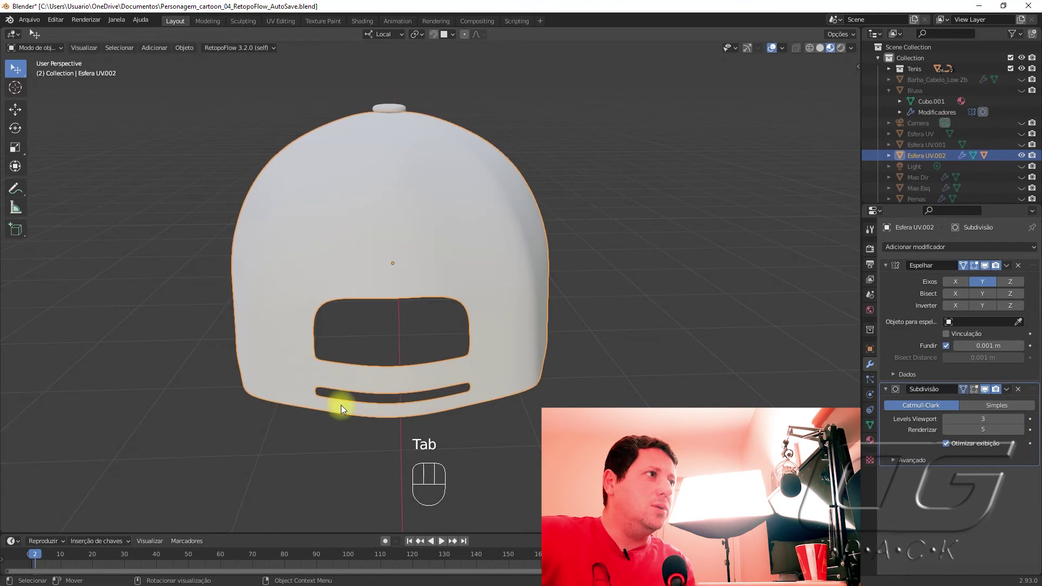